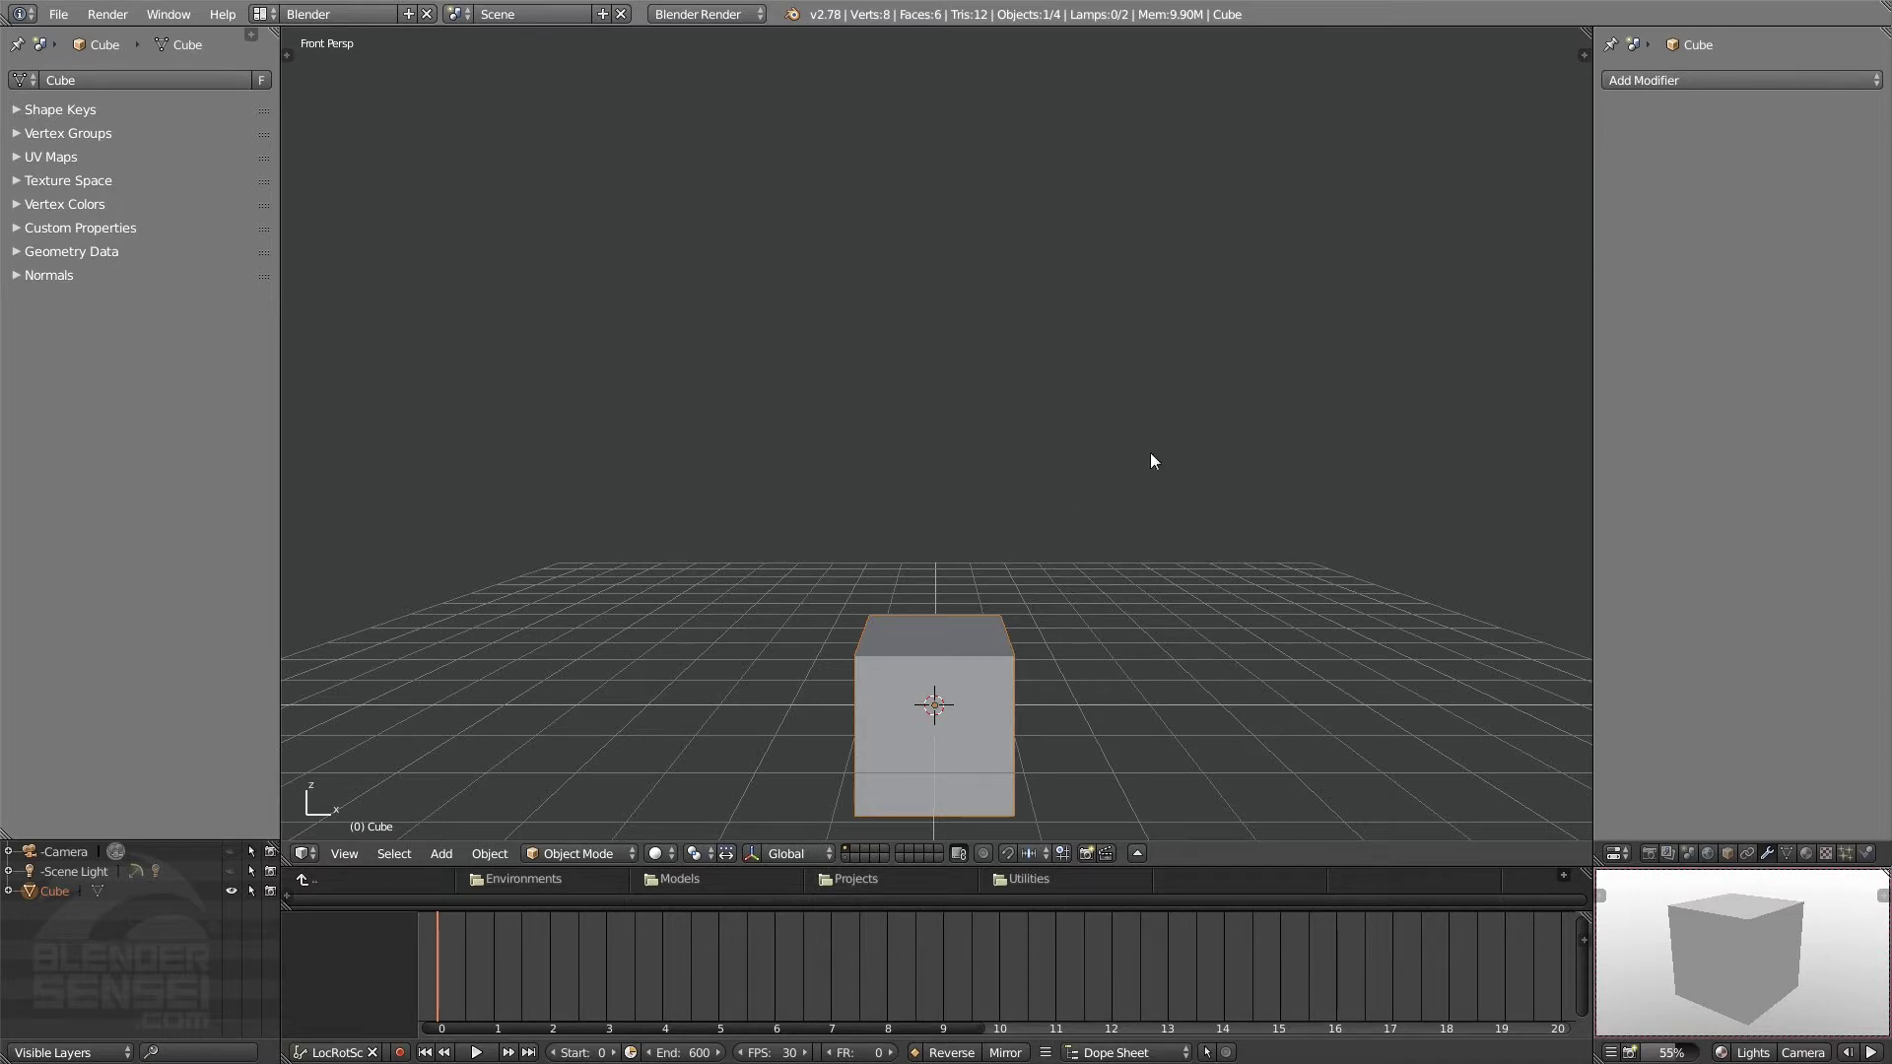
- Clear Blender's intro title to reach the default cube scene in the front perspective viewport
{"action": "key", "text": "space"}
{"action": "key", "text": "t"}
{"action": "key", "text": "t"}
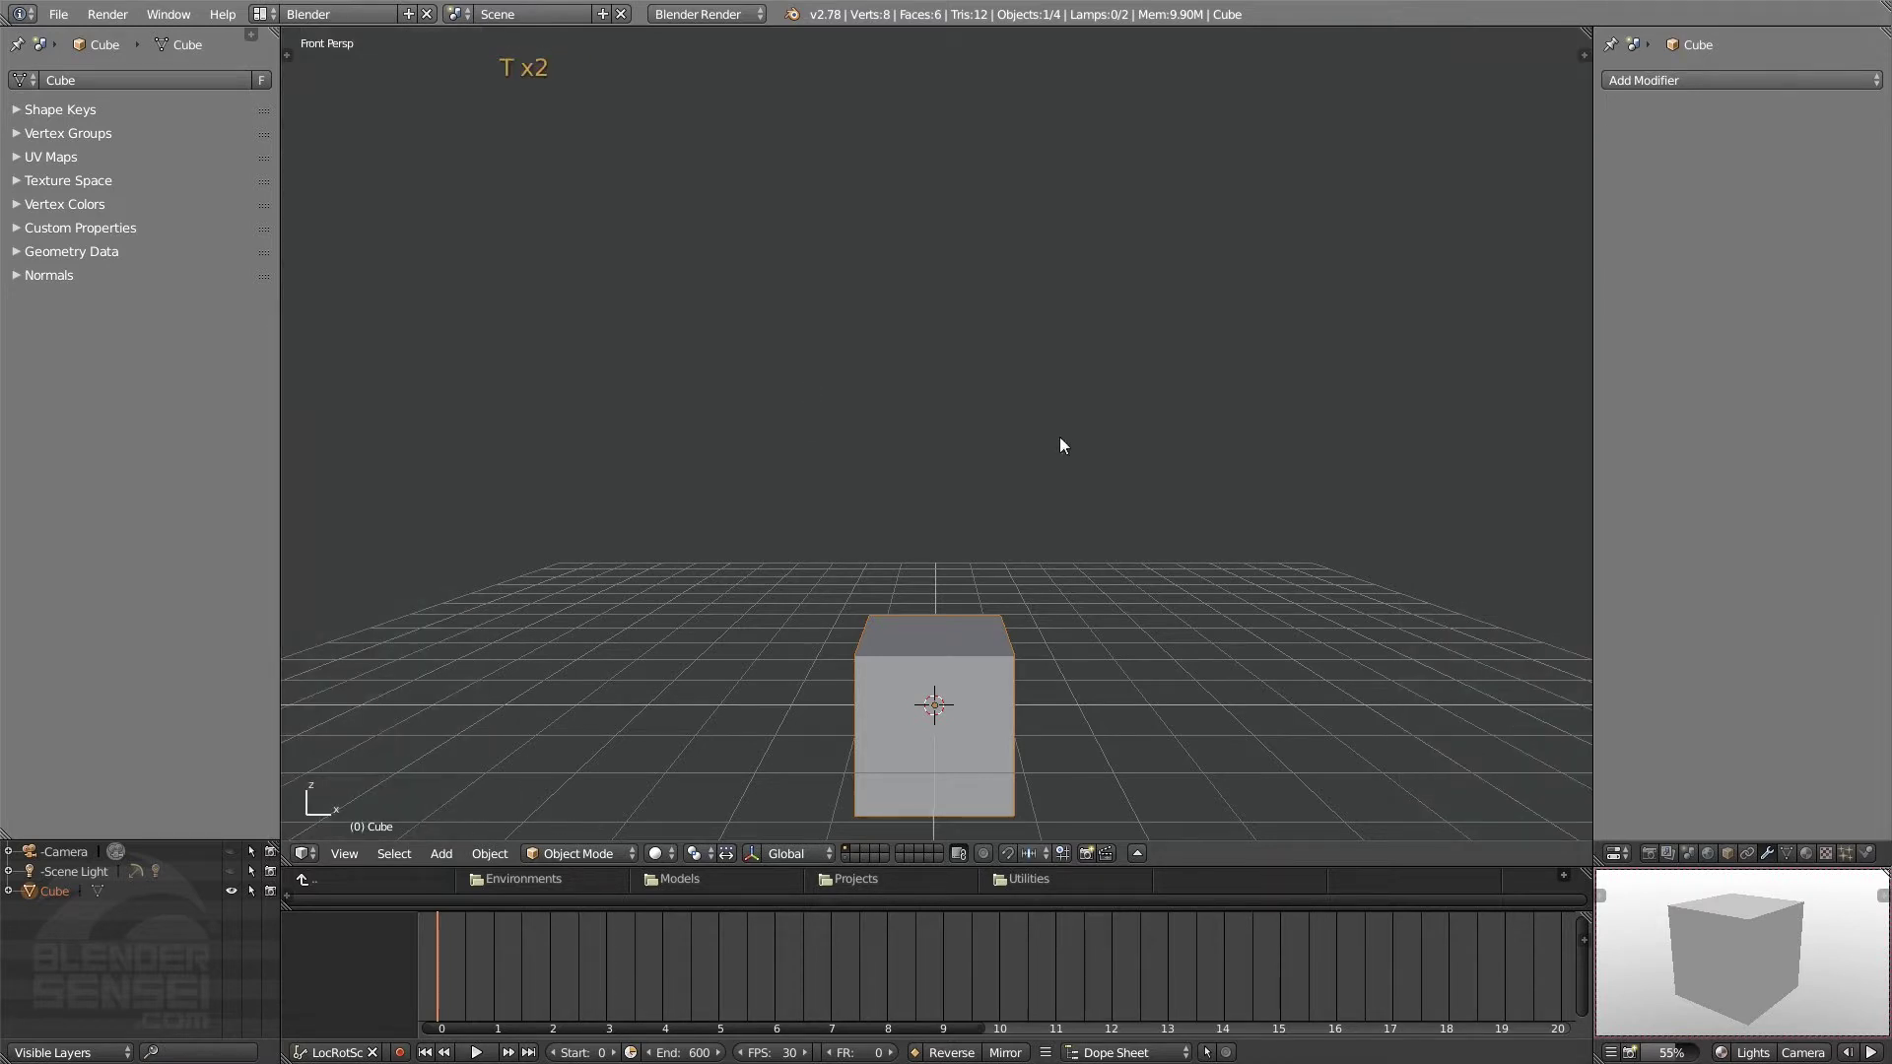
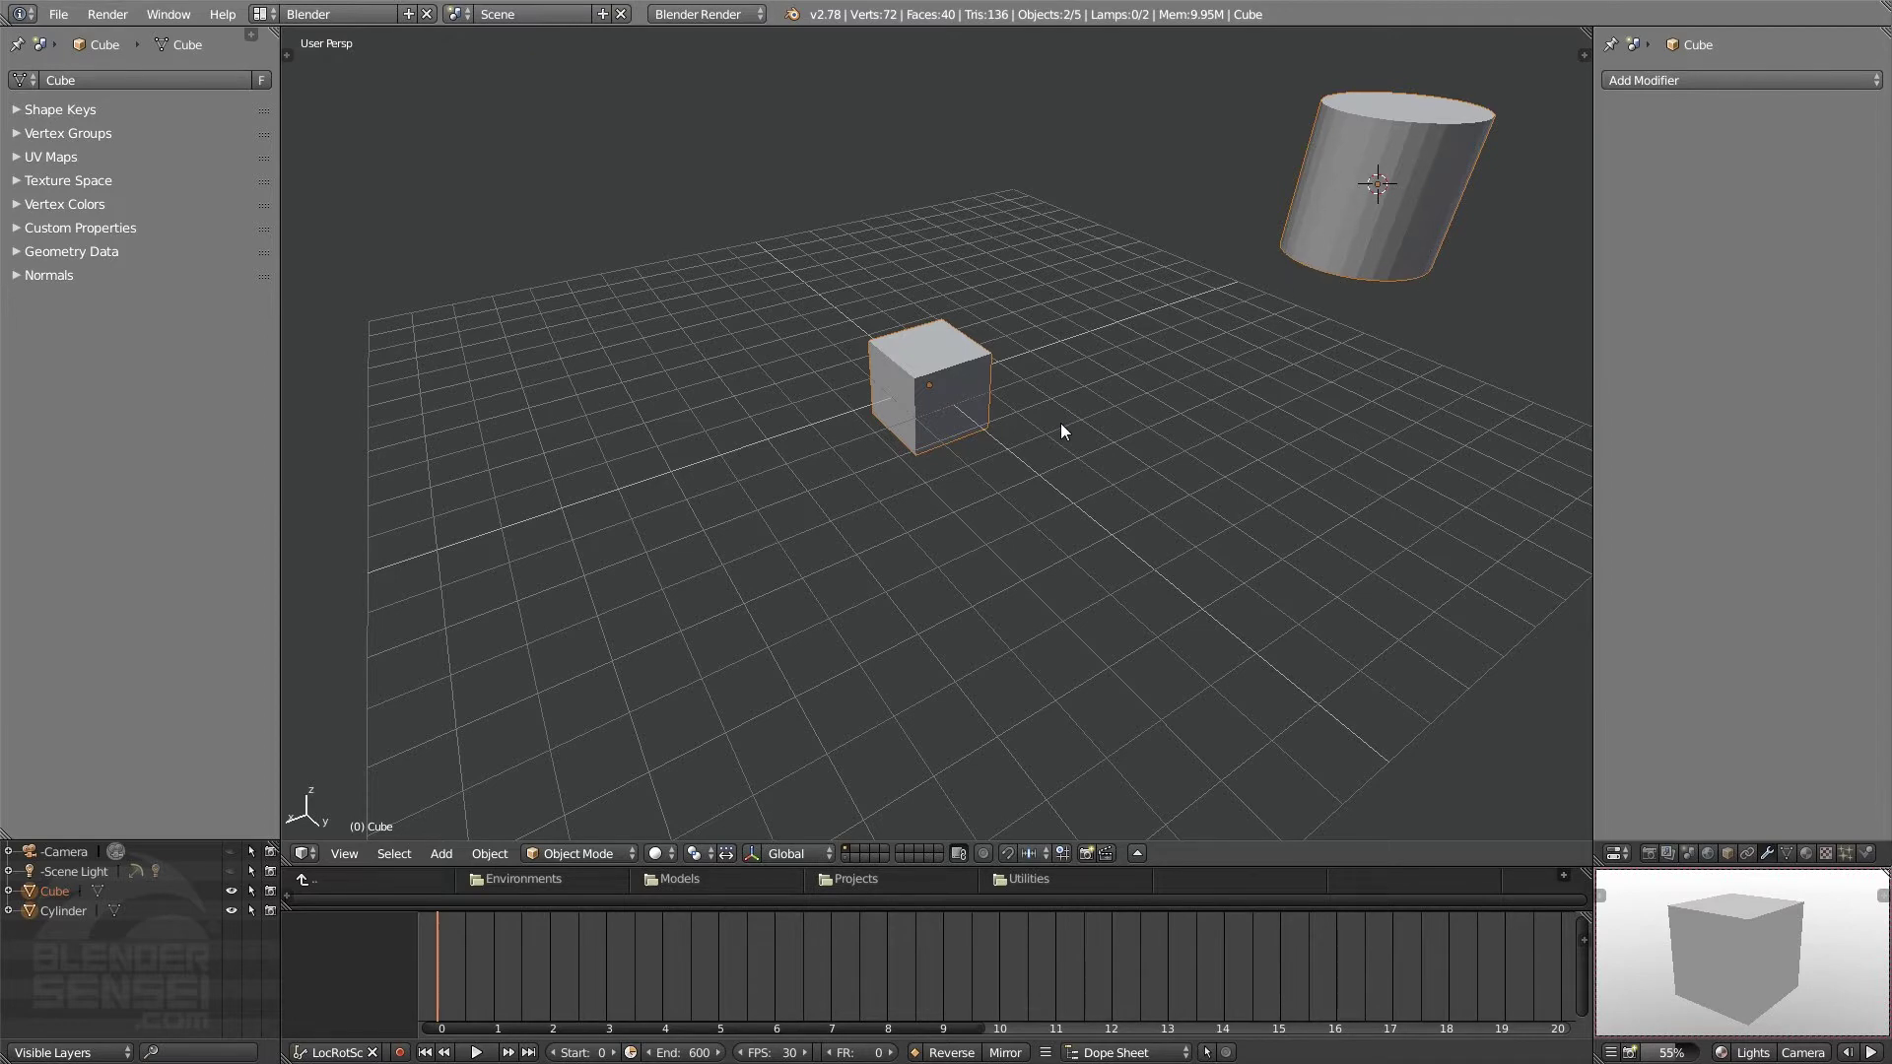
- Orbit around the cube and cylinder from above and back down to a low side view
{"action": "middle_click", "coordinate": [1075, 442]}
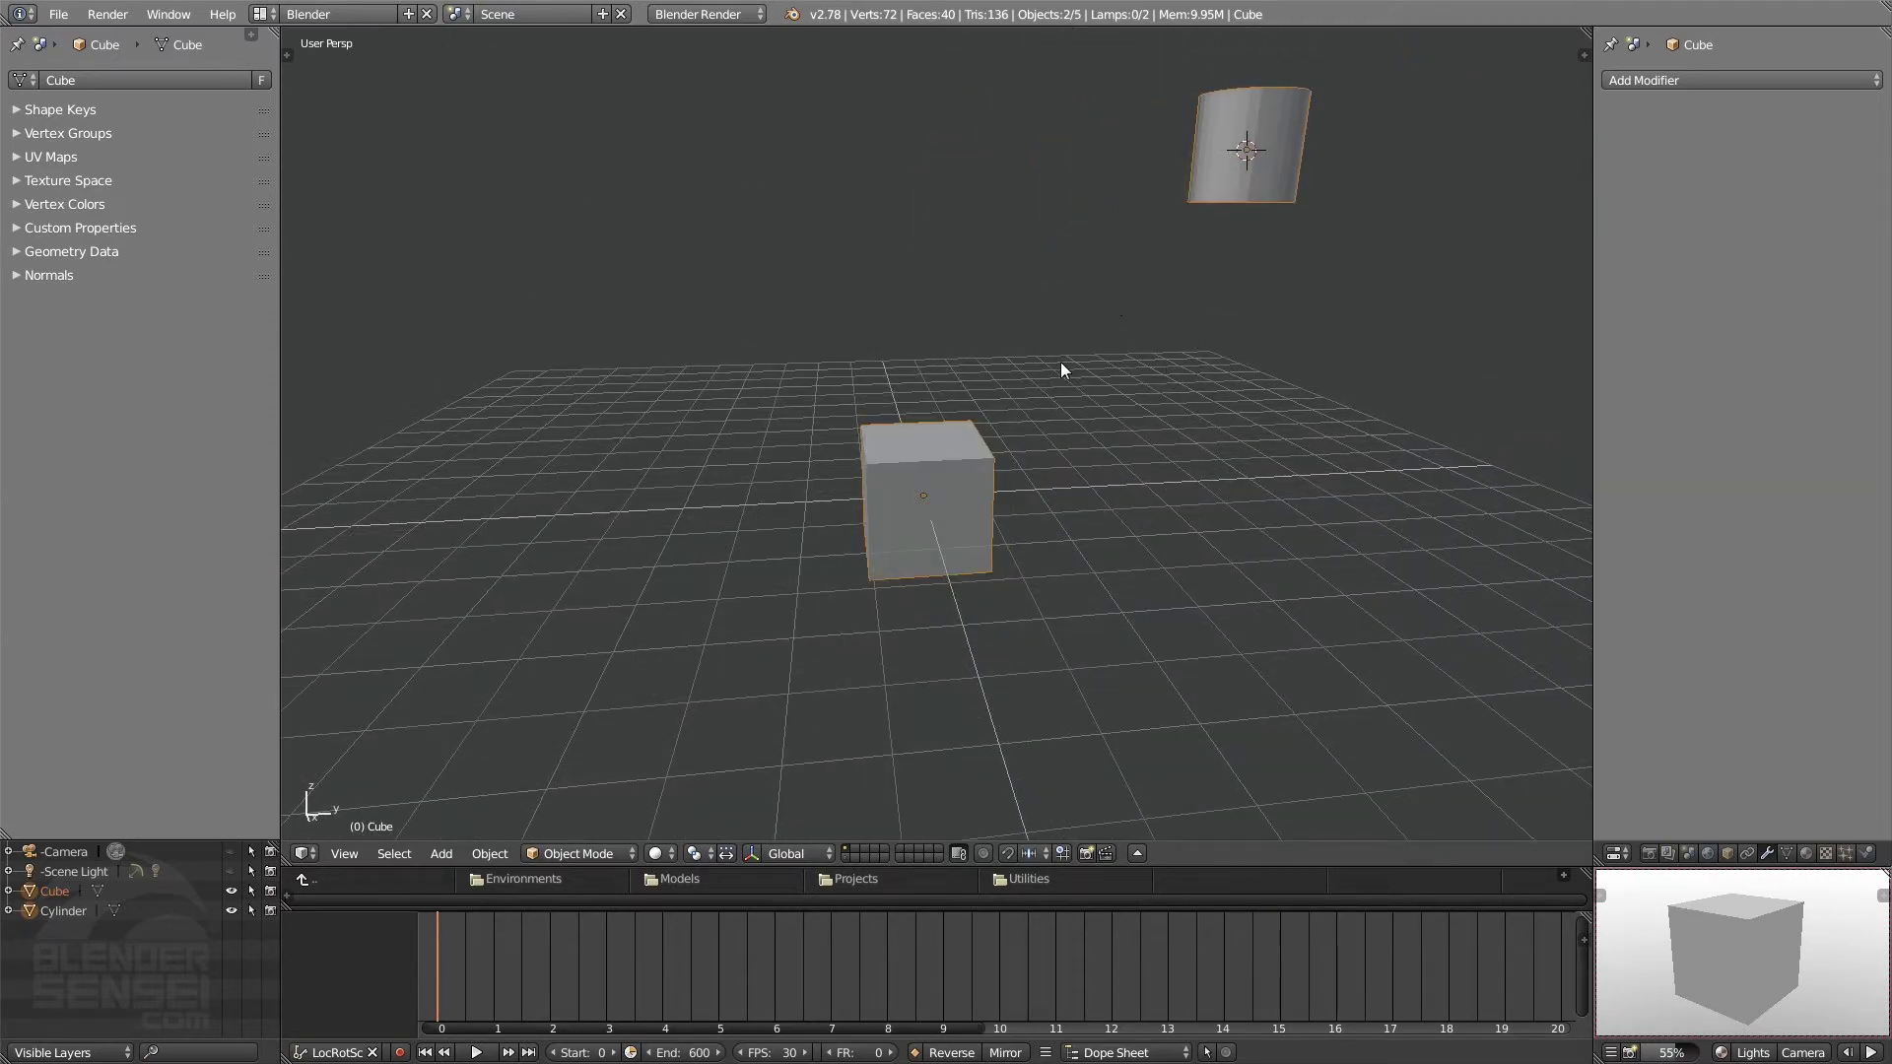
{"action": "middle_click", "coordinate": [1233, 351]}
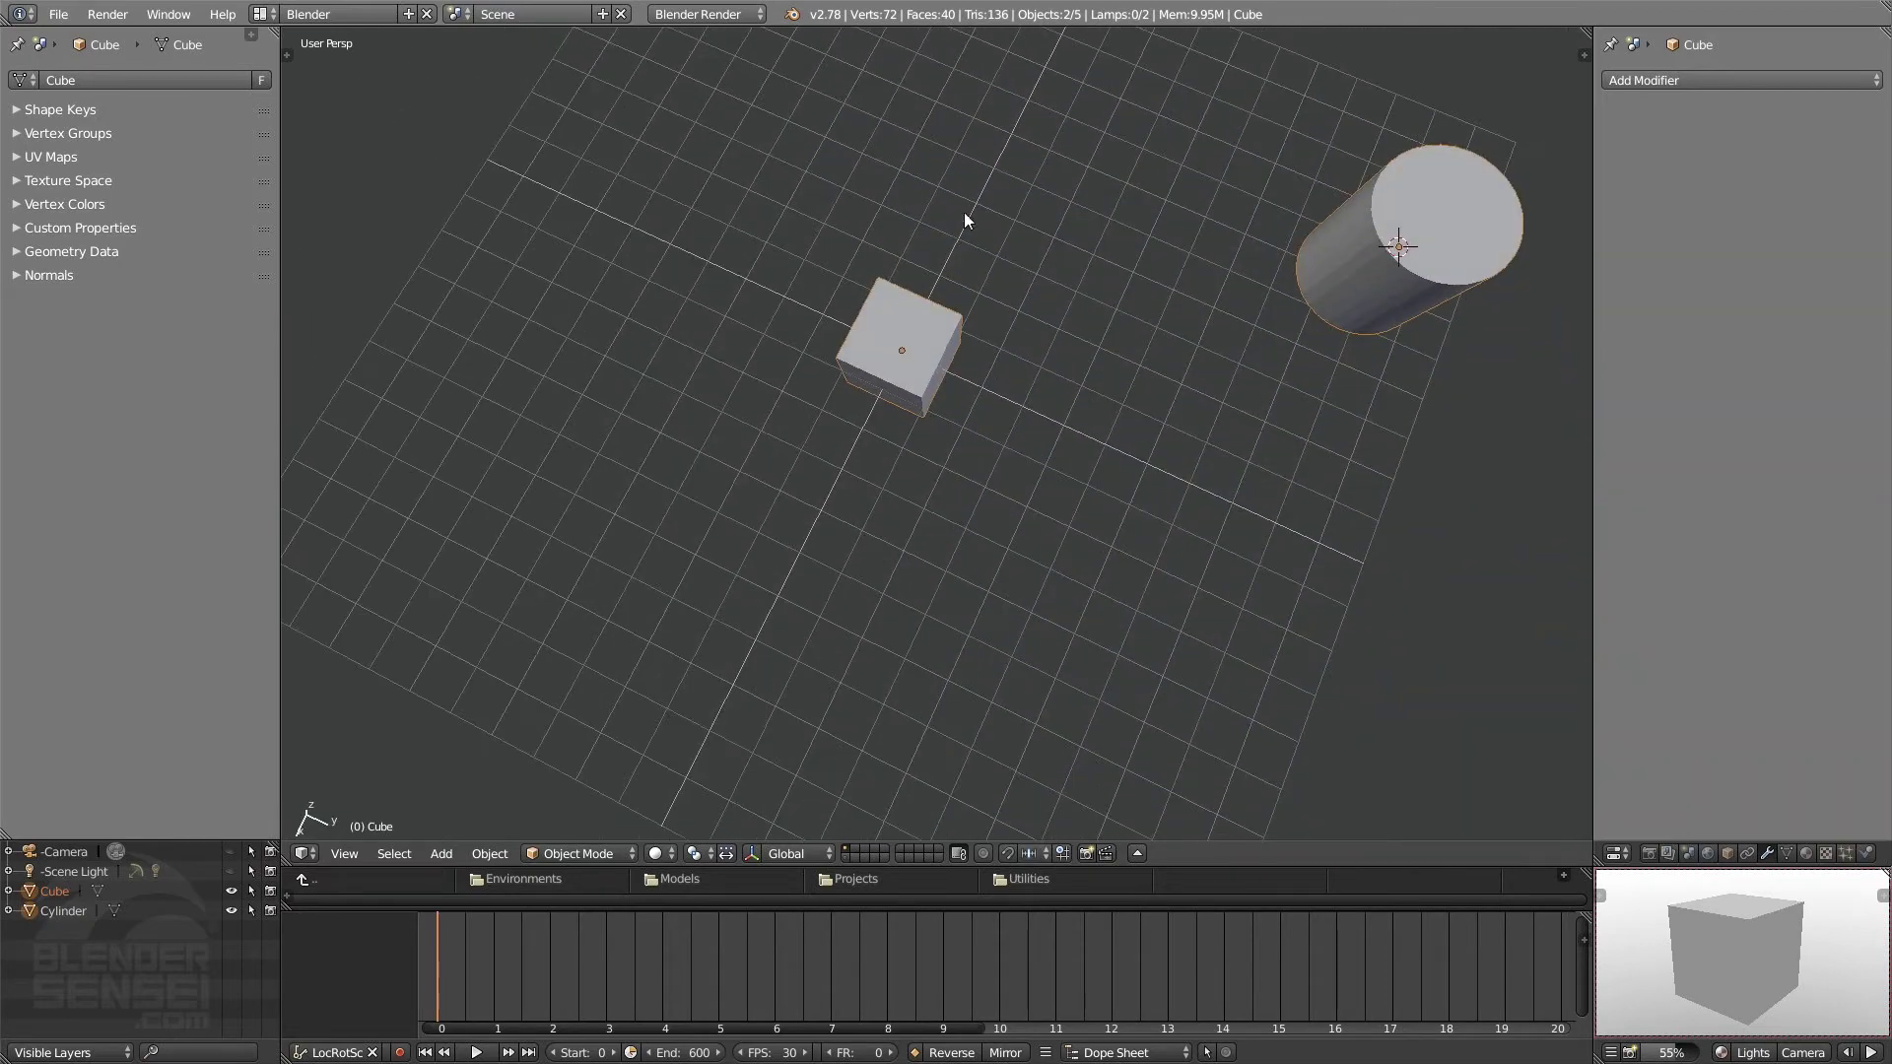
{"action": "middle_click", "coordinate": [1108, 381]}
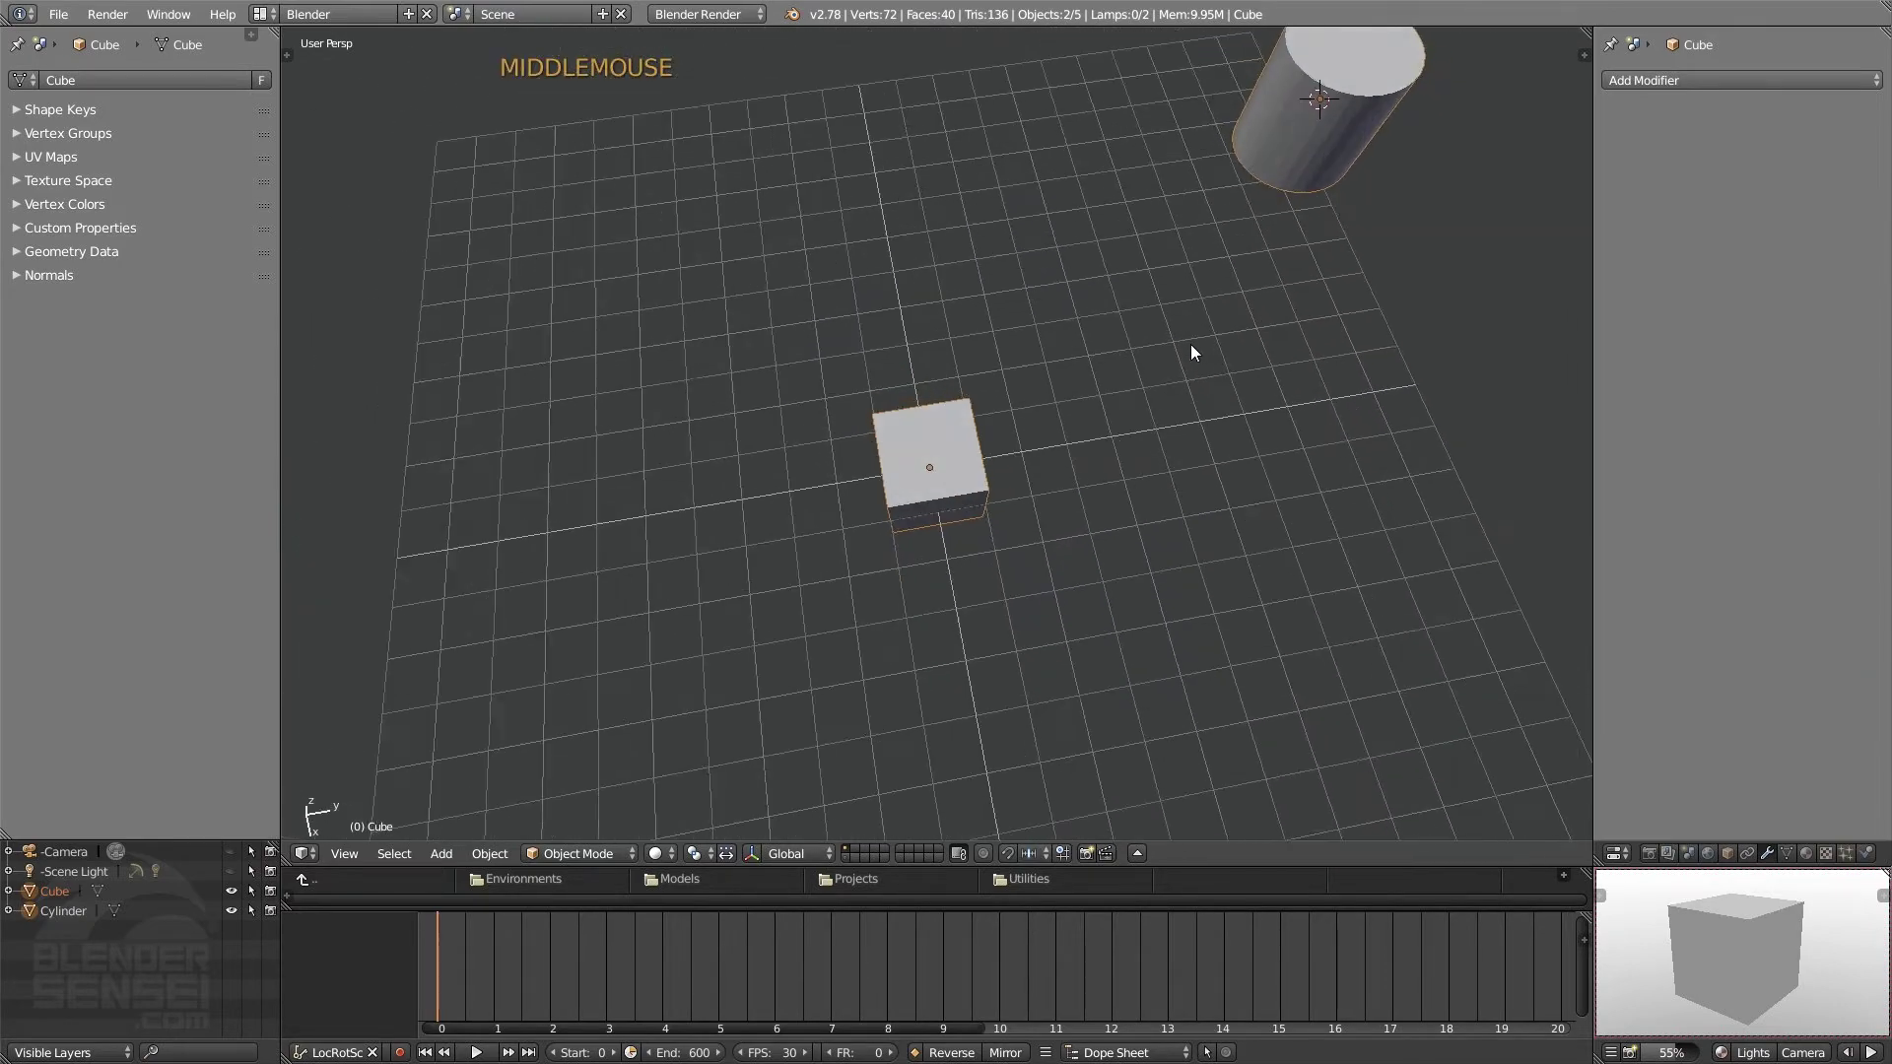
{"action": "left_click", "coordinate": [948, 454]}
{"action": "middle_click", "coordinate": [971, 584]}
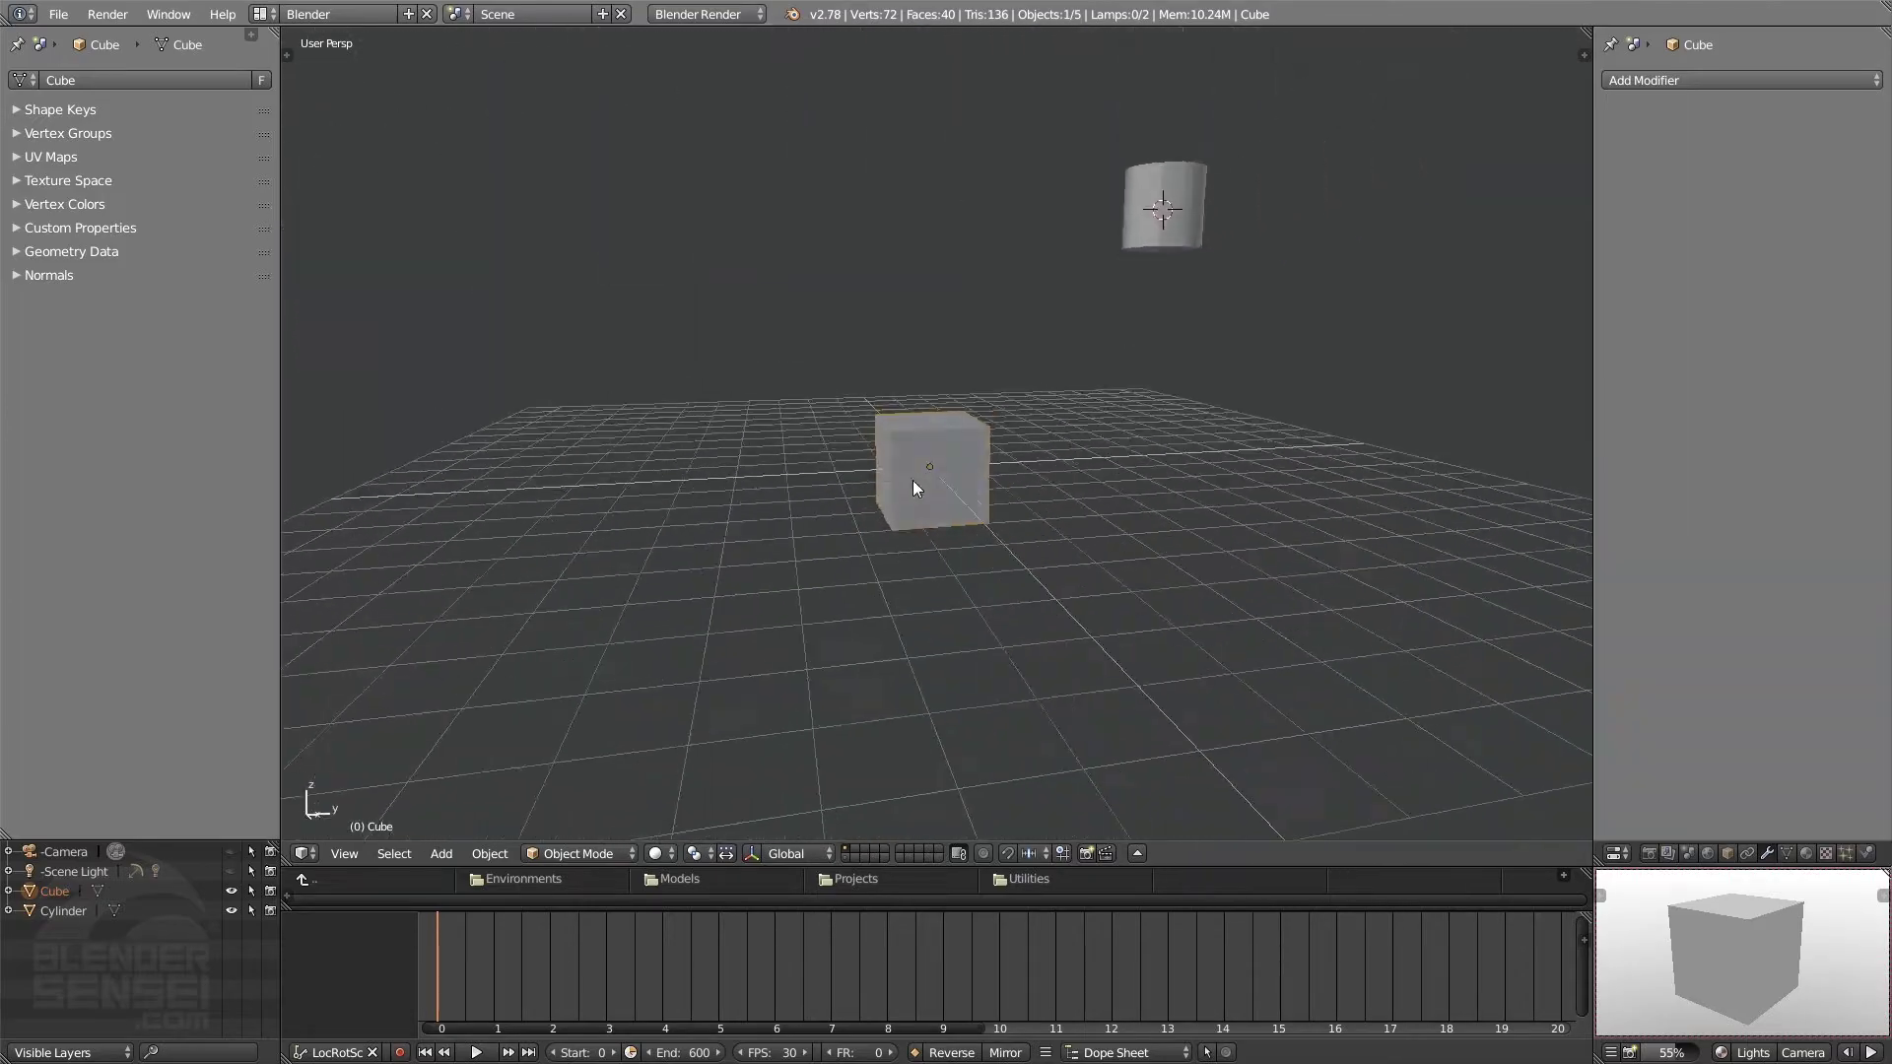
- Select the cylinder and orbit to view the scene from higher up
{"action": "left_click", "coordinate": [1195, 184]}
{"action": "middle_click", "coordinate": [1200, 293]}
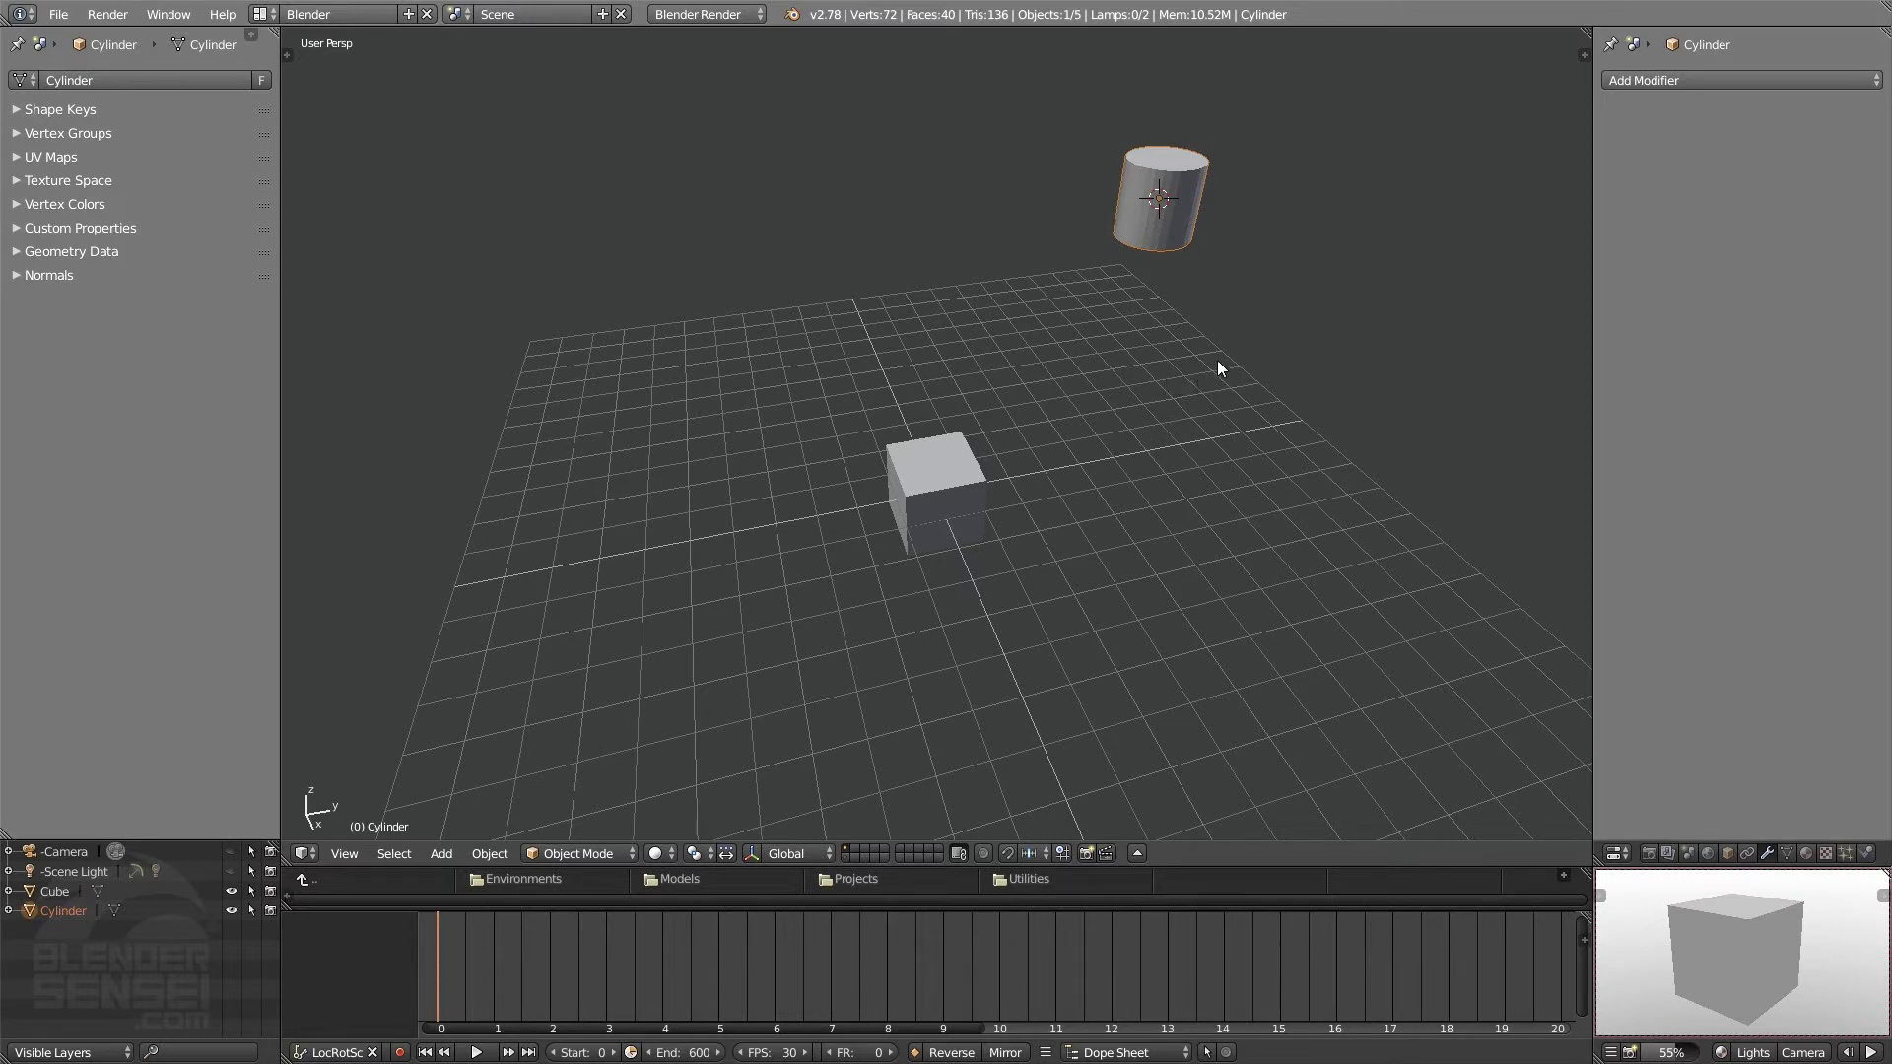
{"action": "middle_click", "coordinate": [1224, 366]}
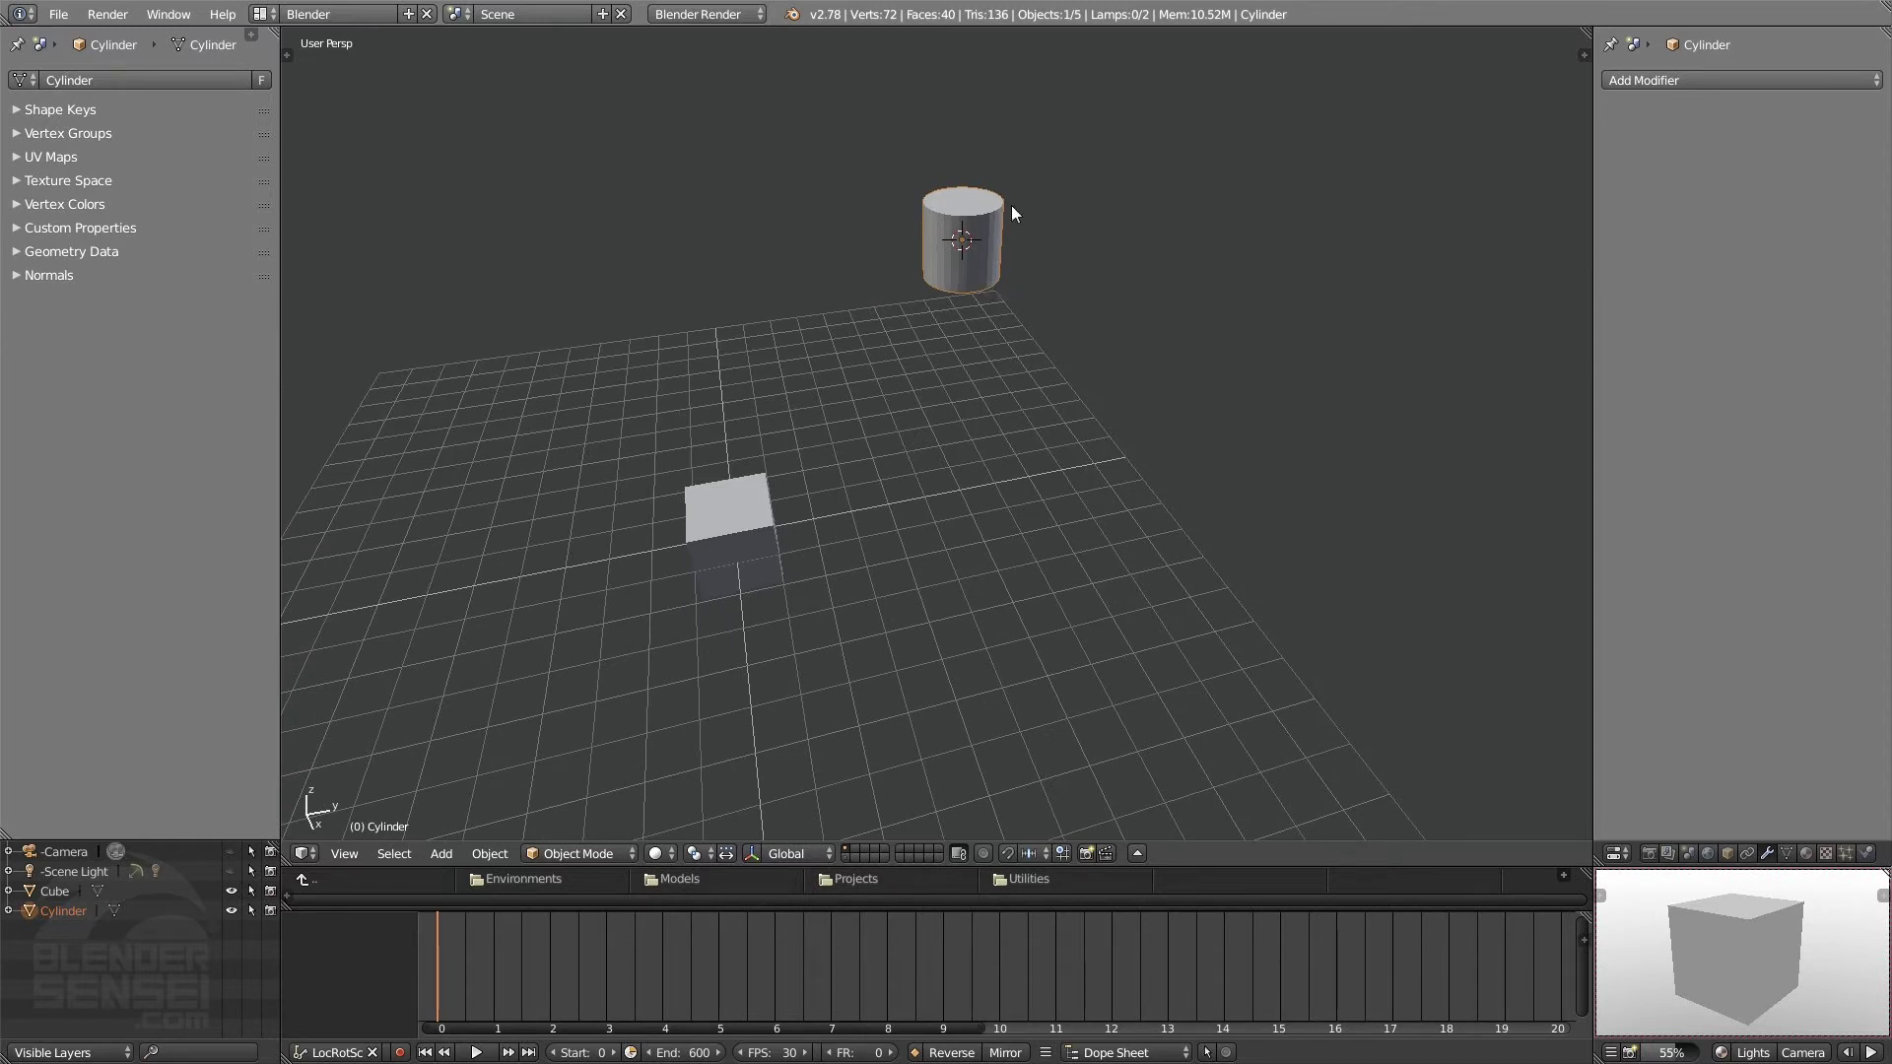
{"action": "scroll", "scroll_direction": "up", "scroll_amount": 3}
{"action": "scroll", "scroll_direction": "down", "scroll_amount": 3}
{"action": "scroll", "scroll_direction": "up", "scroll_amount": 3}
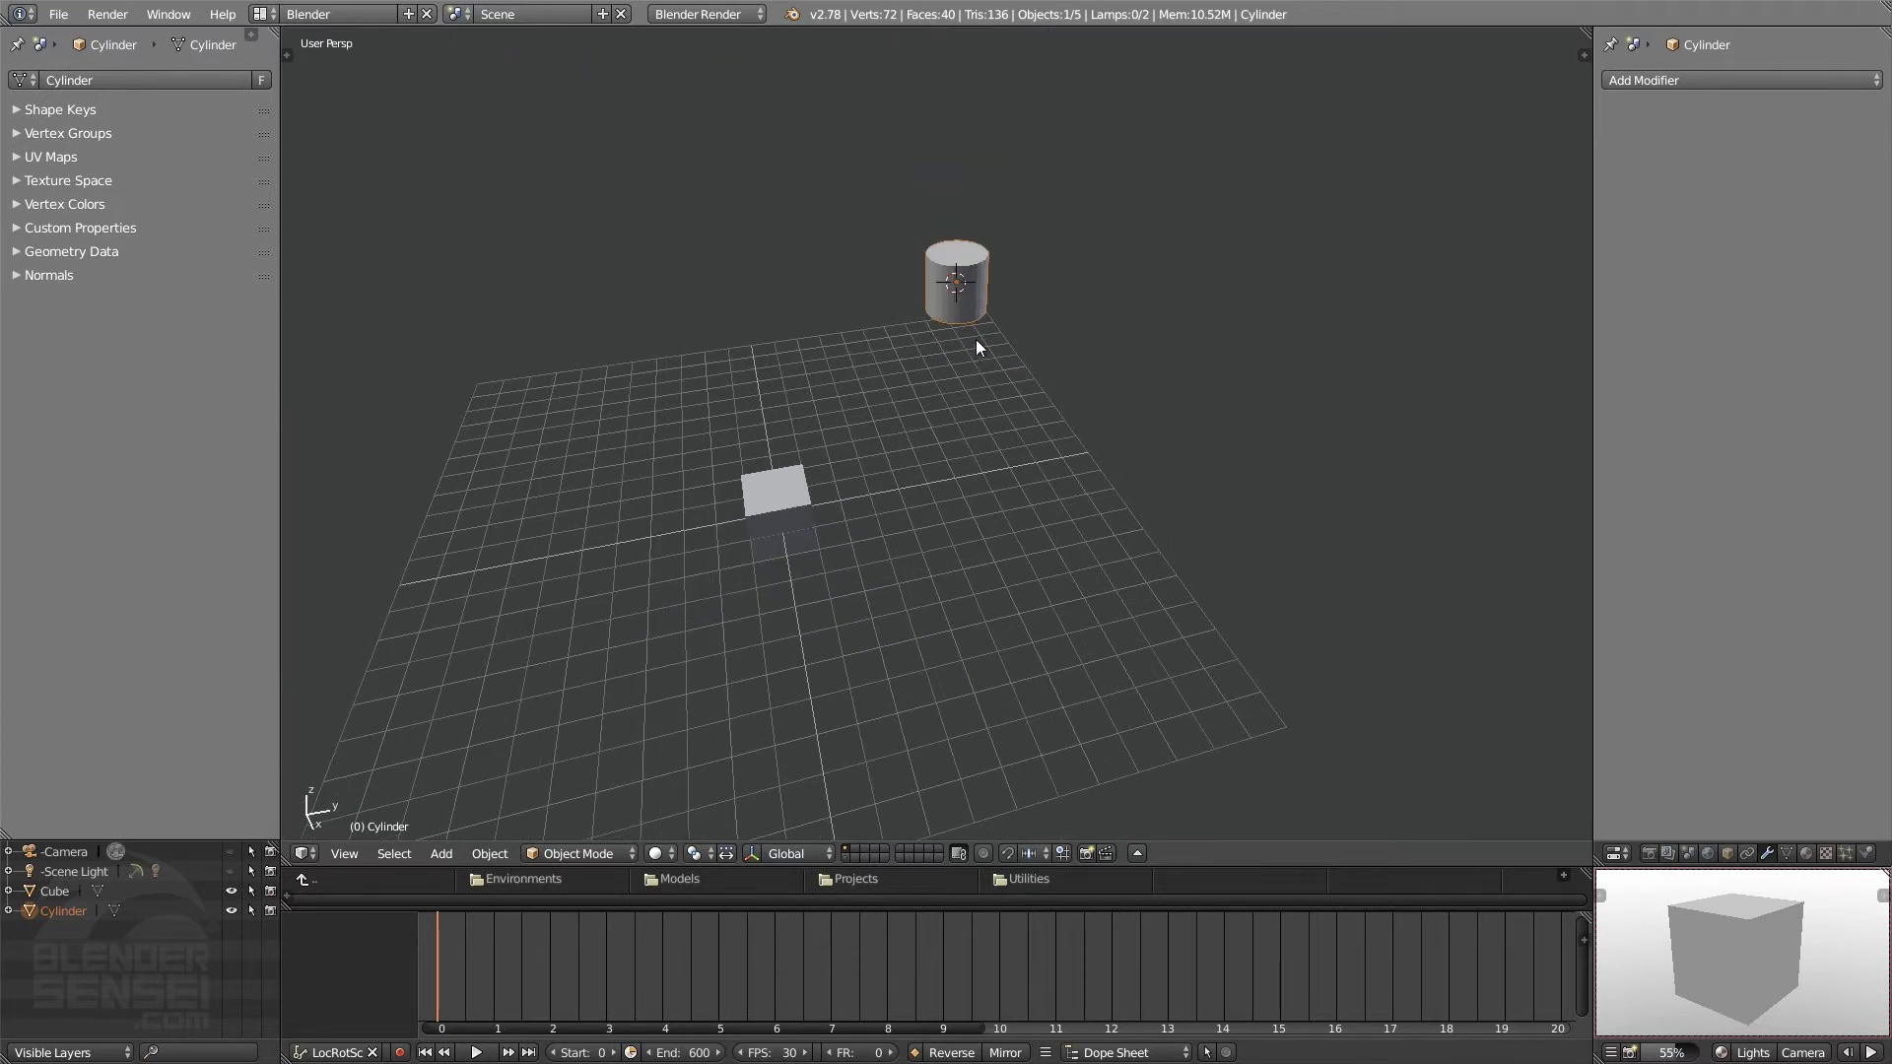
{"action": "scroll", "scroll_direction": "up", "scroll_amount": 3}
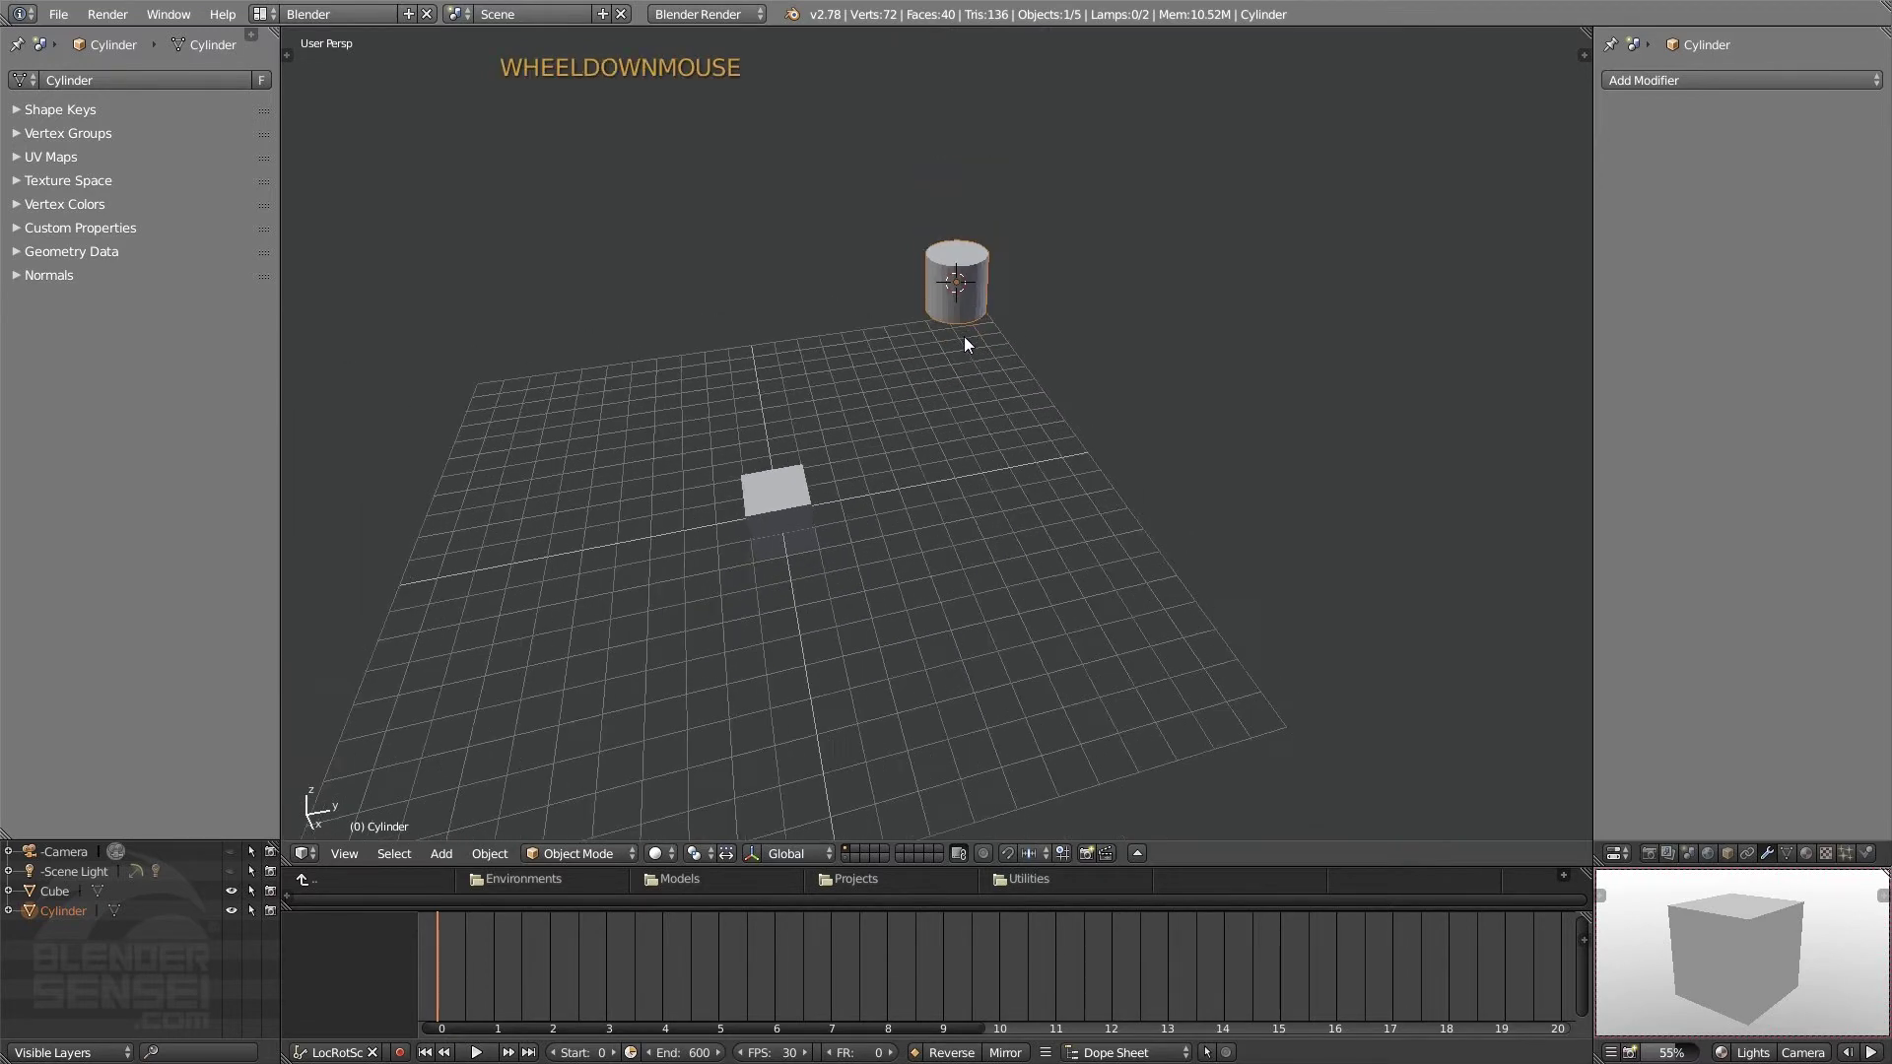
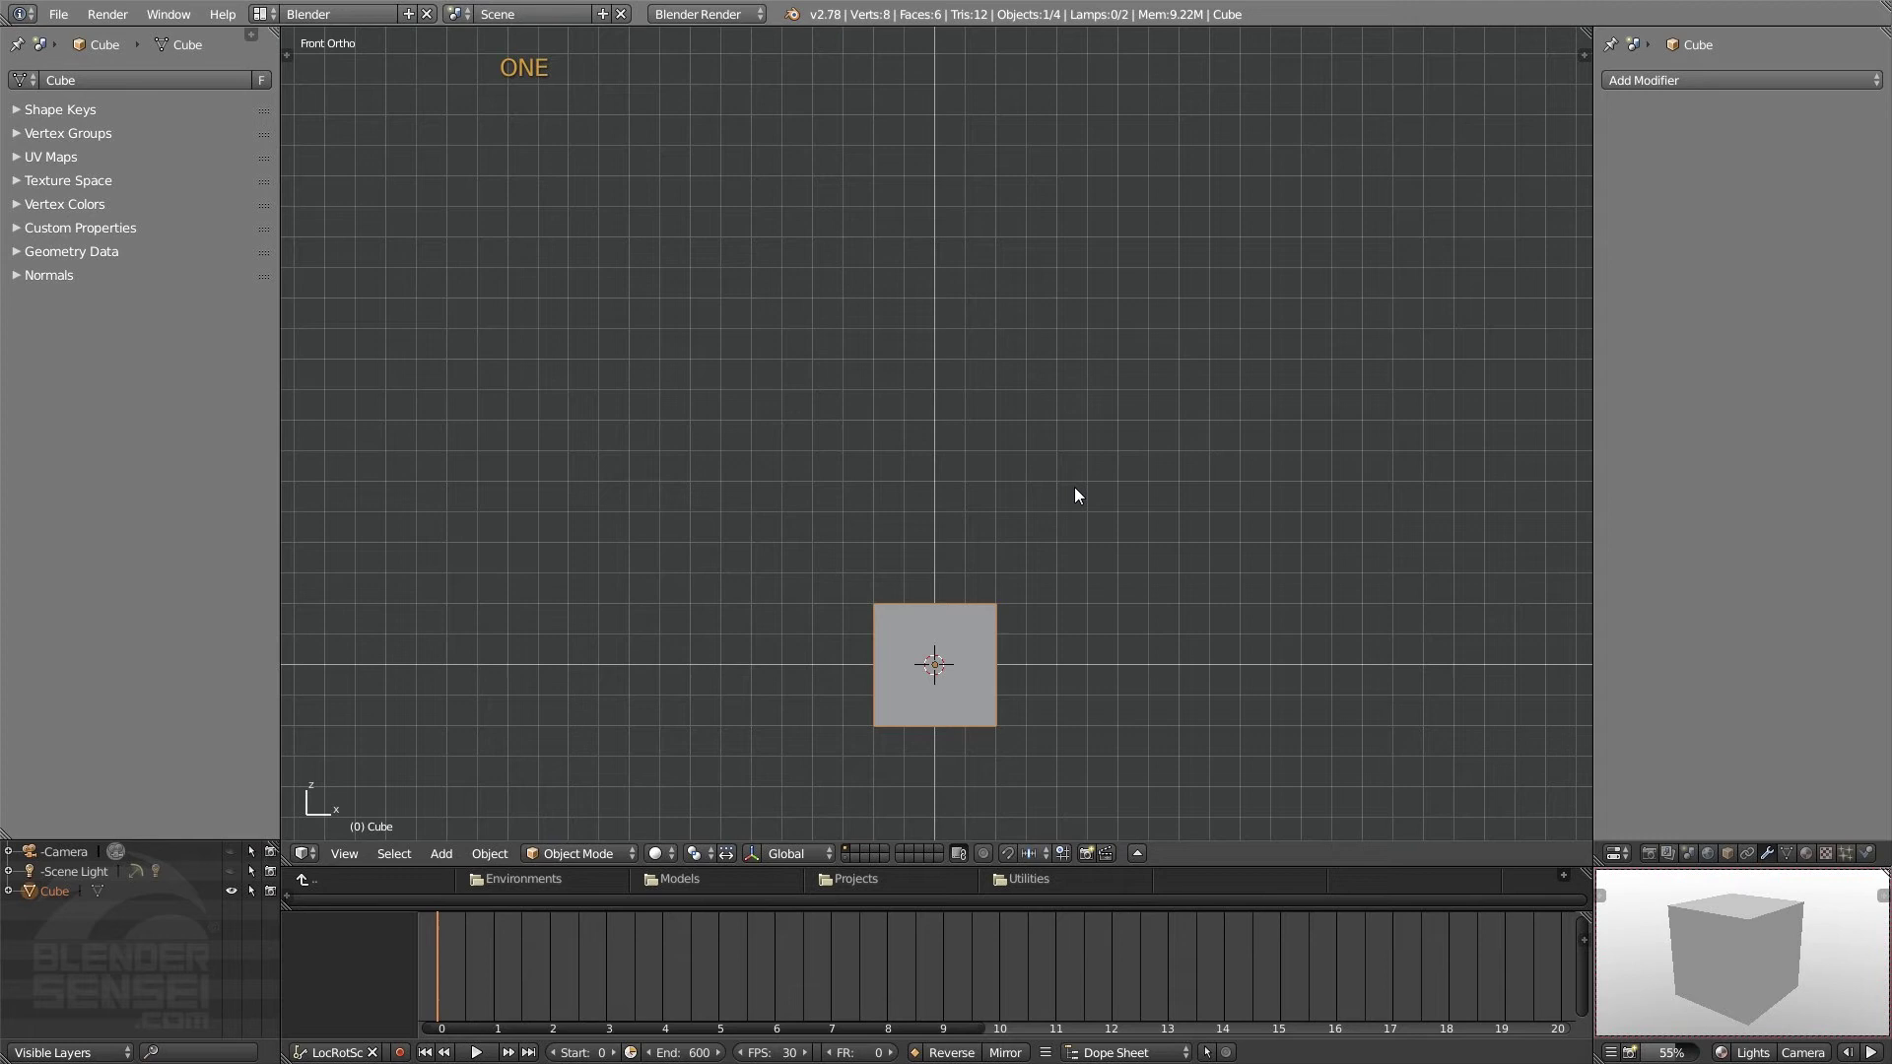
- Step through the fixed views of the cube — back, right and bottom — and toggle orthographic projection
{"action": "key", "text": "2"}
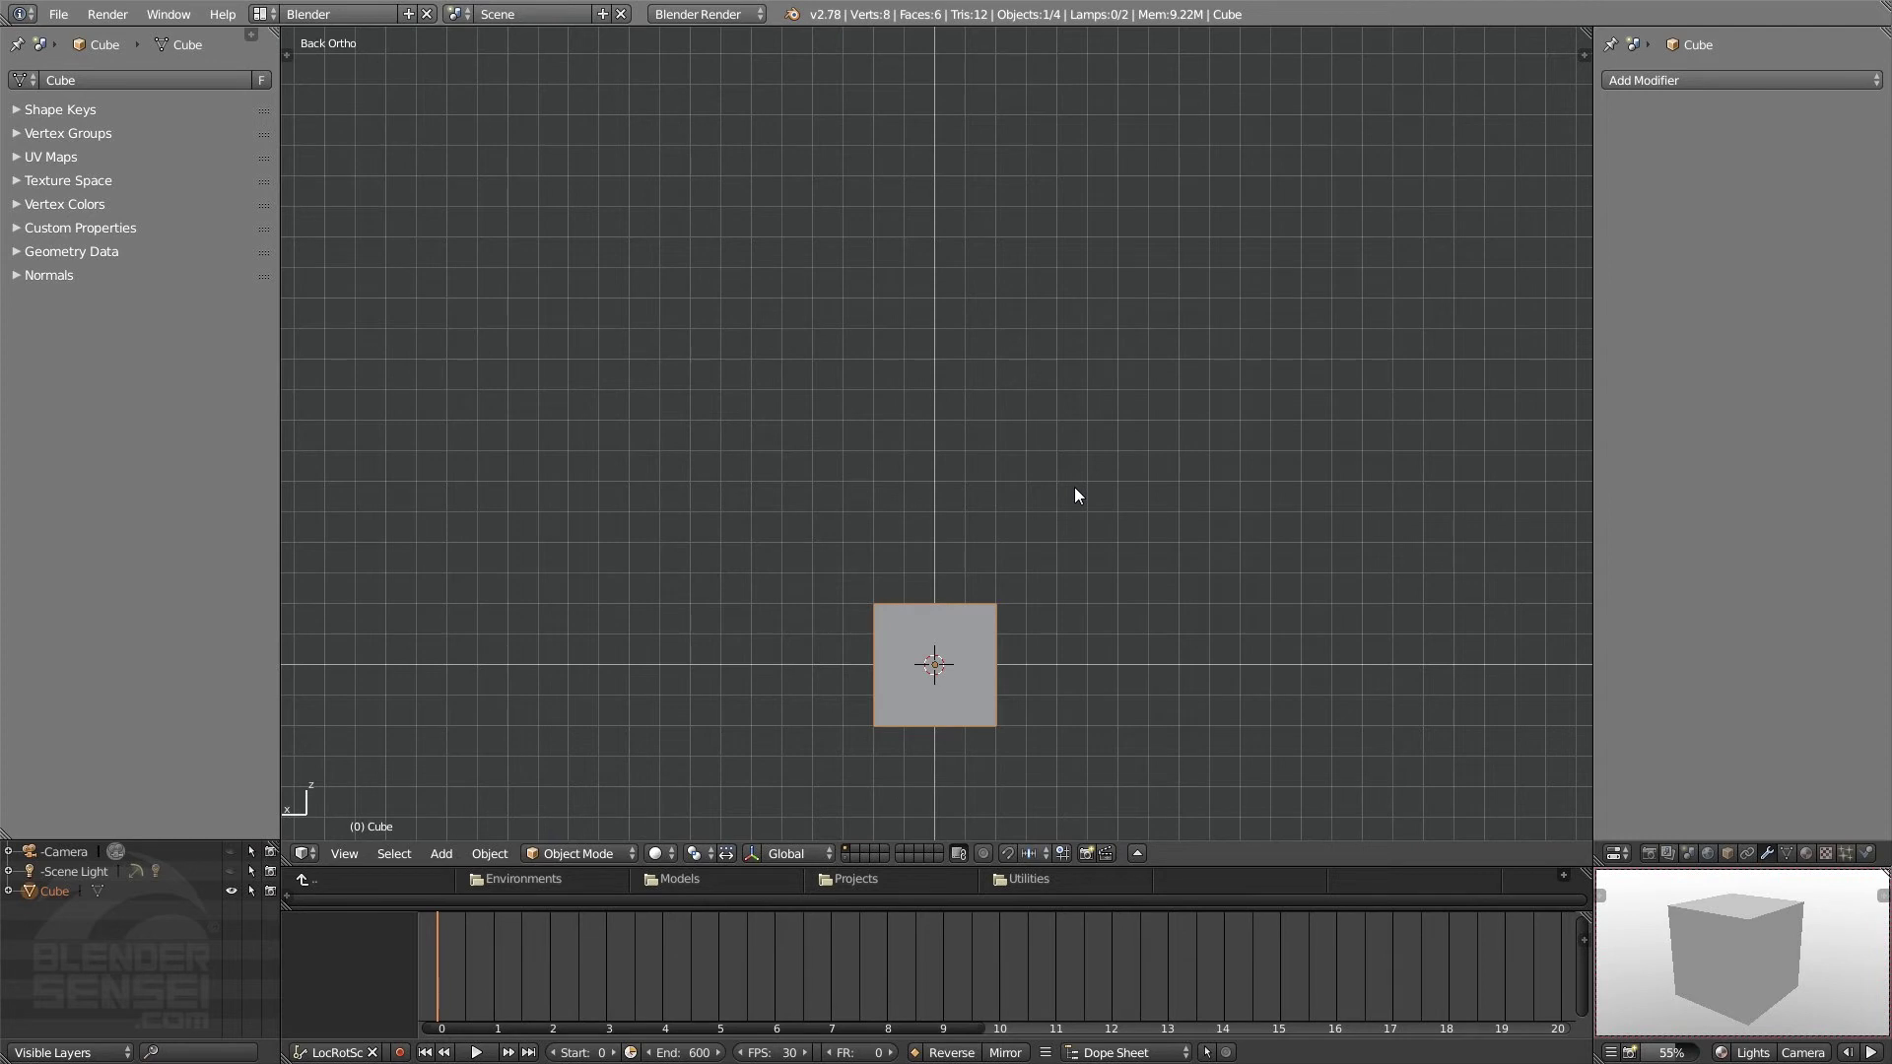
{"action": "key", "text": "1"}
{"action": "key", "text": "2"}
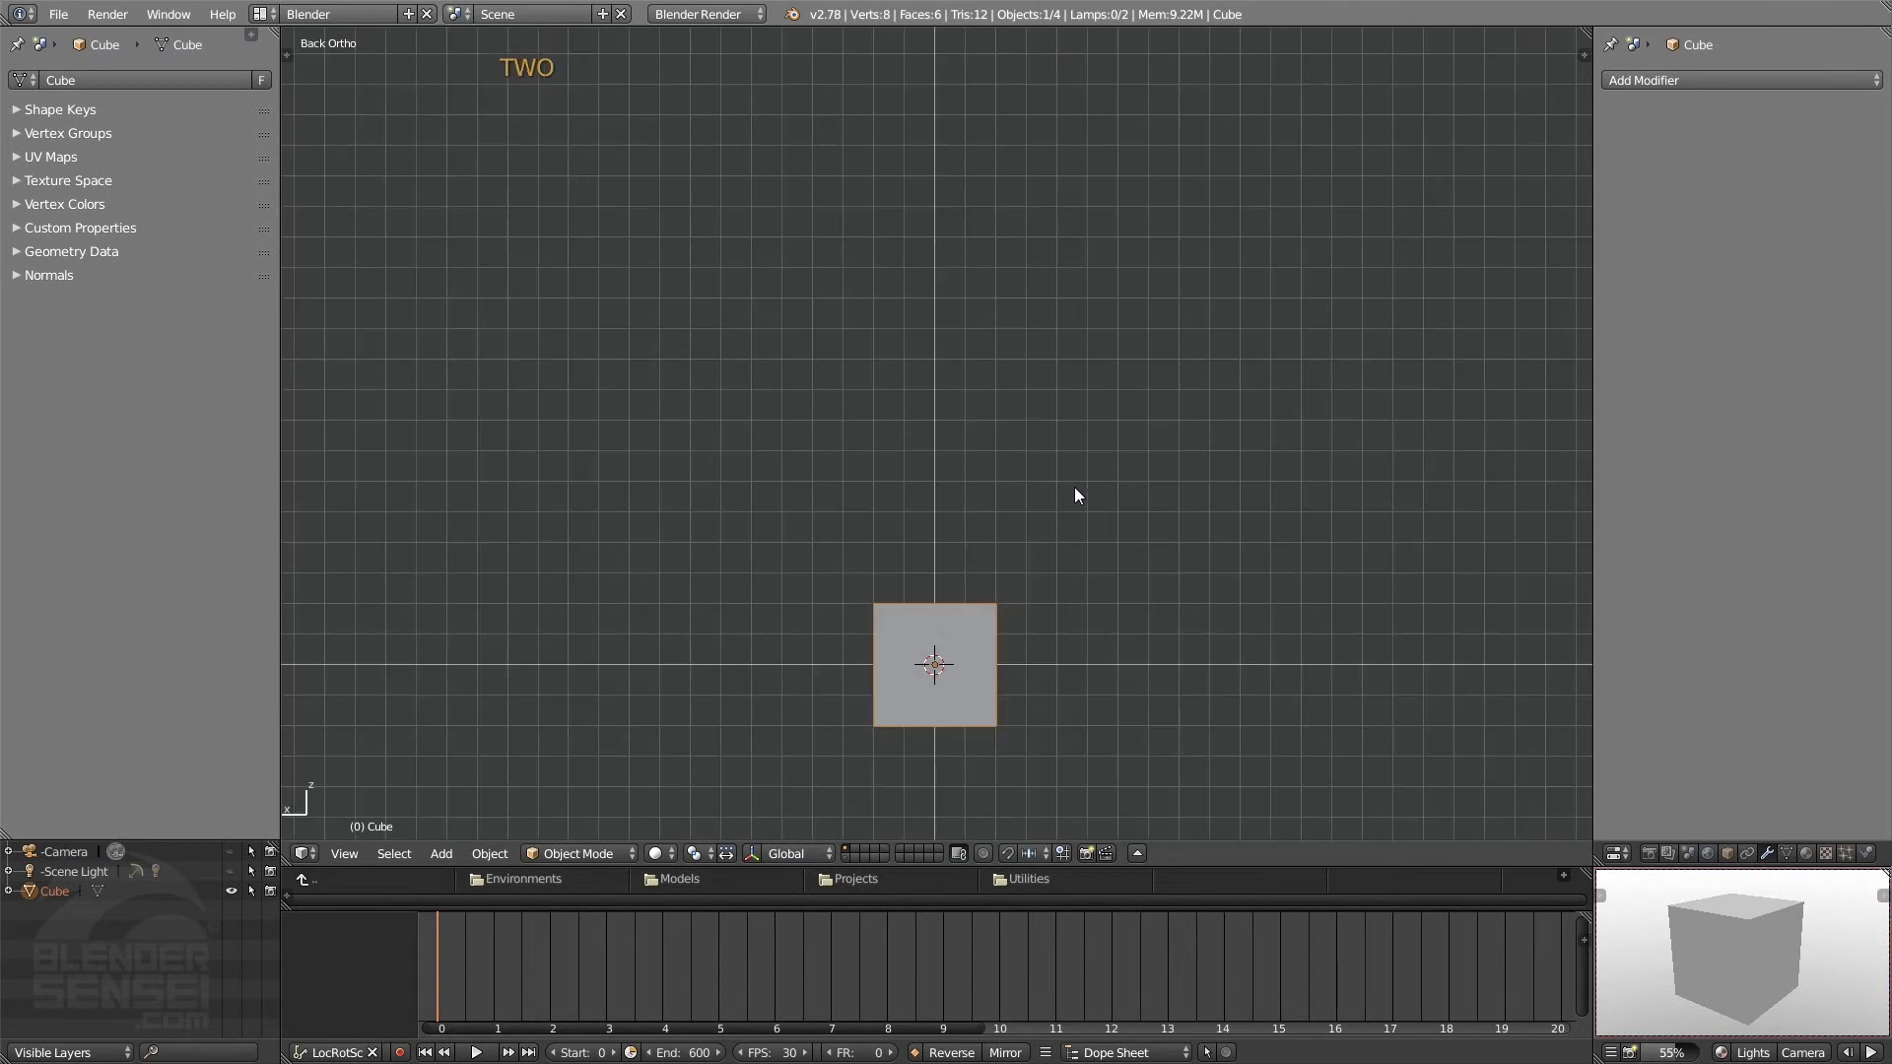
{"action": "key", "text": "3"}
{"action": "key", "text": "4"}
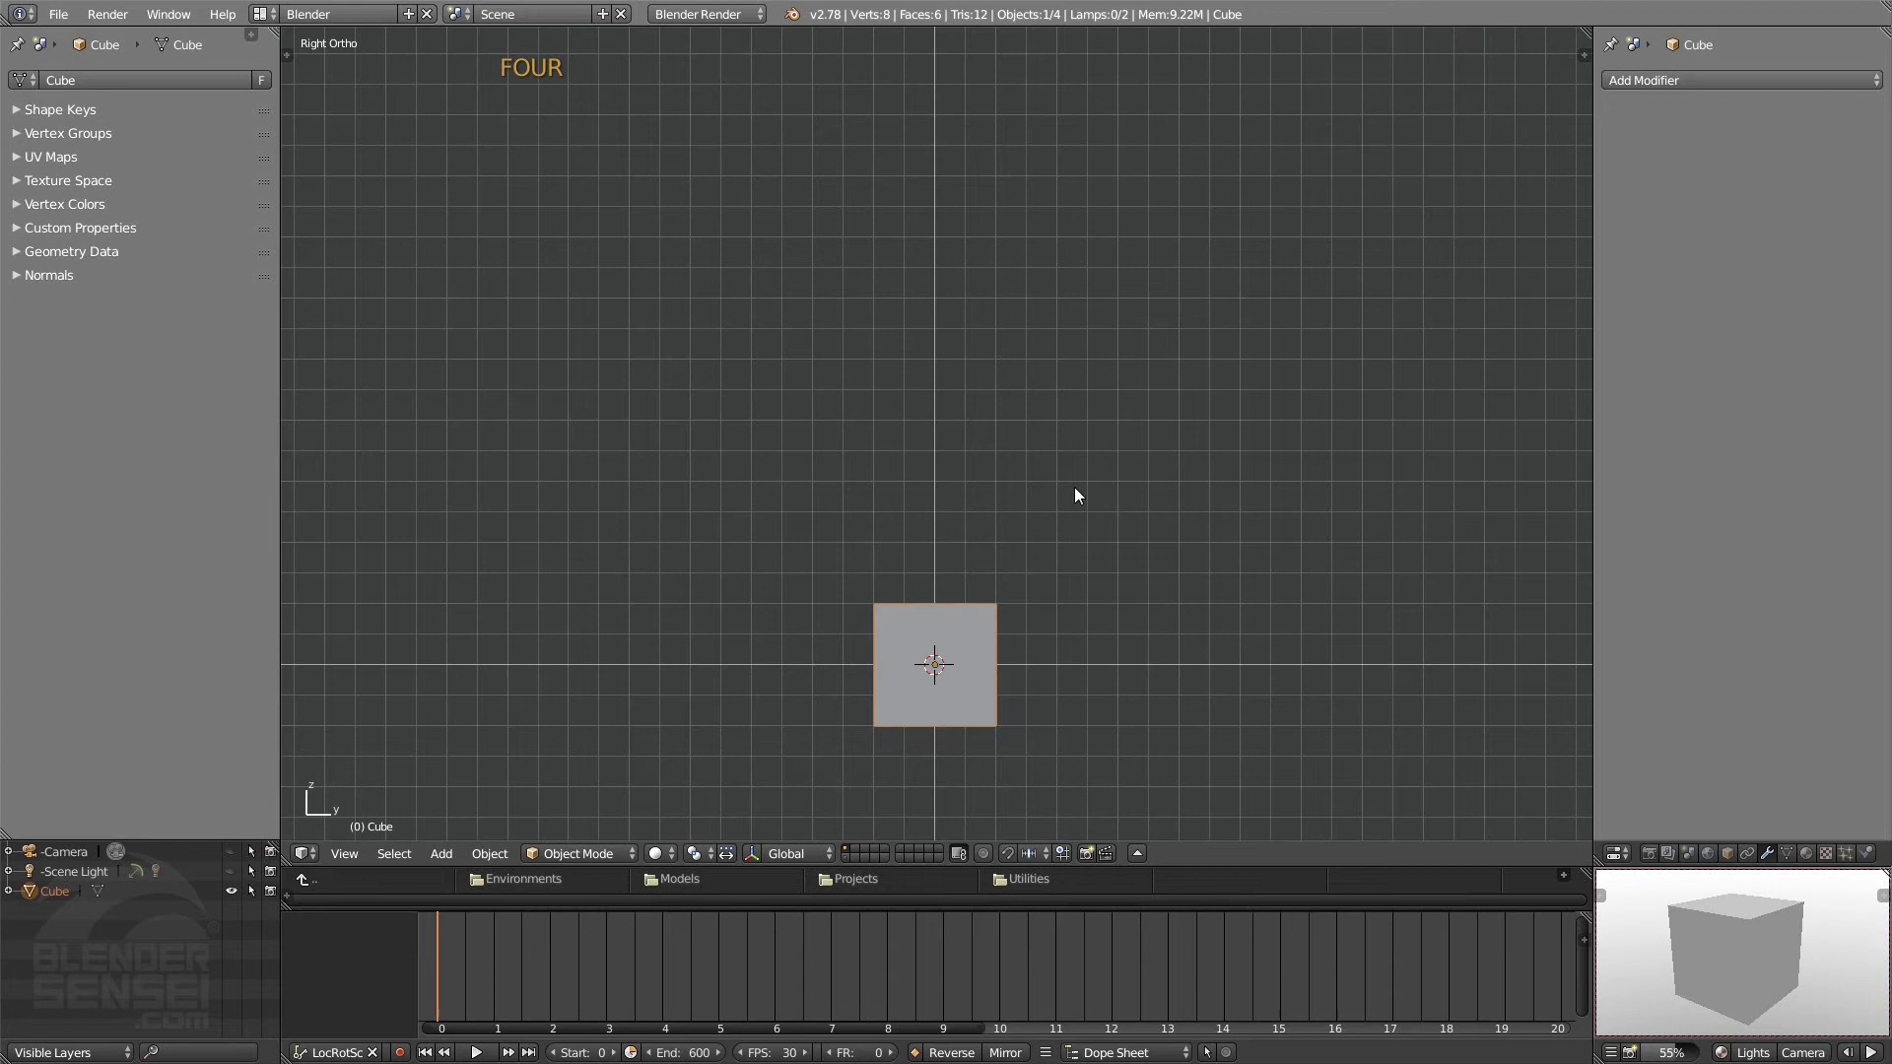
{"action": "key", "text": "5"}
{"action": "key", "text": "6"}
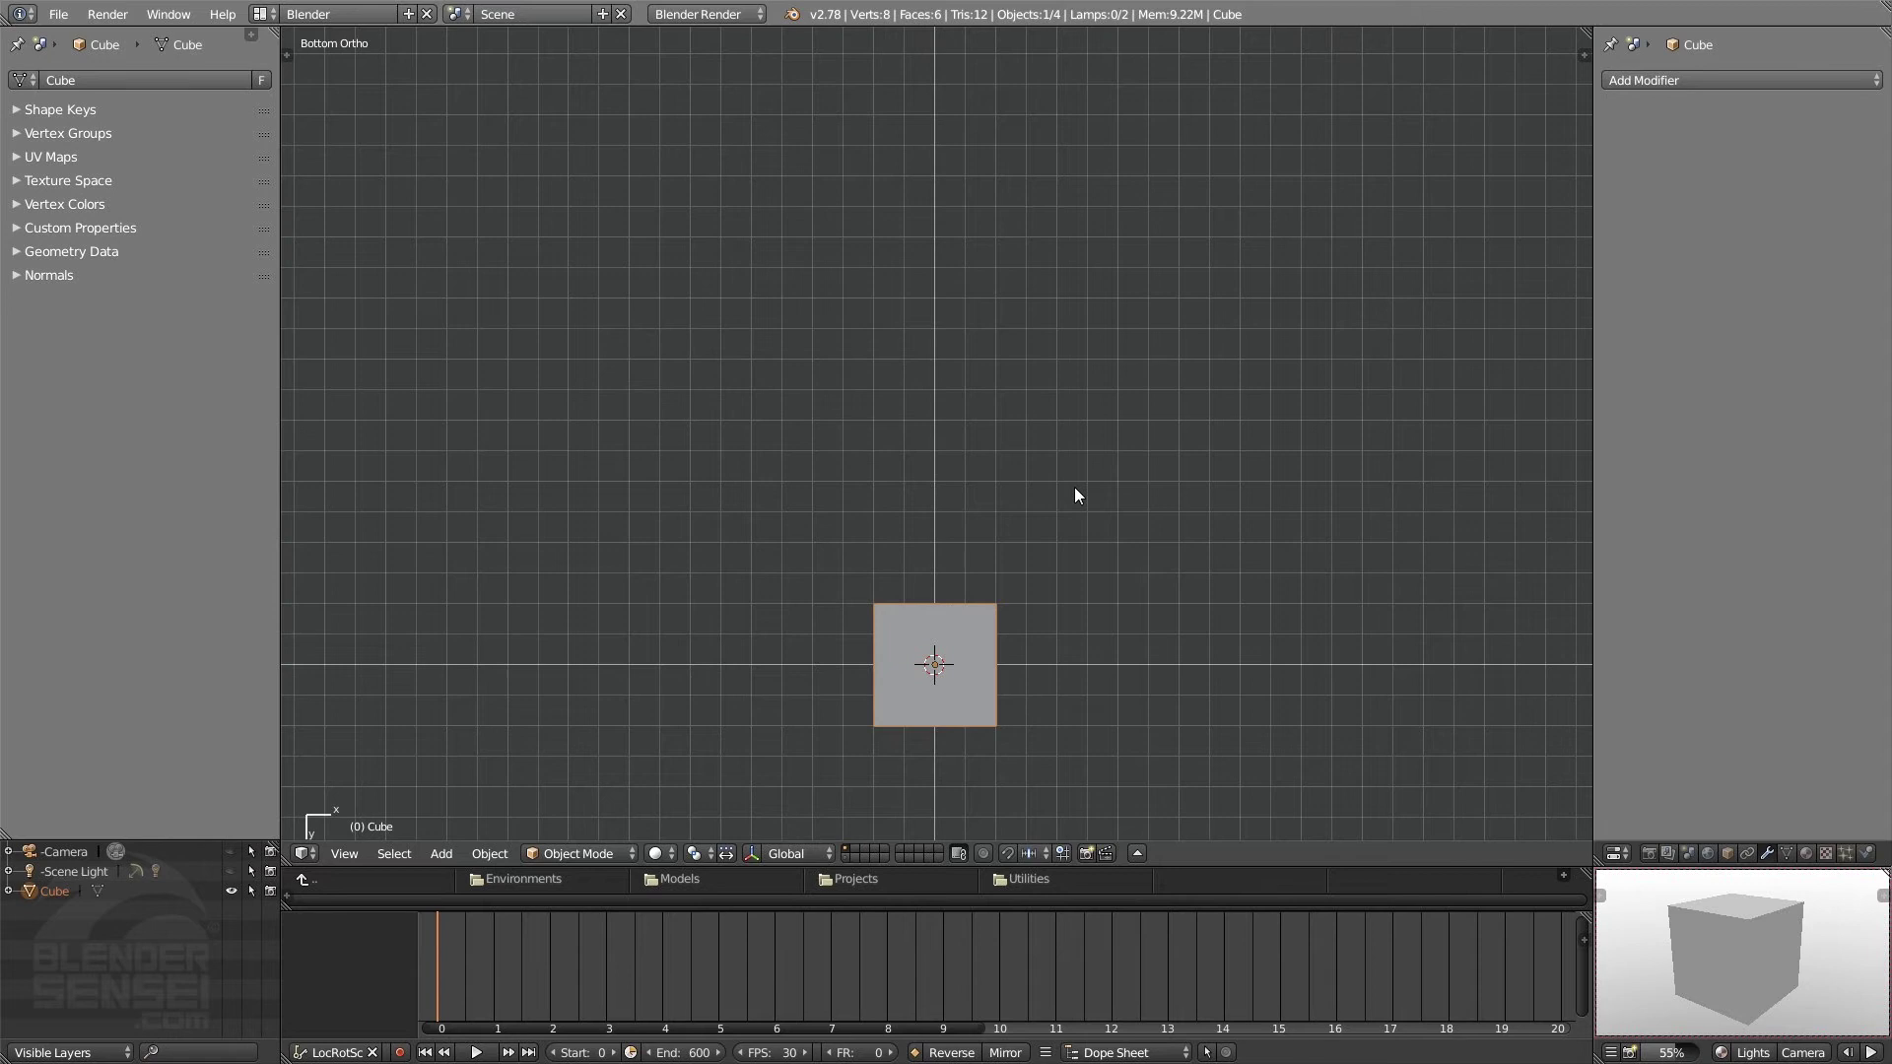
{"action": "key", "text": "7"}
{"action": "key", "text": "7"}
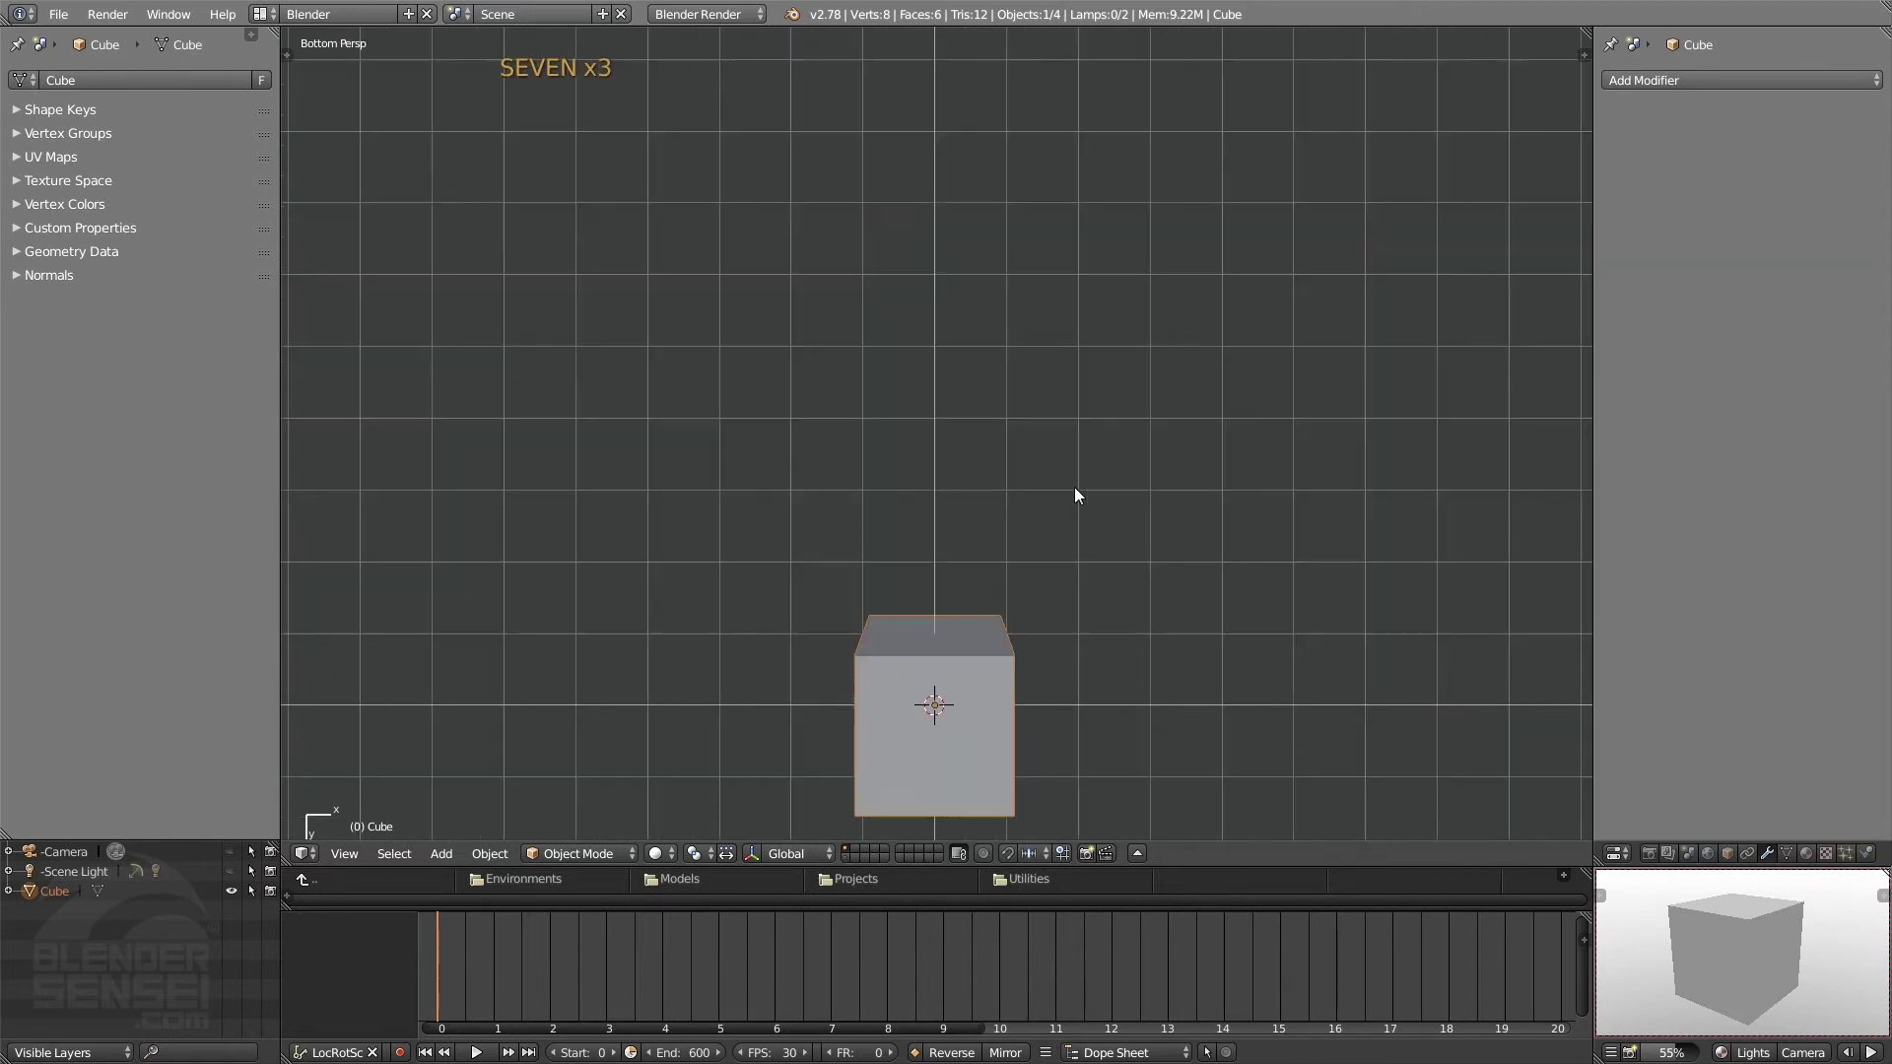
{"action": "key", "text": "7"}
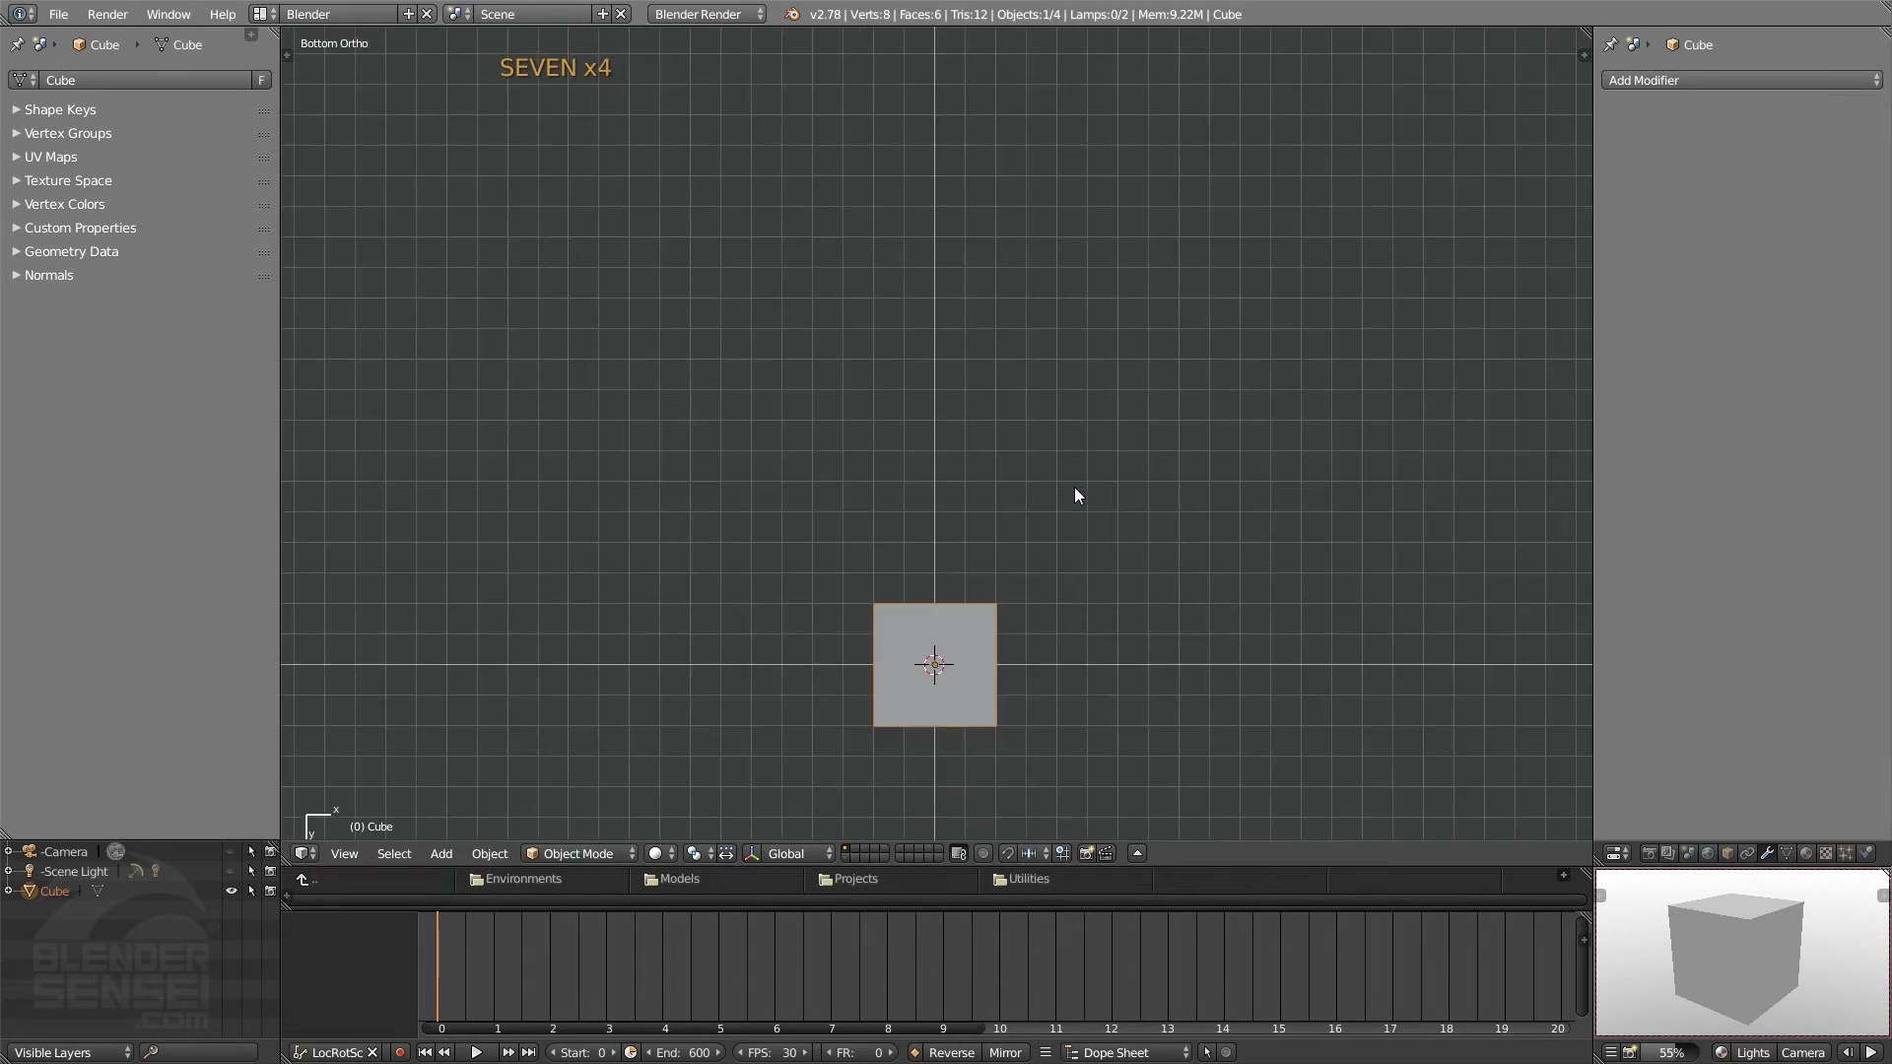
- Orbit stepwise around the cube with the numpad keys
{"action": "key", "text": "8"}
{"action": "key", "text": "8"}
{"action": "key", "text": "8"}
{"action": "key", "text": "8"}
{"action": "key", "text": "8"}
{"action": "key", "text": "8"}
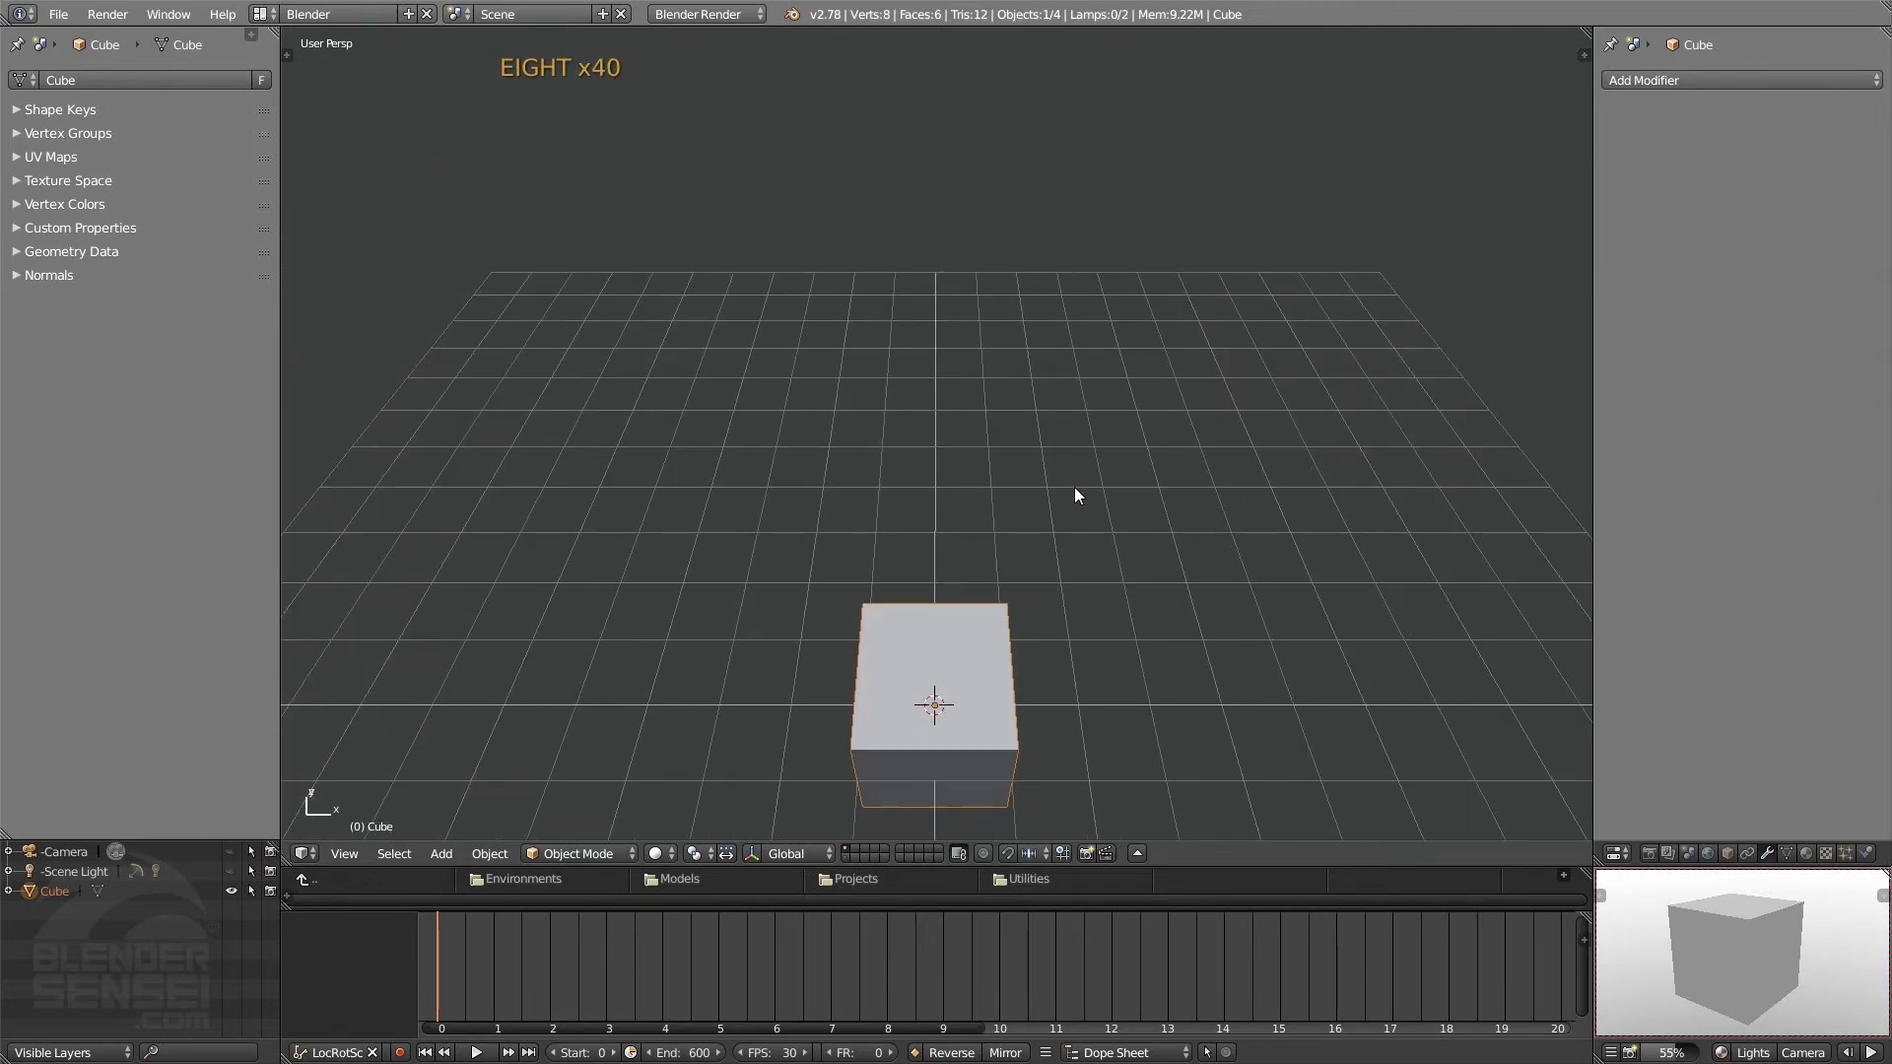
{"action": "key", "text": "9"}
{"action": "key", "text": "9"}
{"action": "key", "text": "9"}
{"action": "key", "text": "9"}
{"action": "key", "text": "9"}
{"action": "key", "text": "9"}
{"action": "key", "text": "9"}
{"action": "key", "text": "8"}
{"action": "key", "text": "8"}
{"action": "key", "text": "8"}
{"action": "key", "text": "9"}
{"action": "key", "text": "9"}
{"action": "key", "text": "9"}
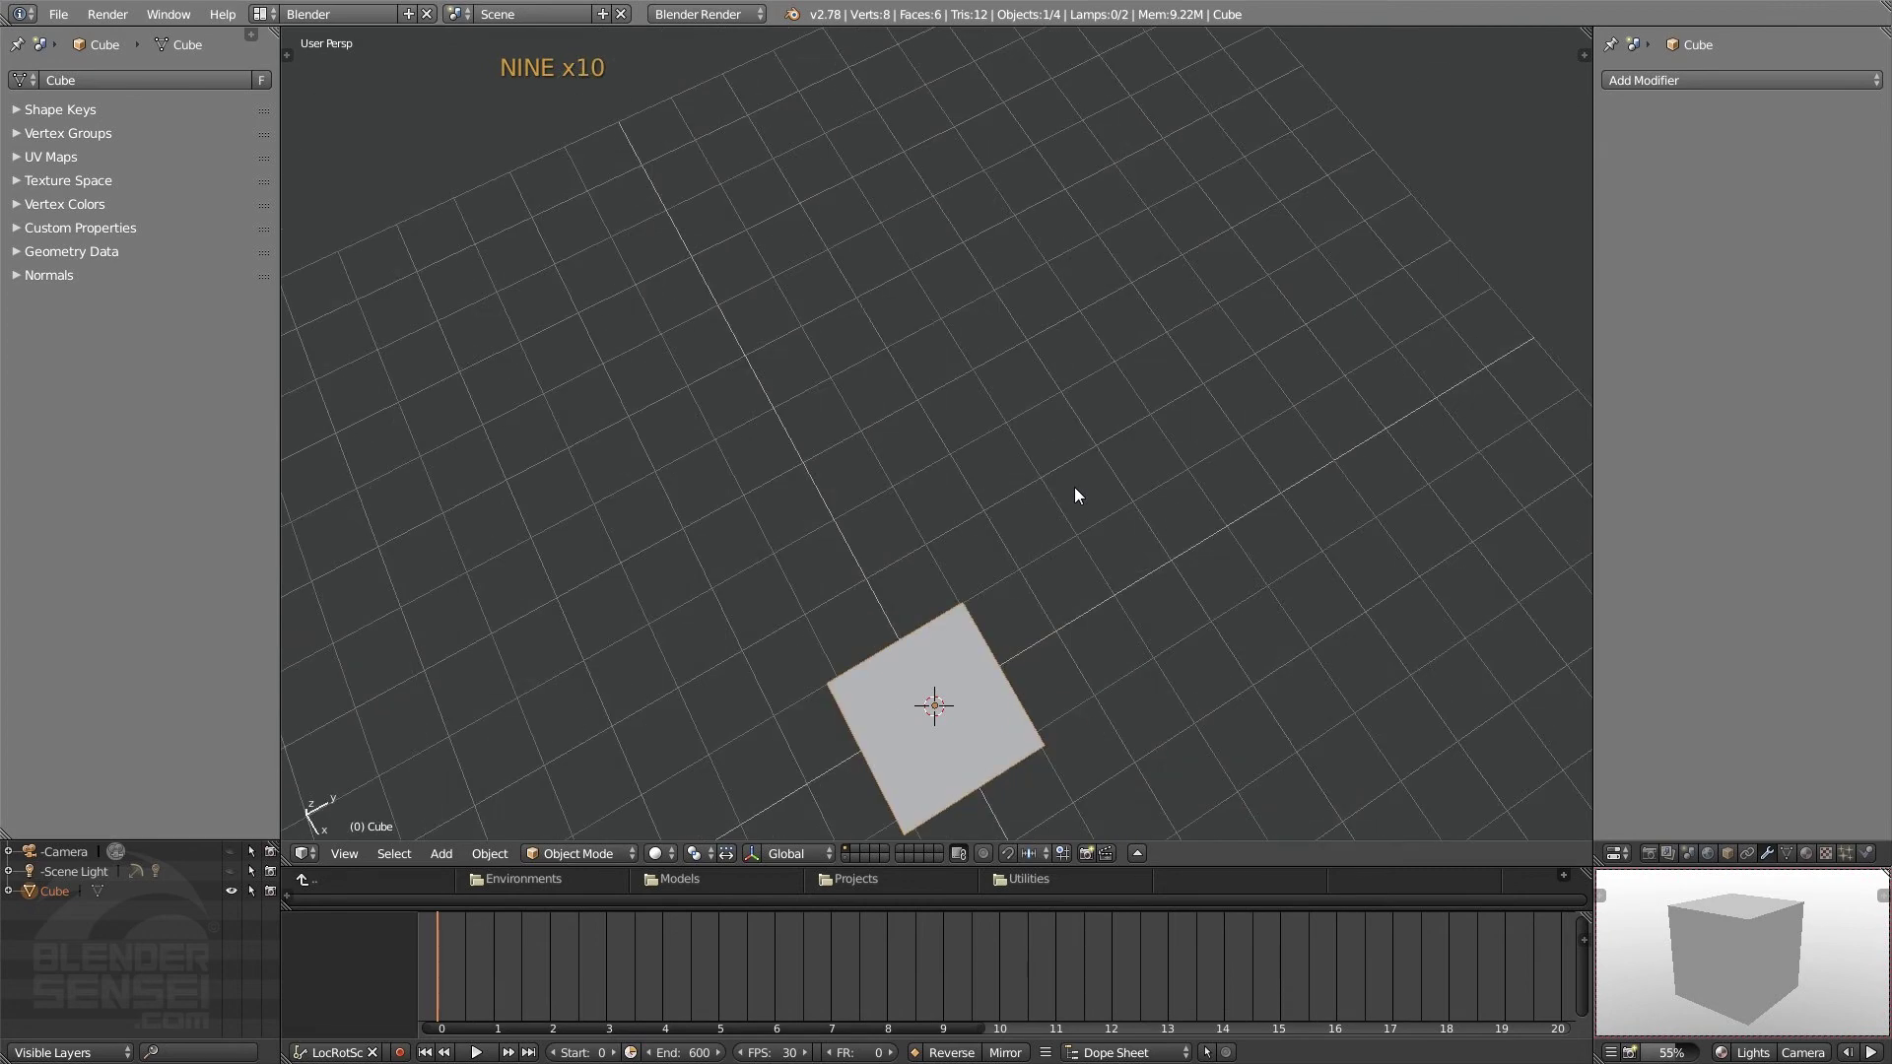
- Look through the scene camera, then orbit away to a perspective view above one corner of the cube
{"action": "key", "text": "0"}
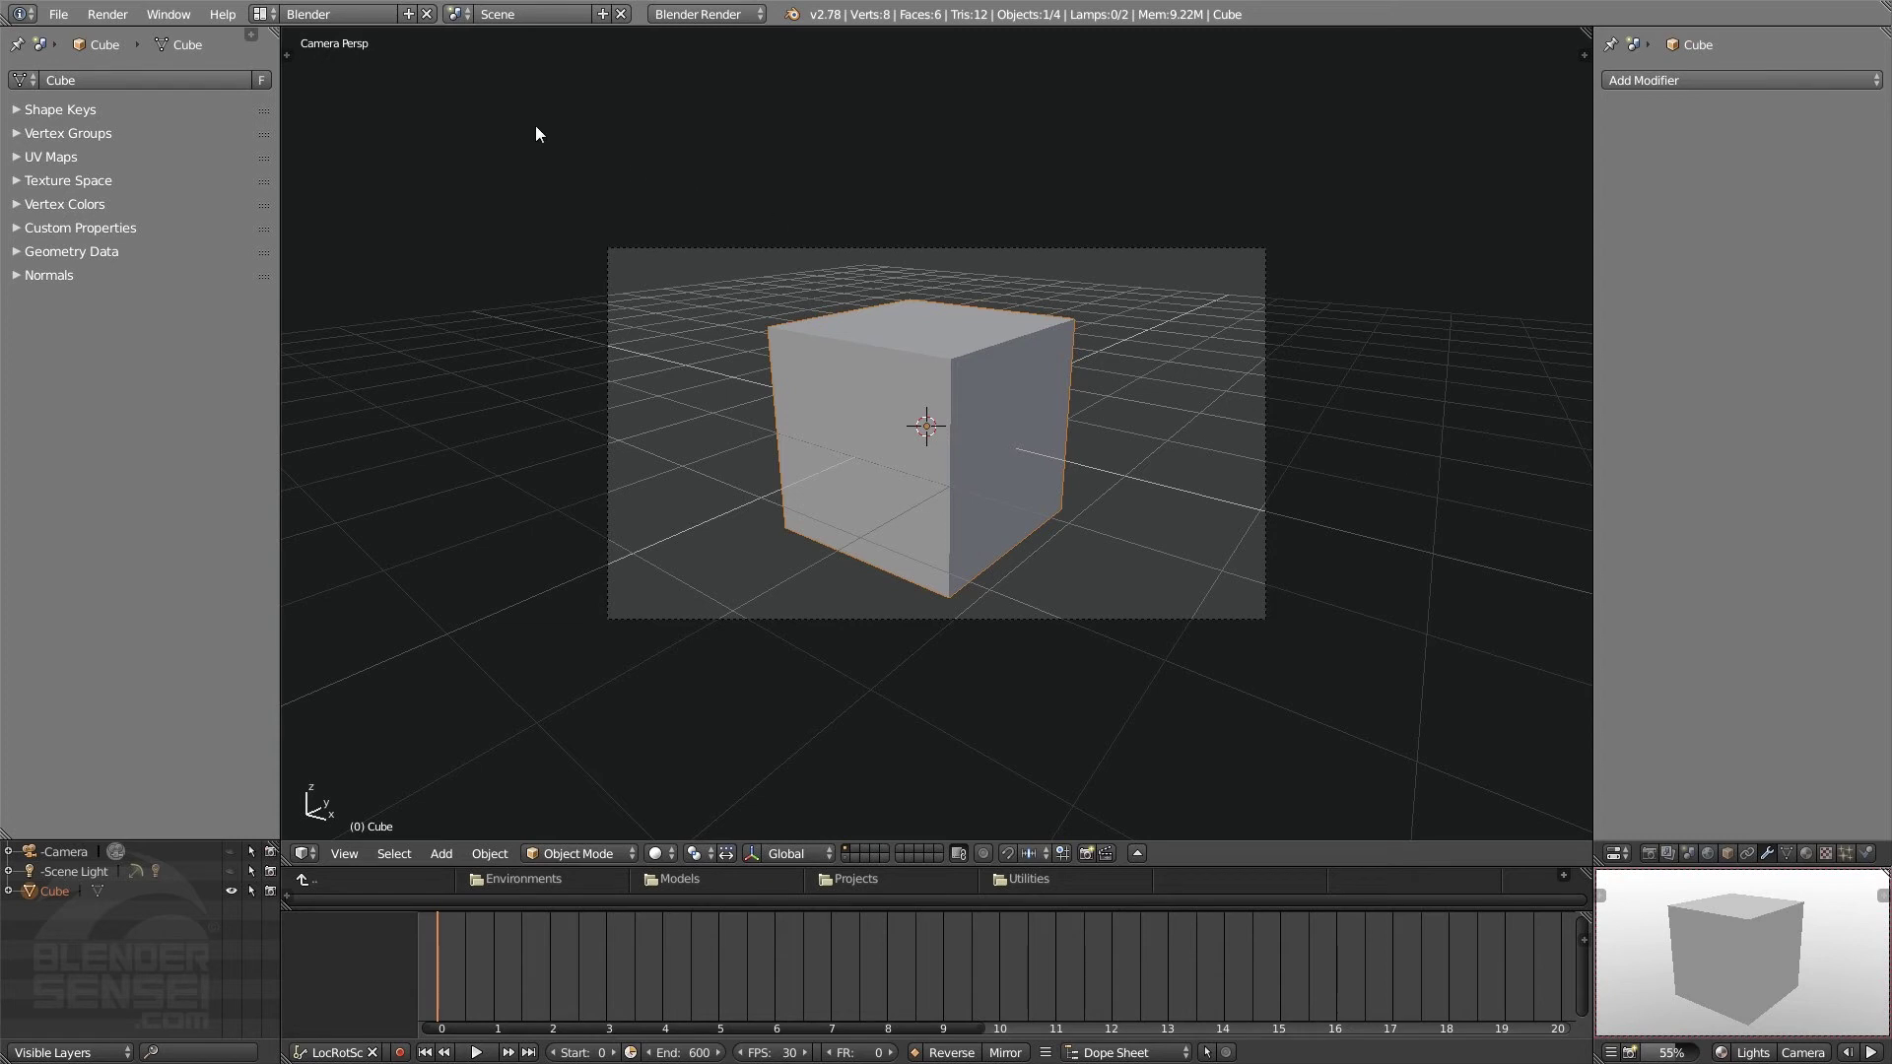
{"action": "left_click", "coordinate": [67, 18]}
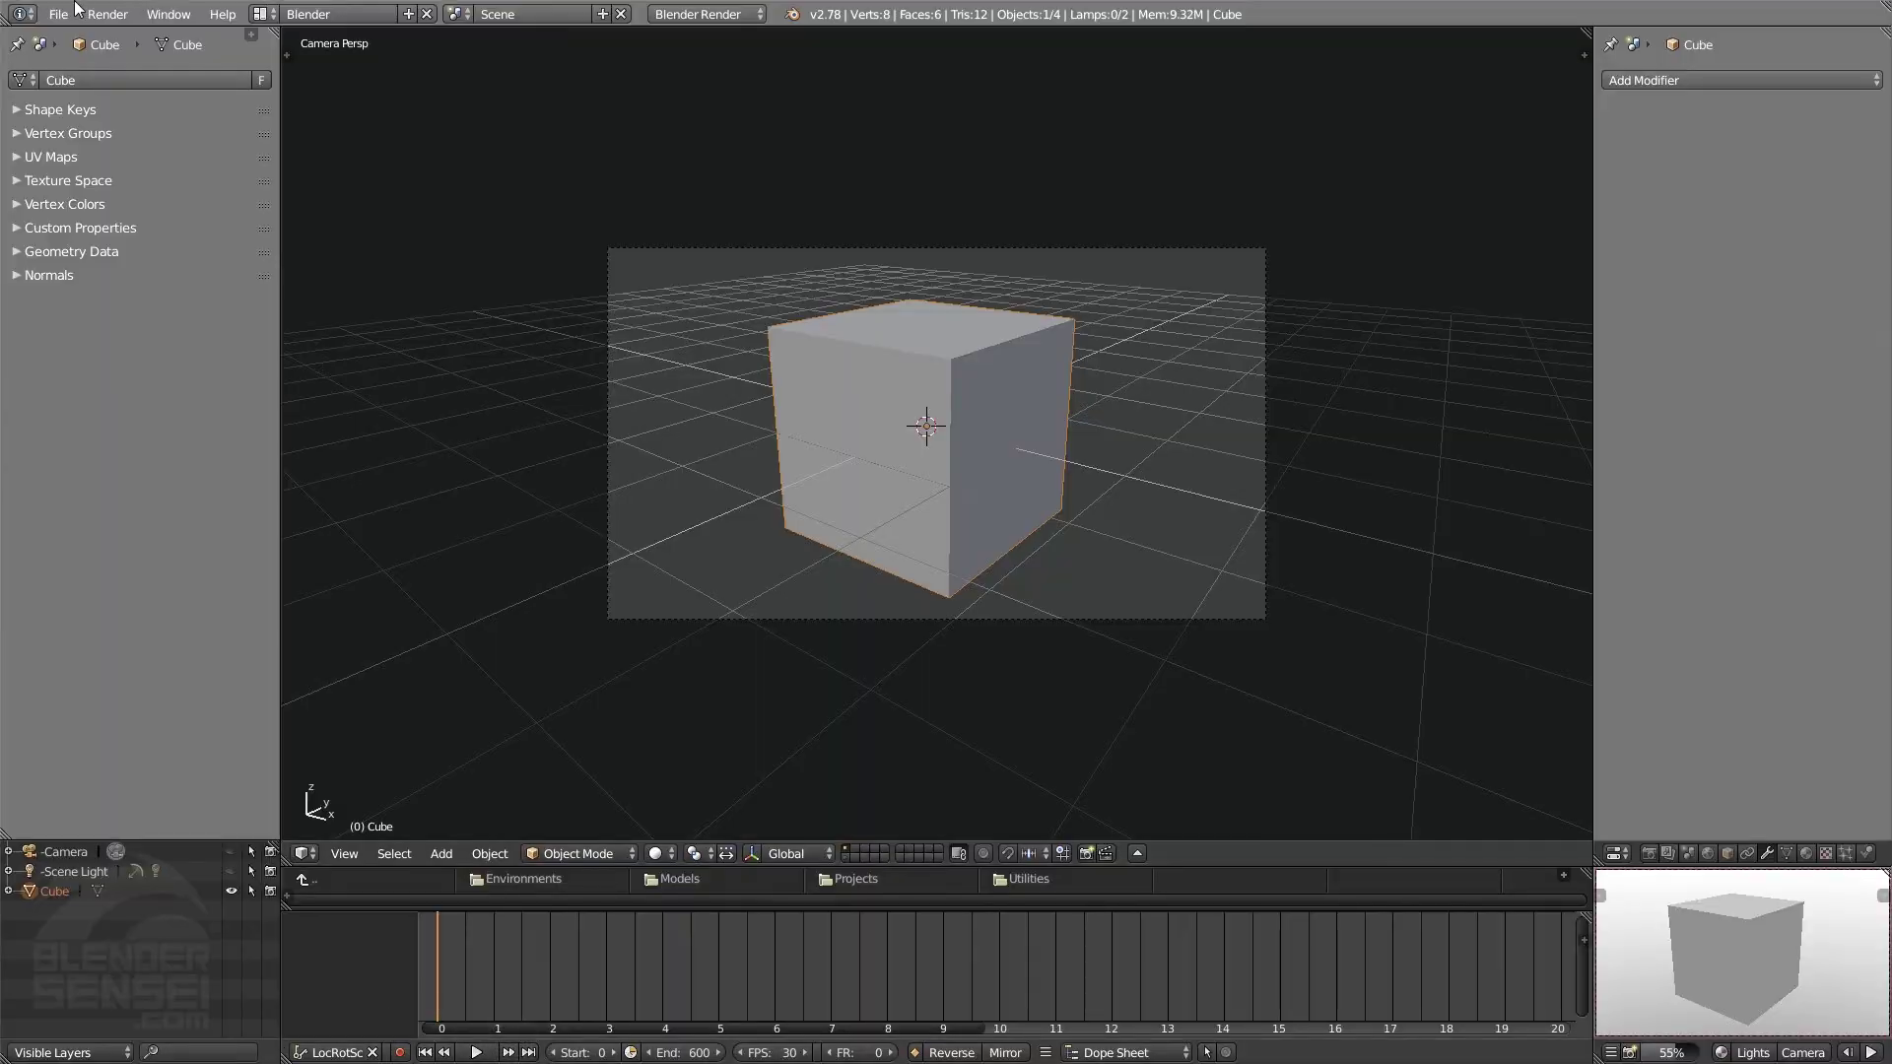
{"action": "left_click", "coordinate": [64, 17]}
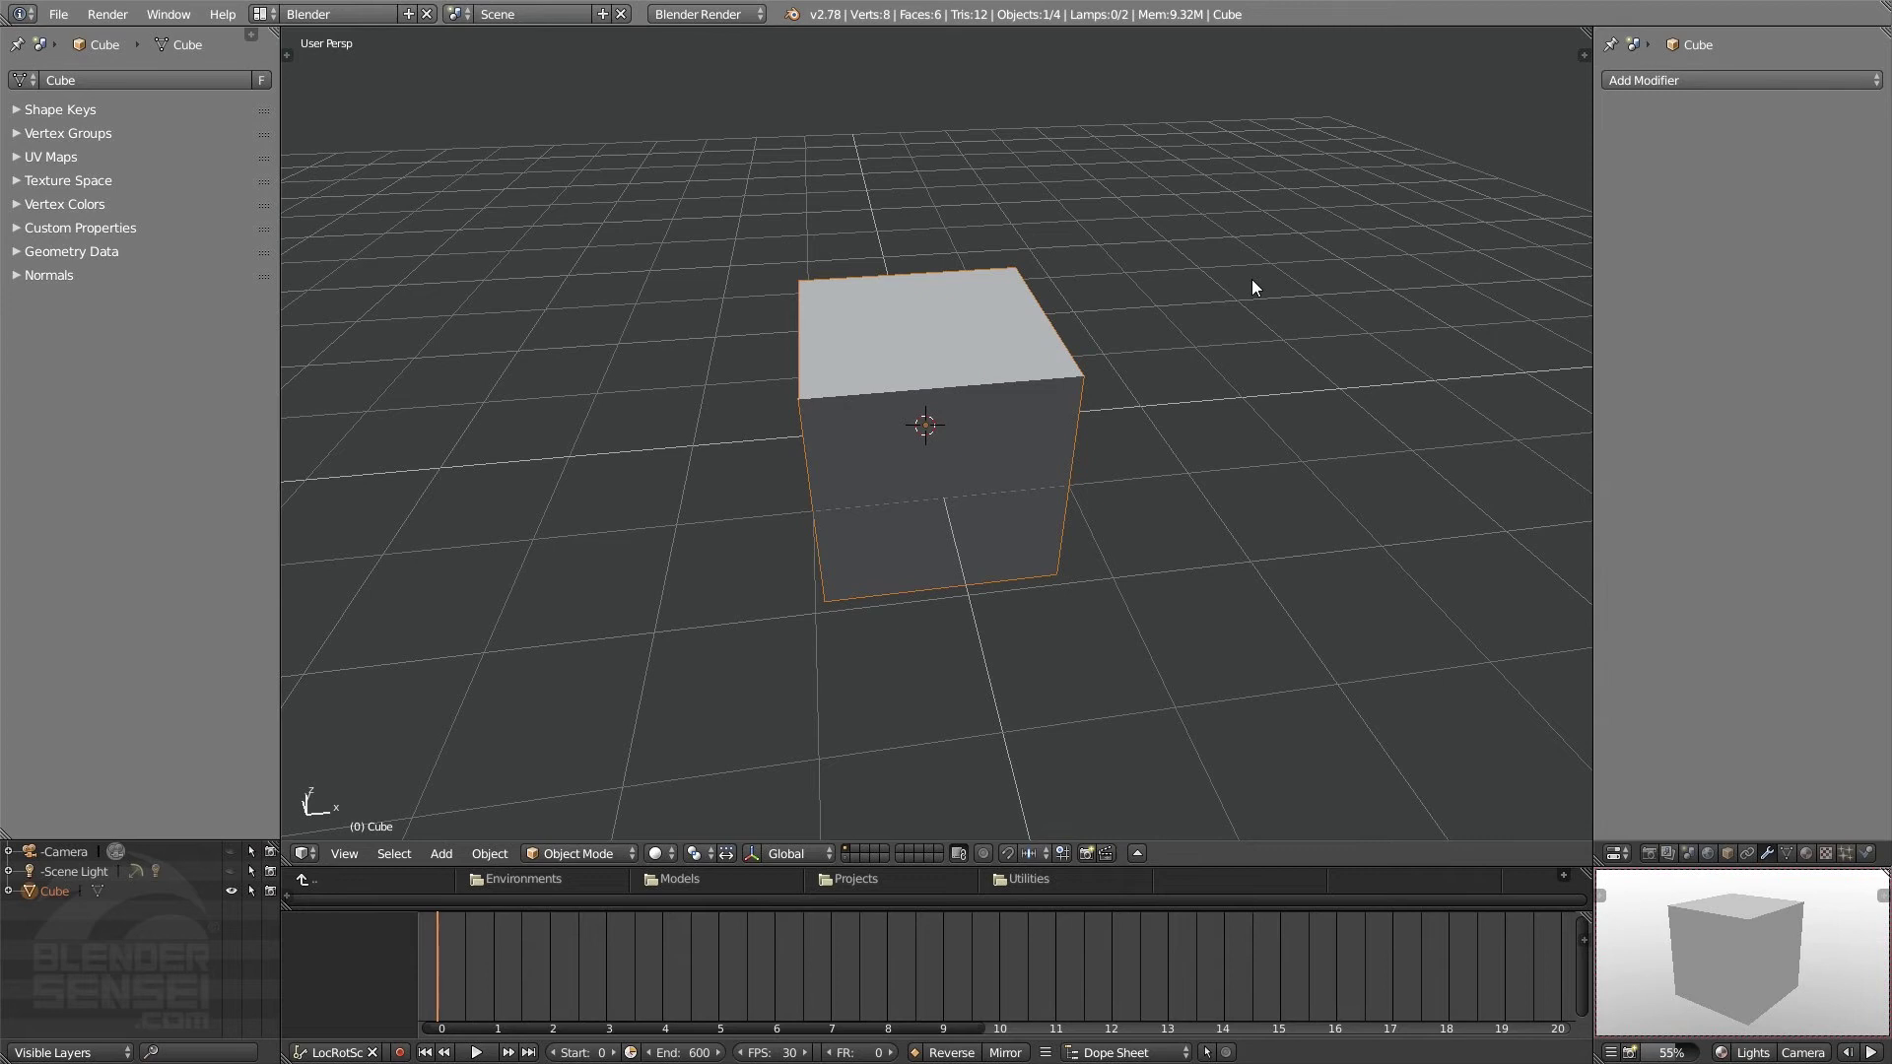
{"action": "key", "text": "KP_6"}
- Orbit sideways around the cube with Numpad 6 and 4
{"action": "key", "text": "KP_6"}
{"action": "key", "text": "KP_6"}
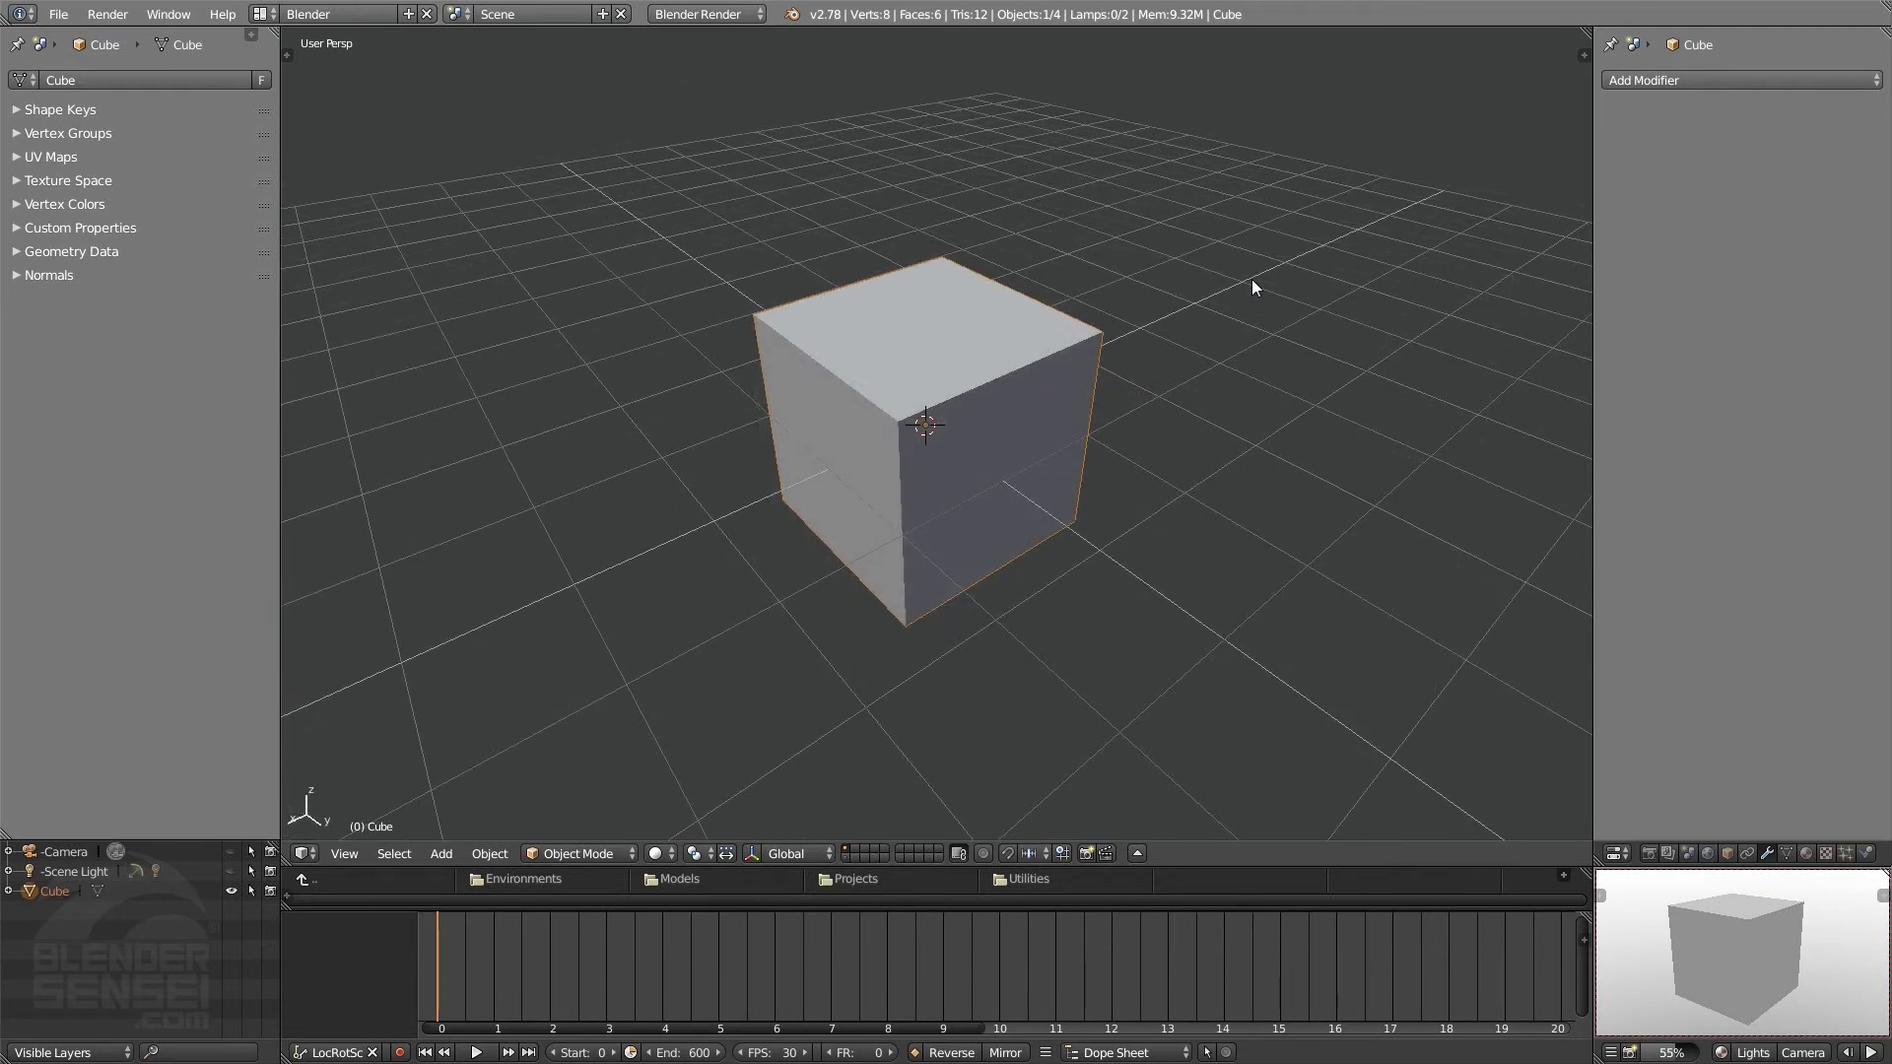
{"action": "key", "text": "KP_6"}
{"action": "key", "text": "KP_6"}
{"action": "key", "text": "KP_6"}
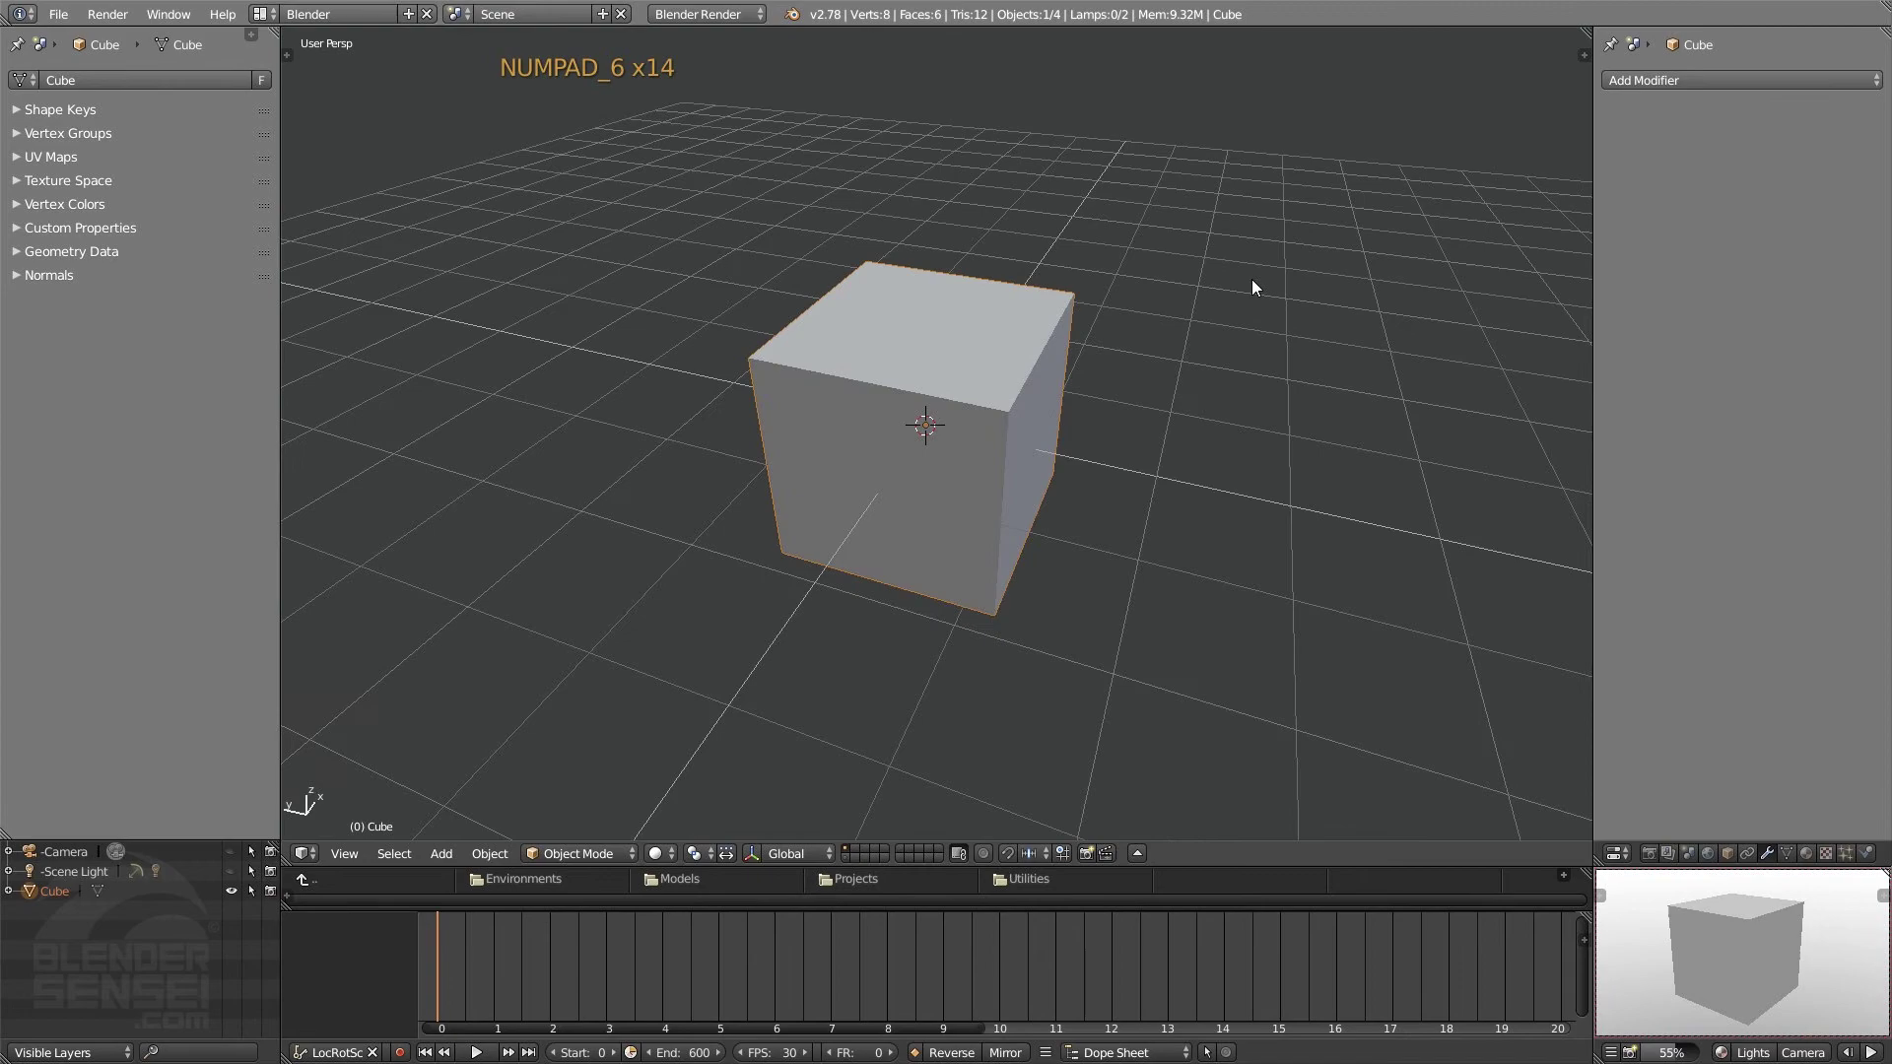
{"action": "key", "text": "KP_6"}
{"action": "key", "text": "KP_6"}
{"action": "key", "text": "KP_6"}
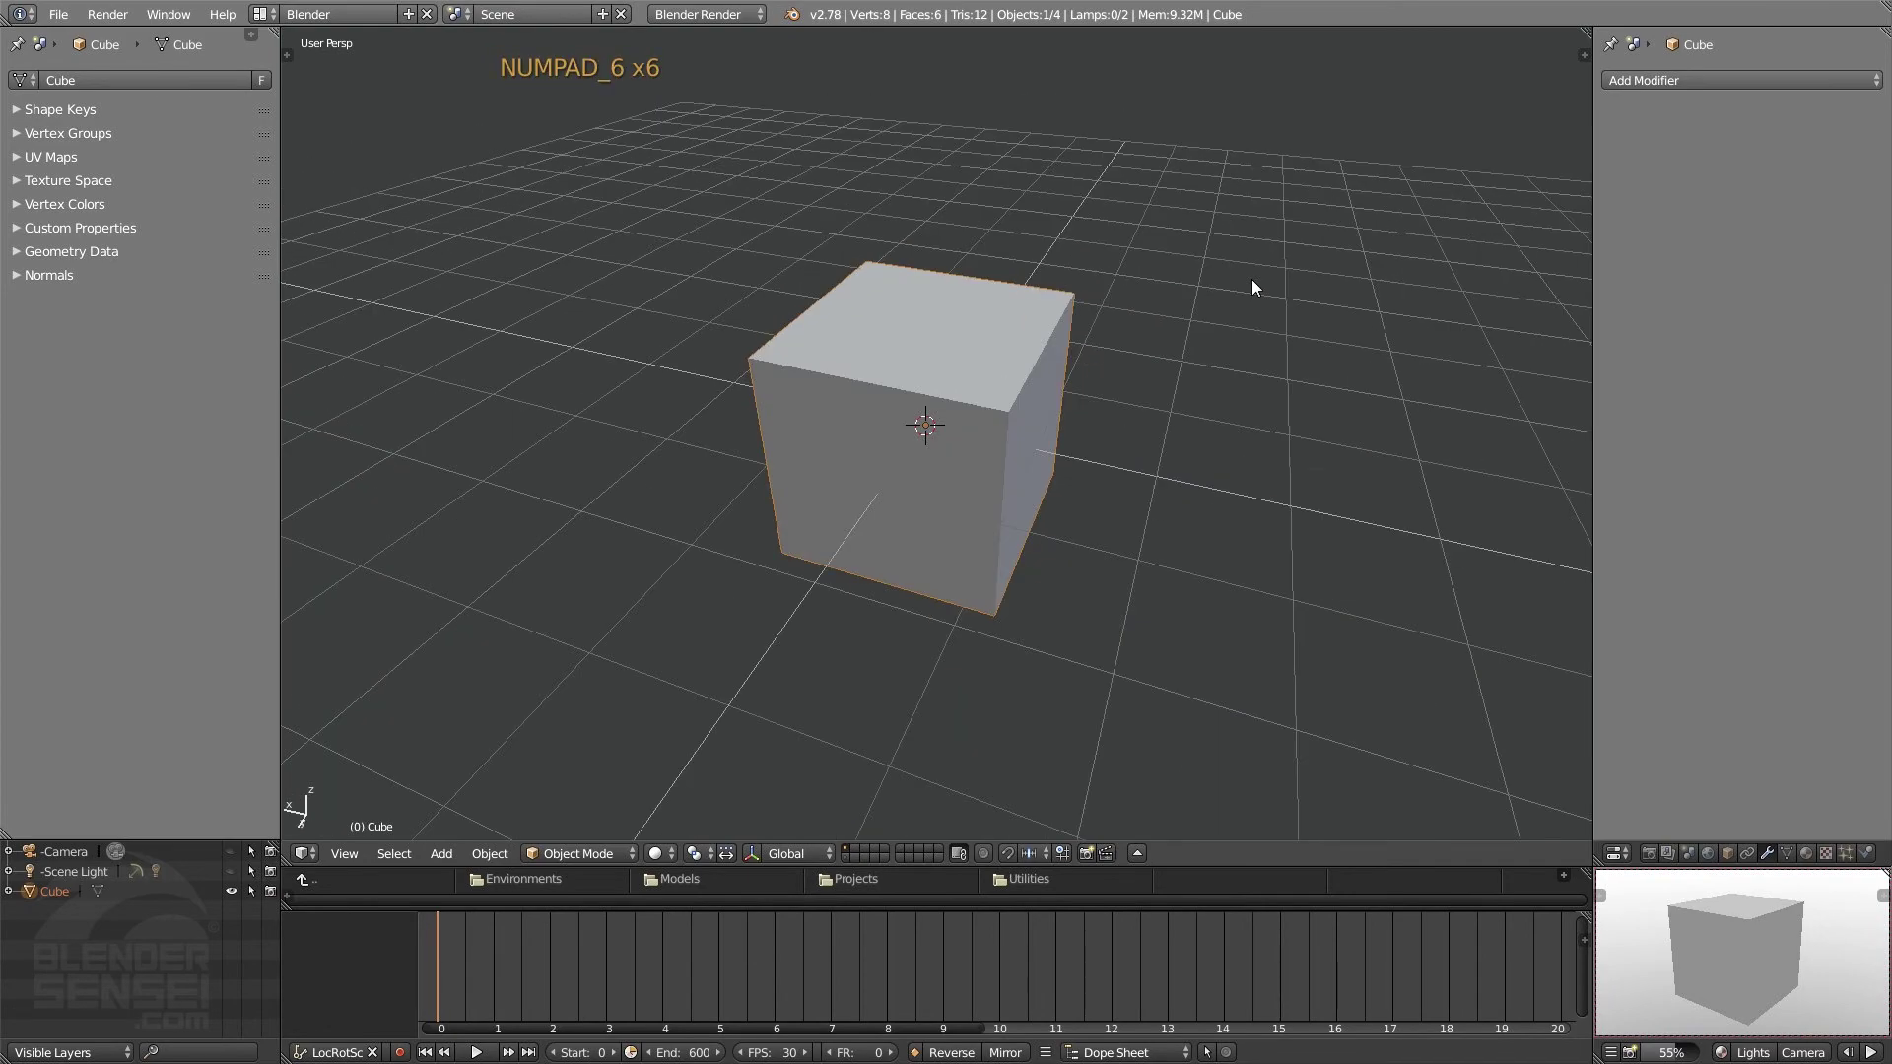
{"action": "key", "text": "KP_4"}
{"action": "key", "text": "KP_4"}
{"action": "key", "text": "KP_4"}
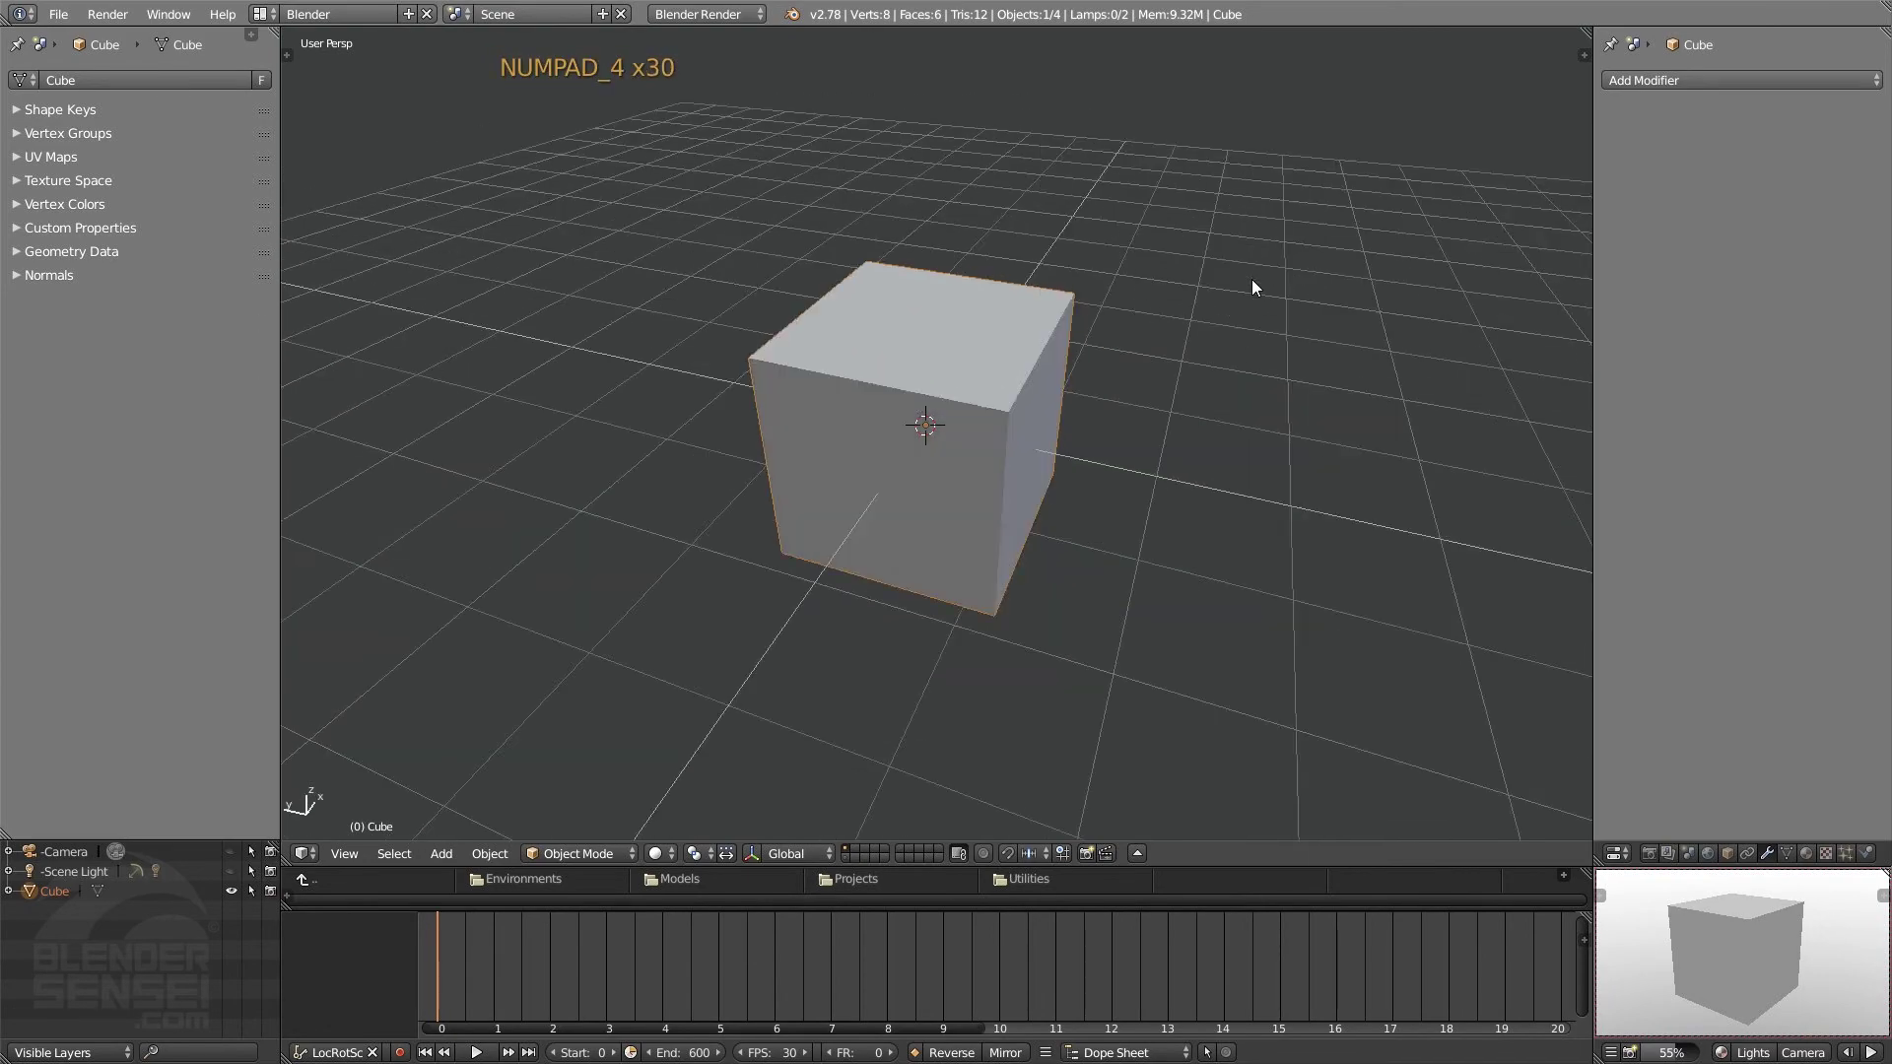
- Orbit downward with Numpad 8 and 2 until the cube's underside is seen from below the grid
{"action": "key", "text": "KP_8"}
{"action": "key", "text": "KP_8"}
{"action": "key", "text": "KP_8"}
{"action": "key", "text": "KP_2"}
{"action": "key", "text": "KP_2"}
{"action": "key", "text": "KP_2"}
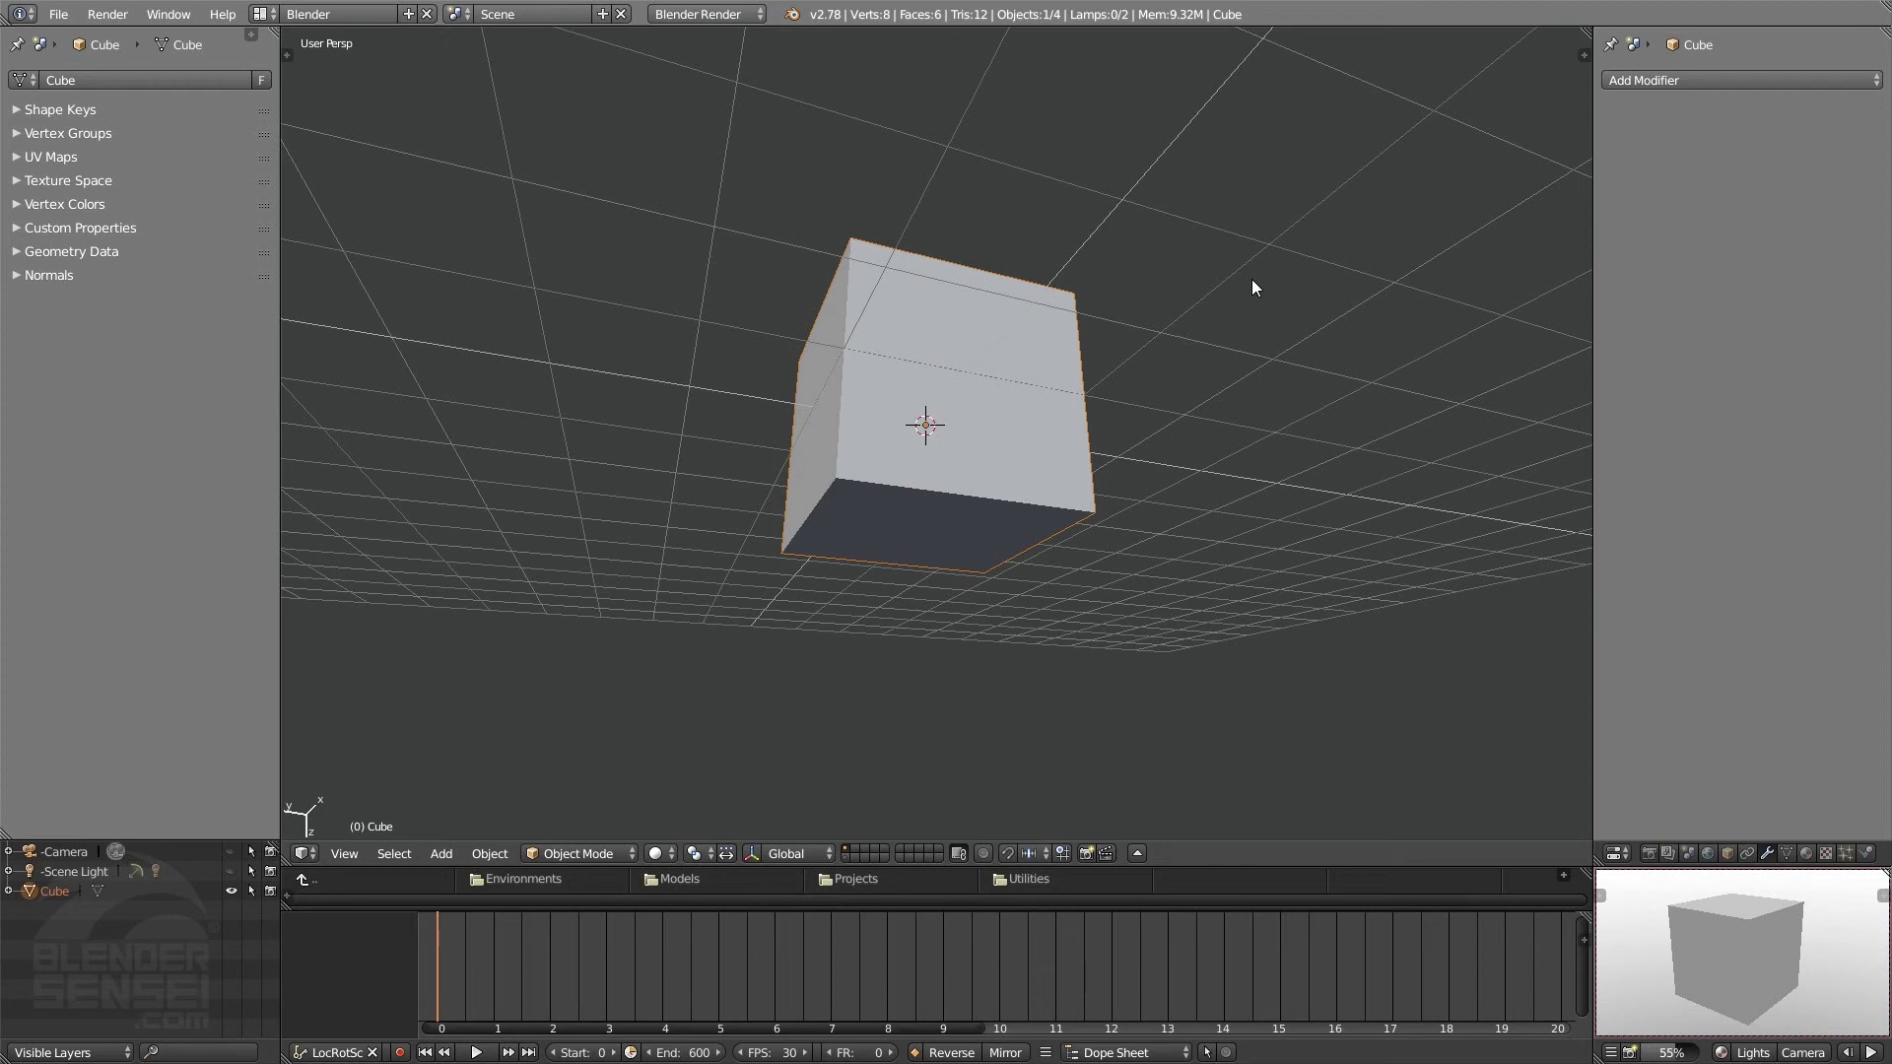
- View the cube straight on from the back, then from directly above and directly below
{"action": "key", "text": "KP_7"}
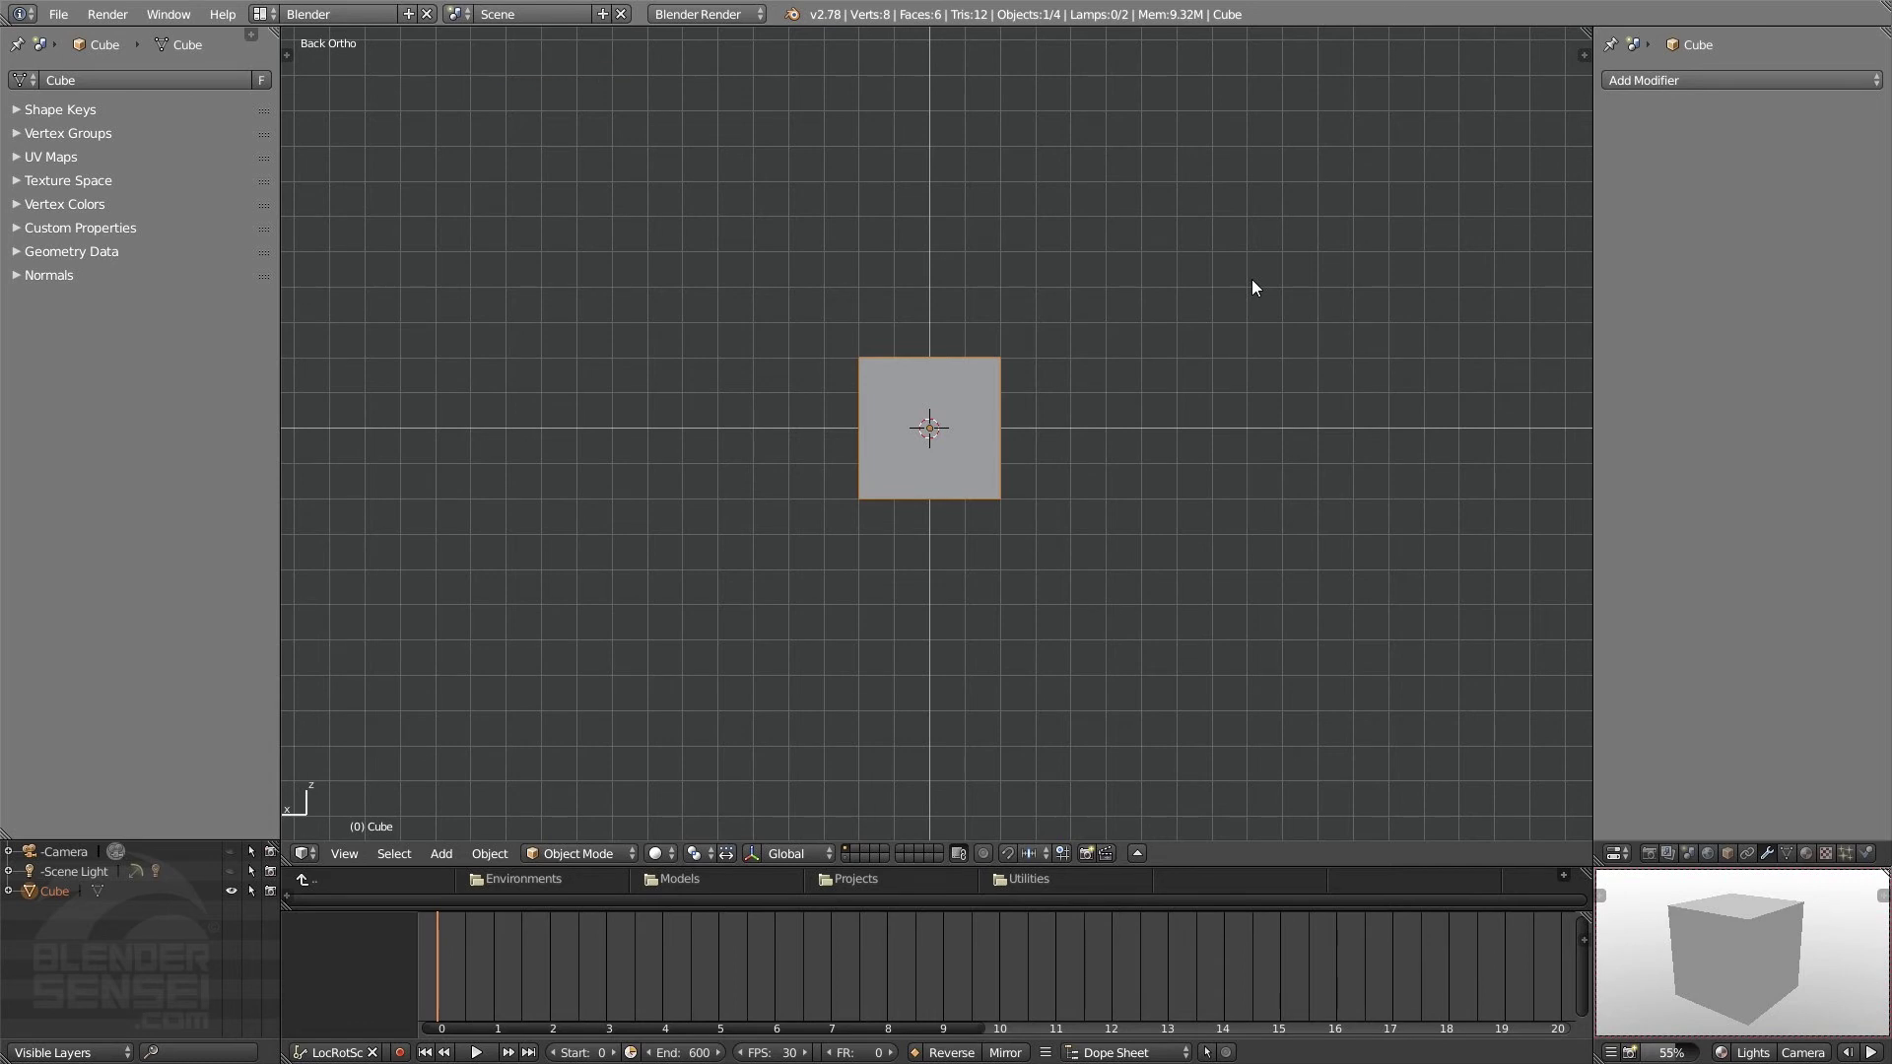
{"action": "key", "text": "KP_1"}
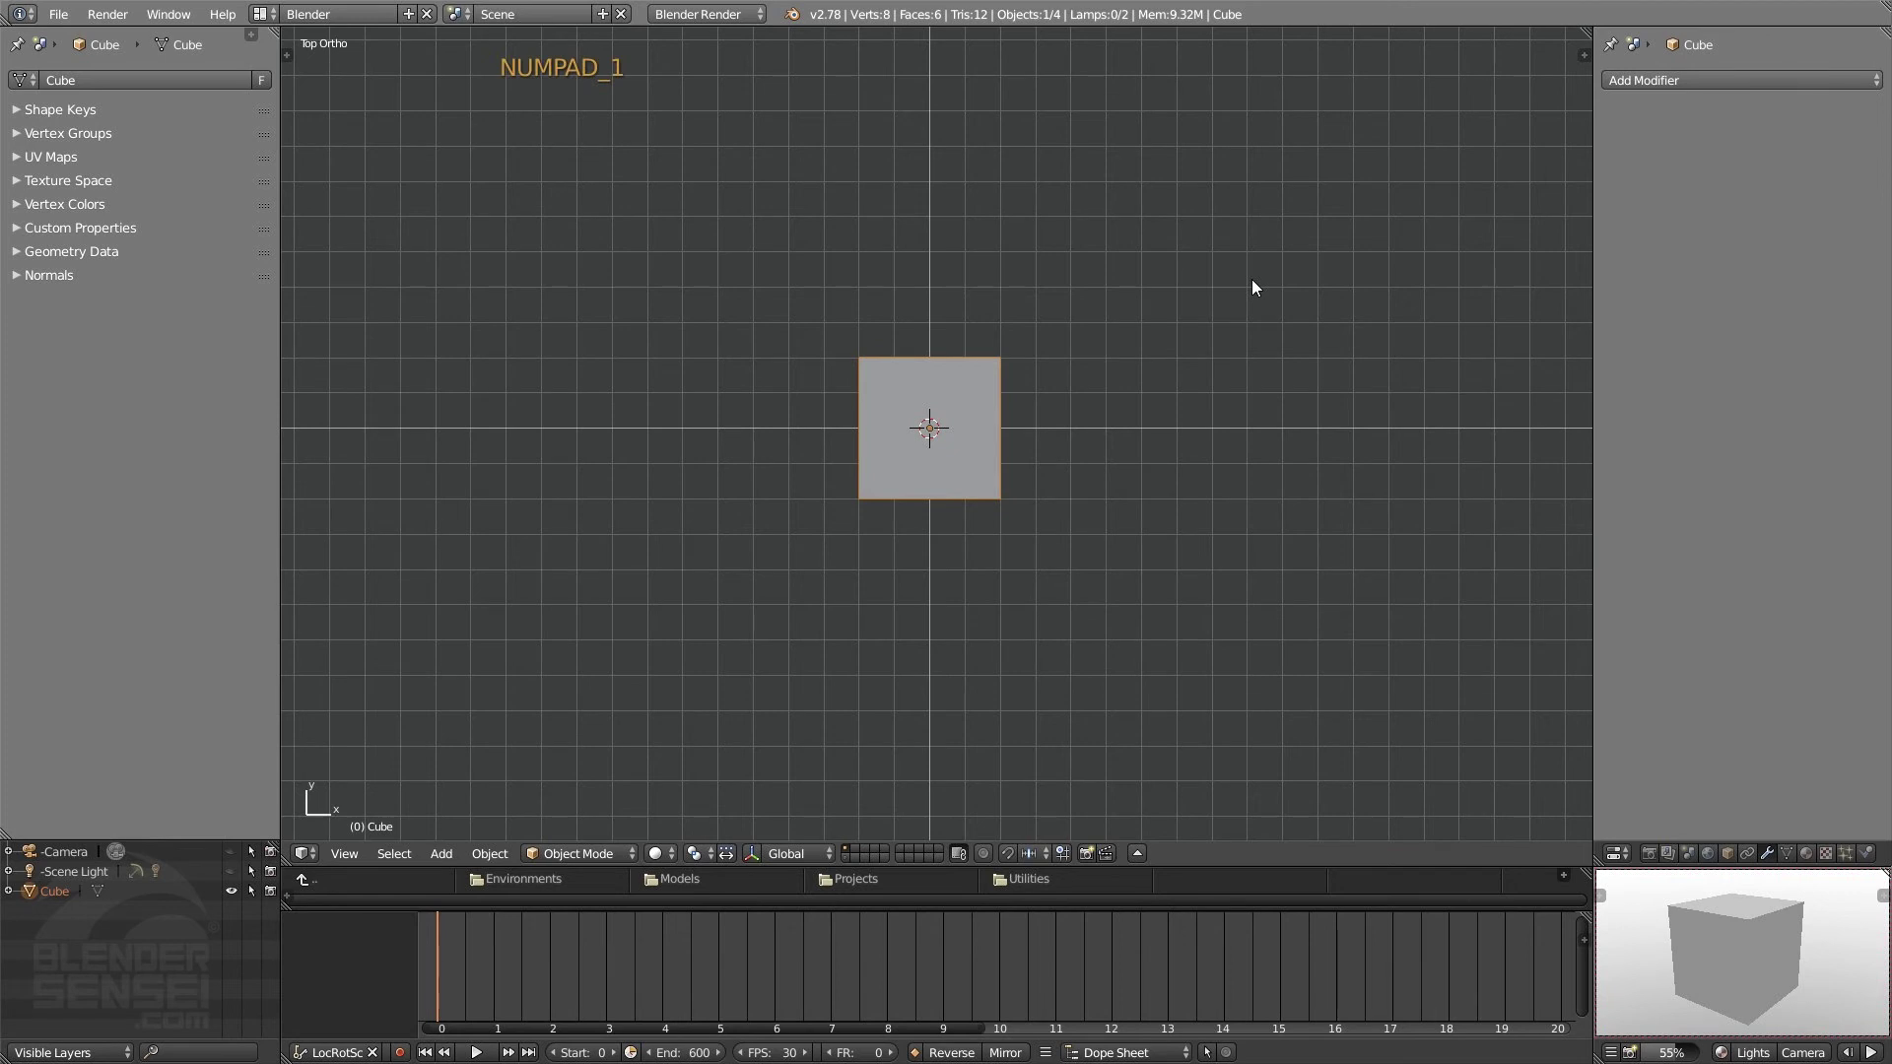
{"action": "key", "text": "KP_3"}
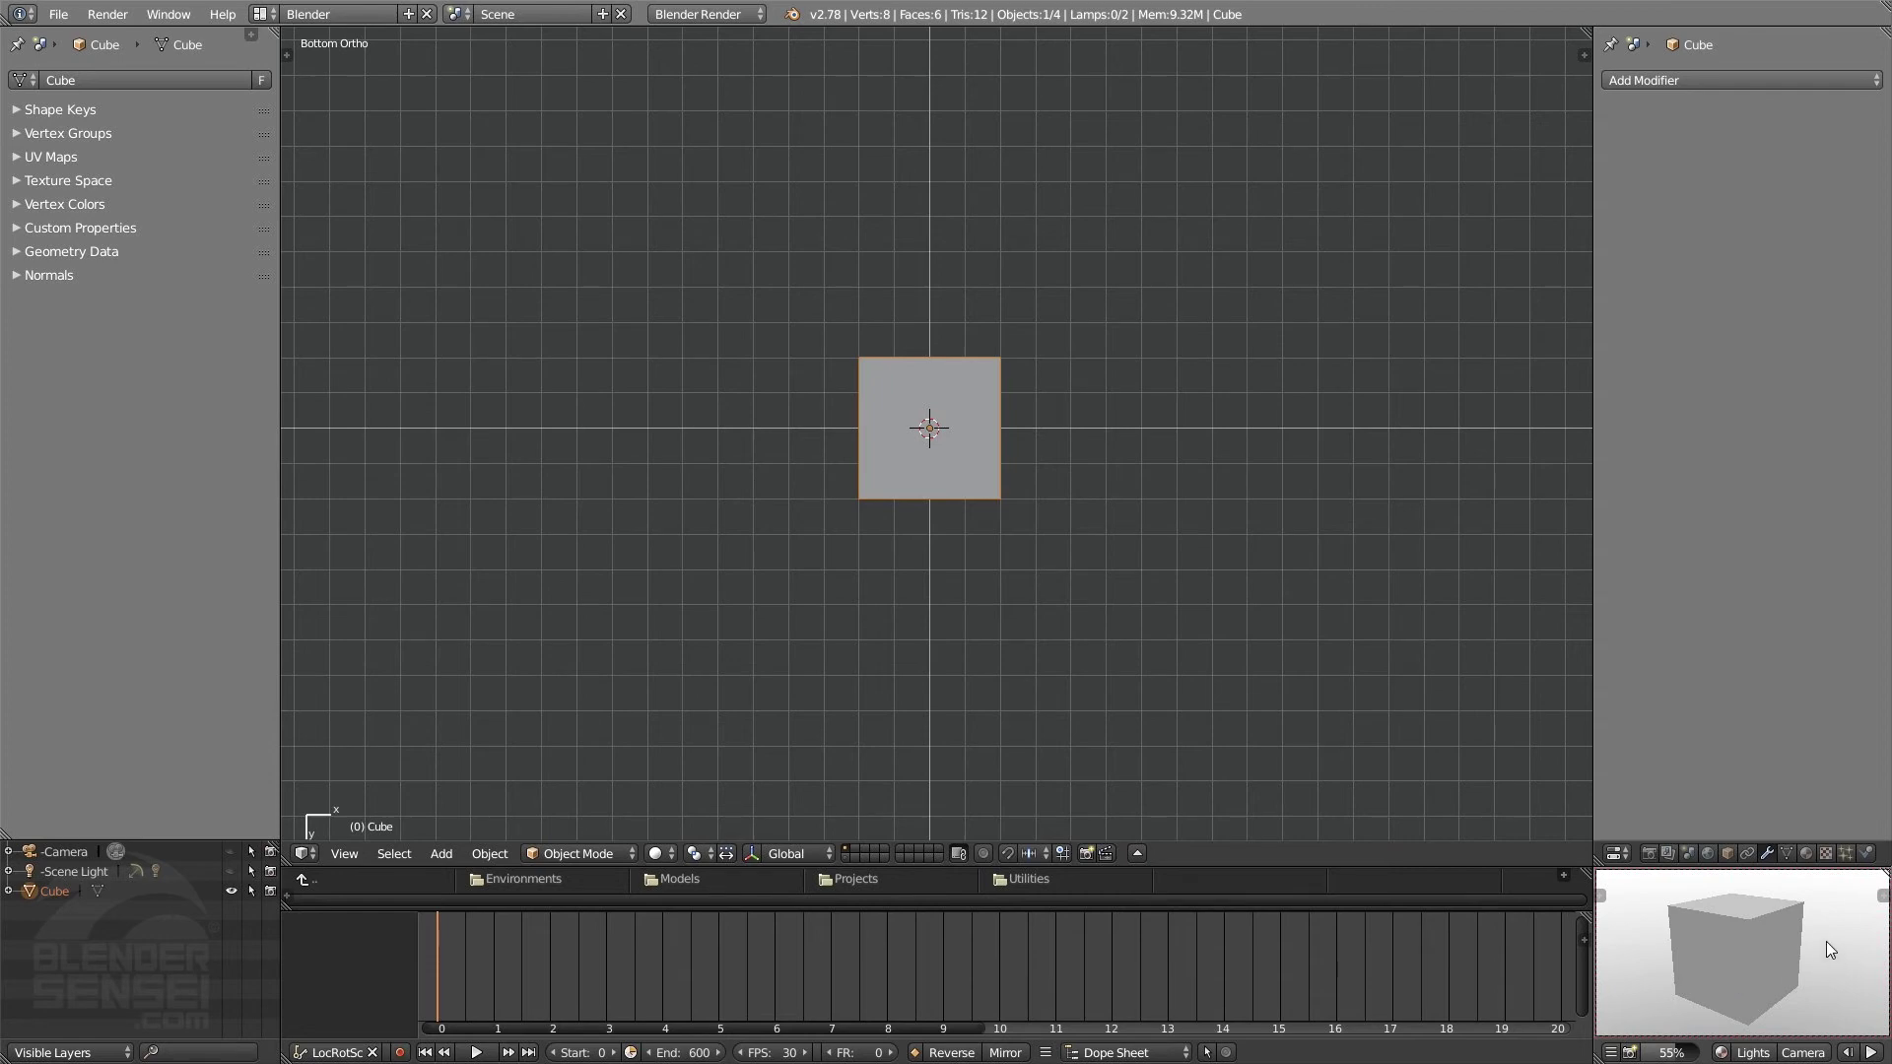
- Return the main view to perspective, then orbit and zoom the small bottom-right preview around the cube
{"action": "middle_click", "coordinate": [1017, 404]}
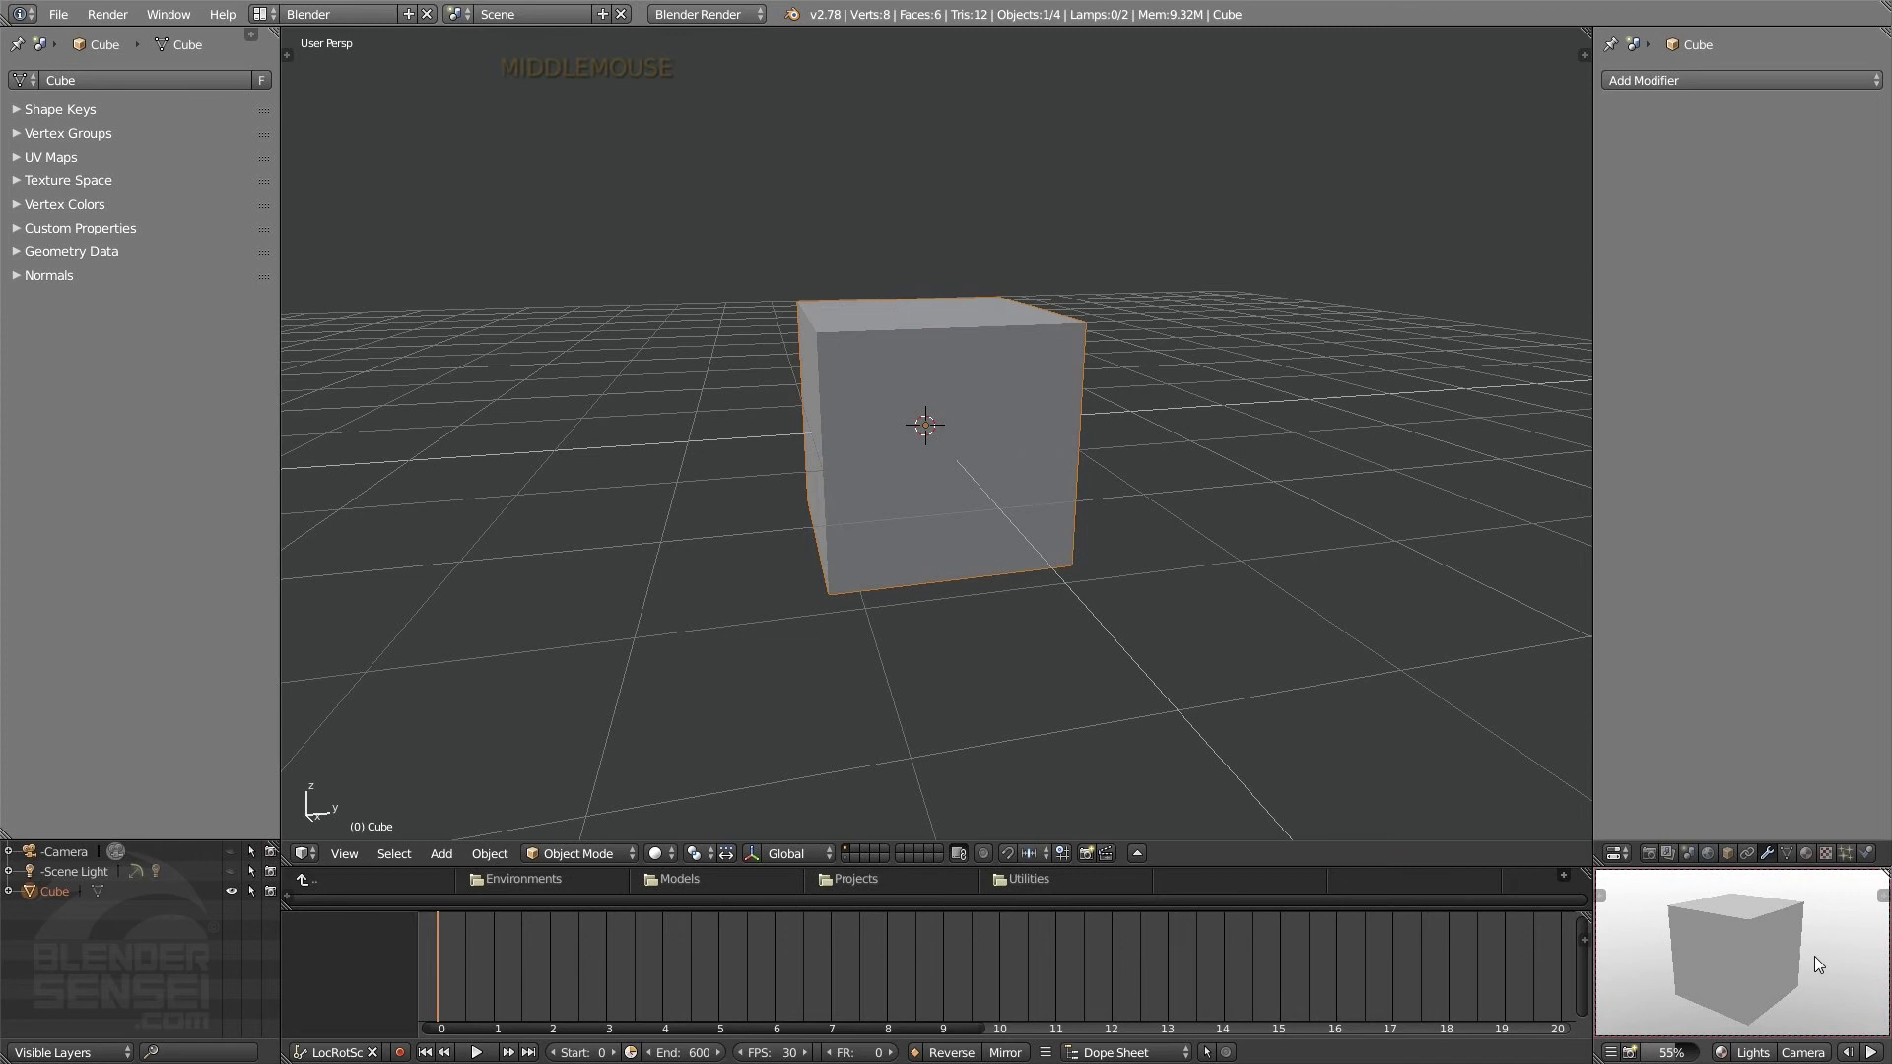
{"action": "middle_click", "coordinate": [1723, 948]}
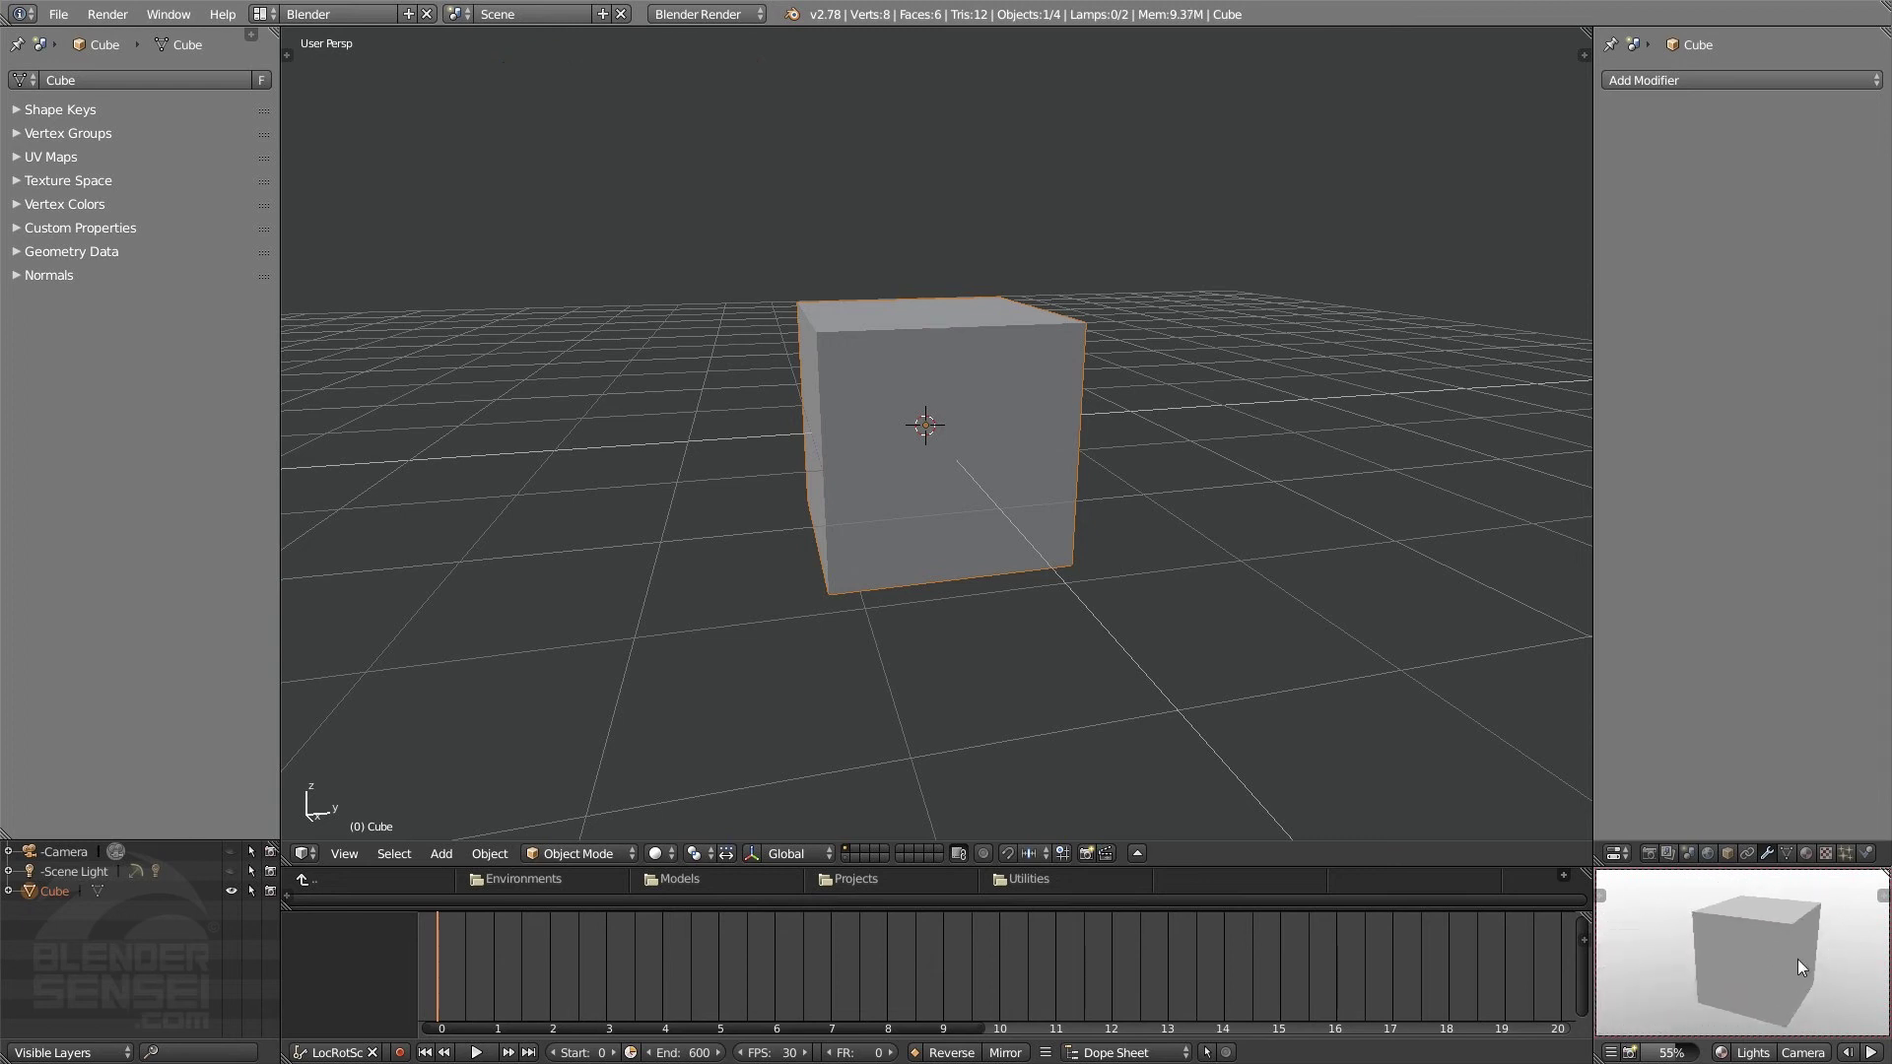
{"action": "scroll", "scroll_direction": "down", "scroll_amount": 3}
{"action": "scroll", "scroll_direction": "up", "scroll_amount": 3}
{"action": "middle_click", "coordinate": [1780, 973]}
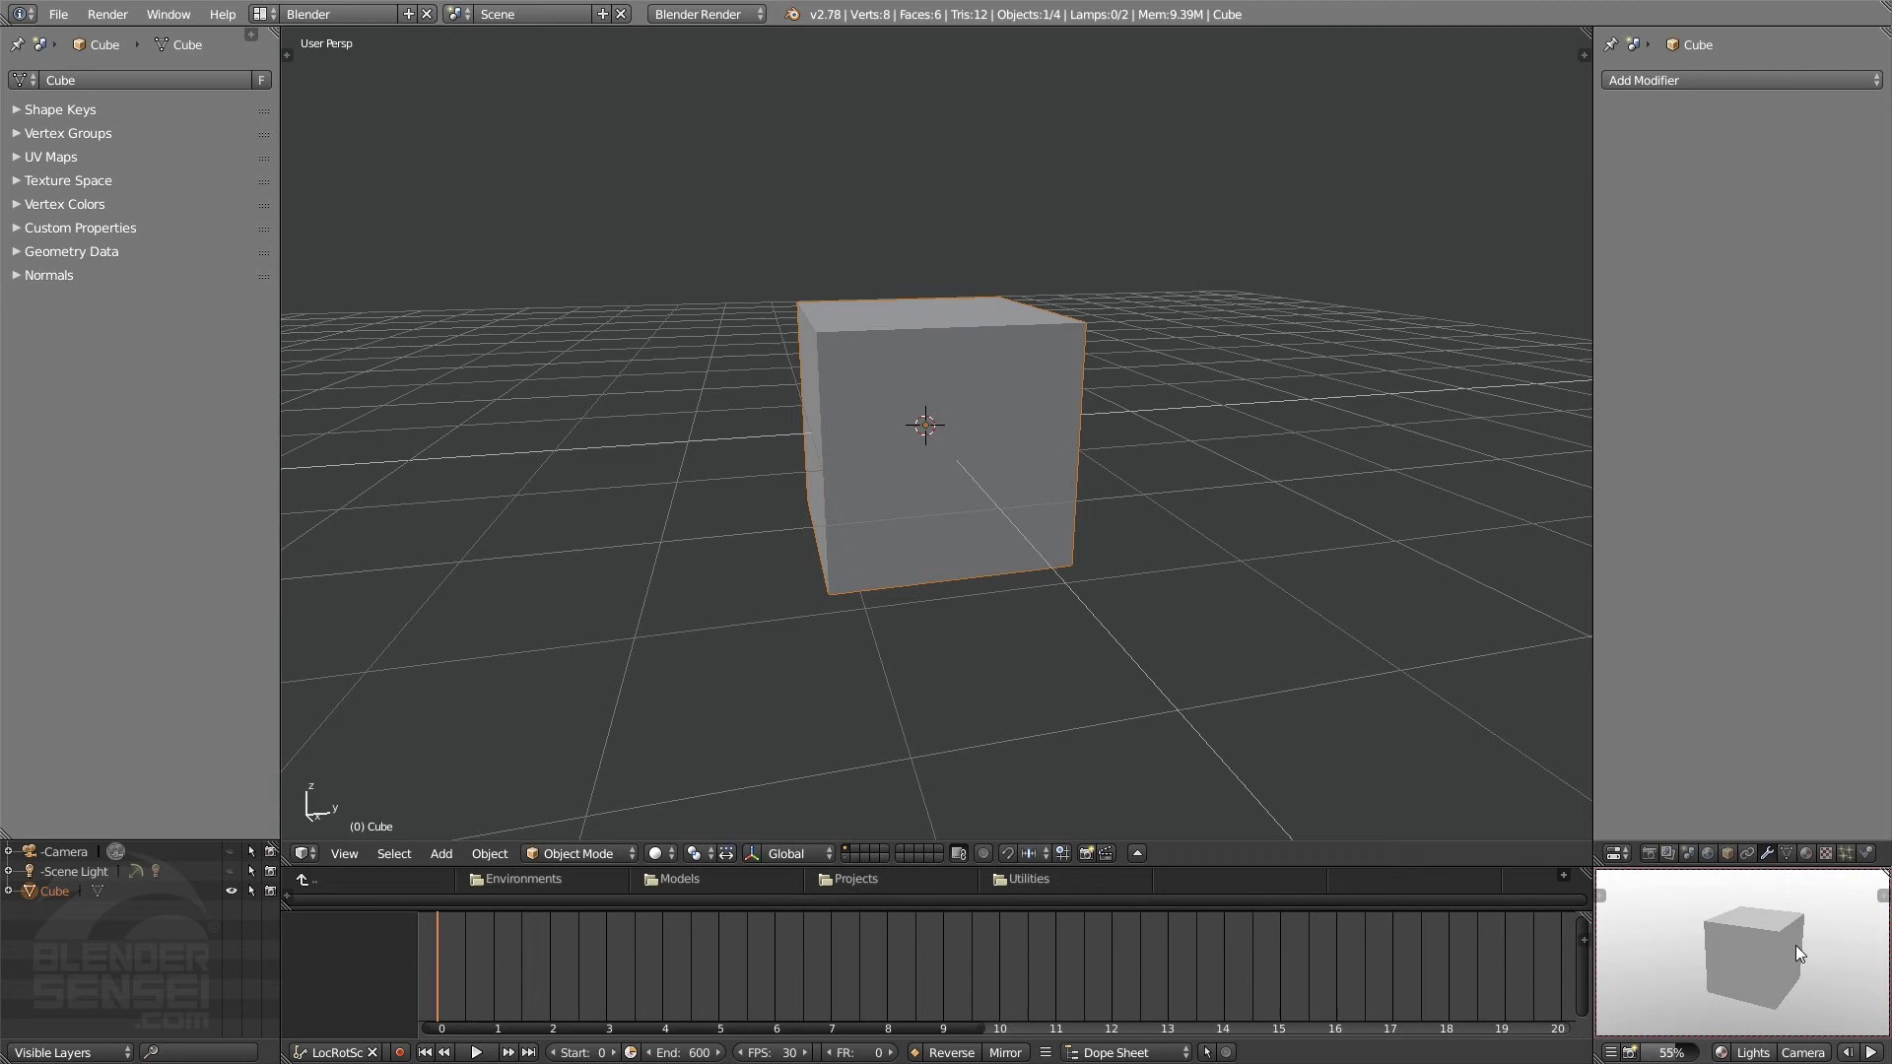
{"action": "middle_click", "coordinate": [1796, 950]}
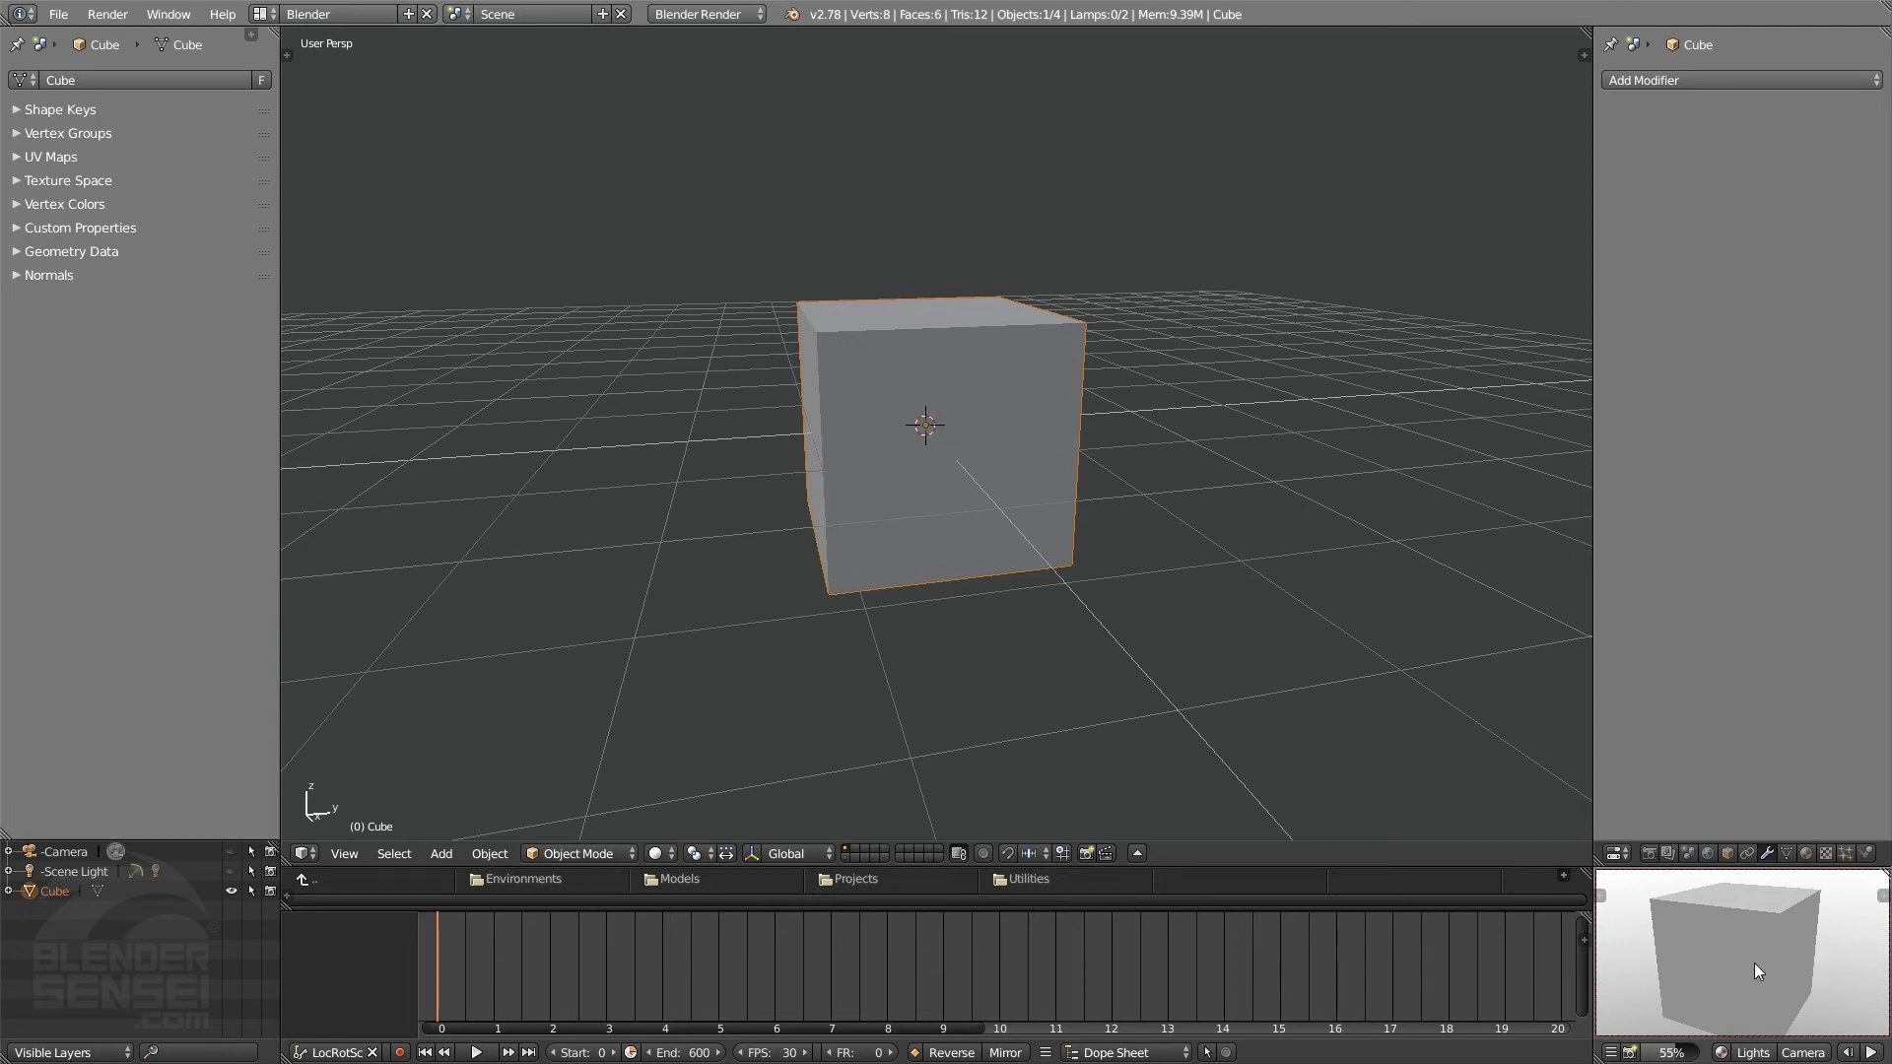
- Cycle the small preview through the numpad fixed viewpoints of the cube
{"action": "key", "text": "1"}
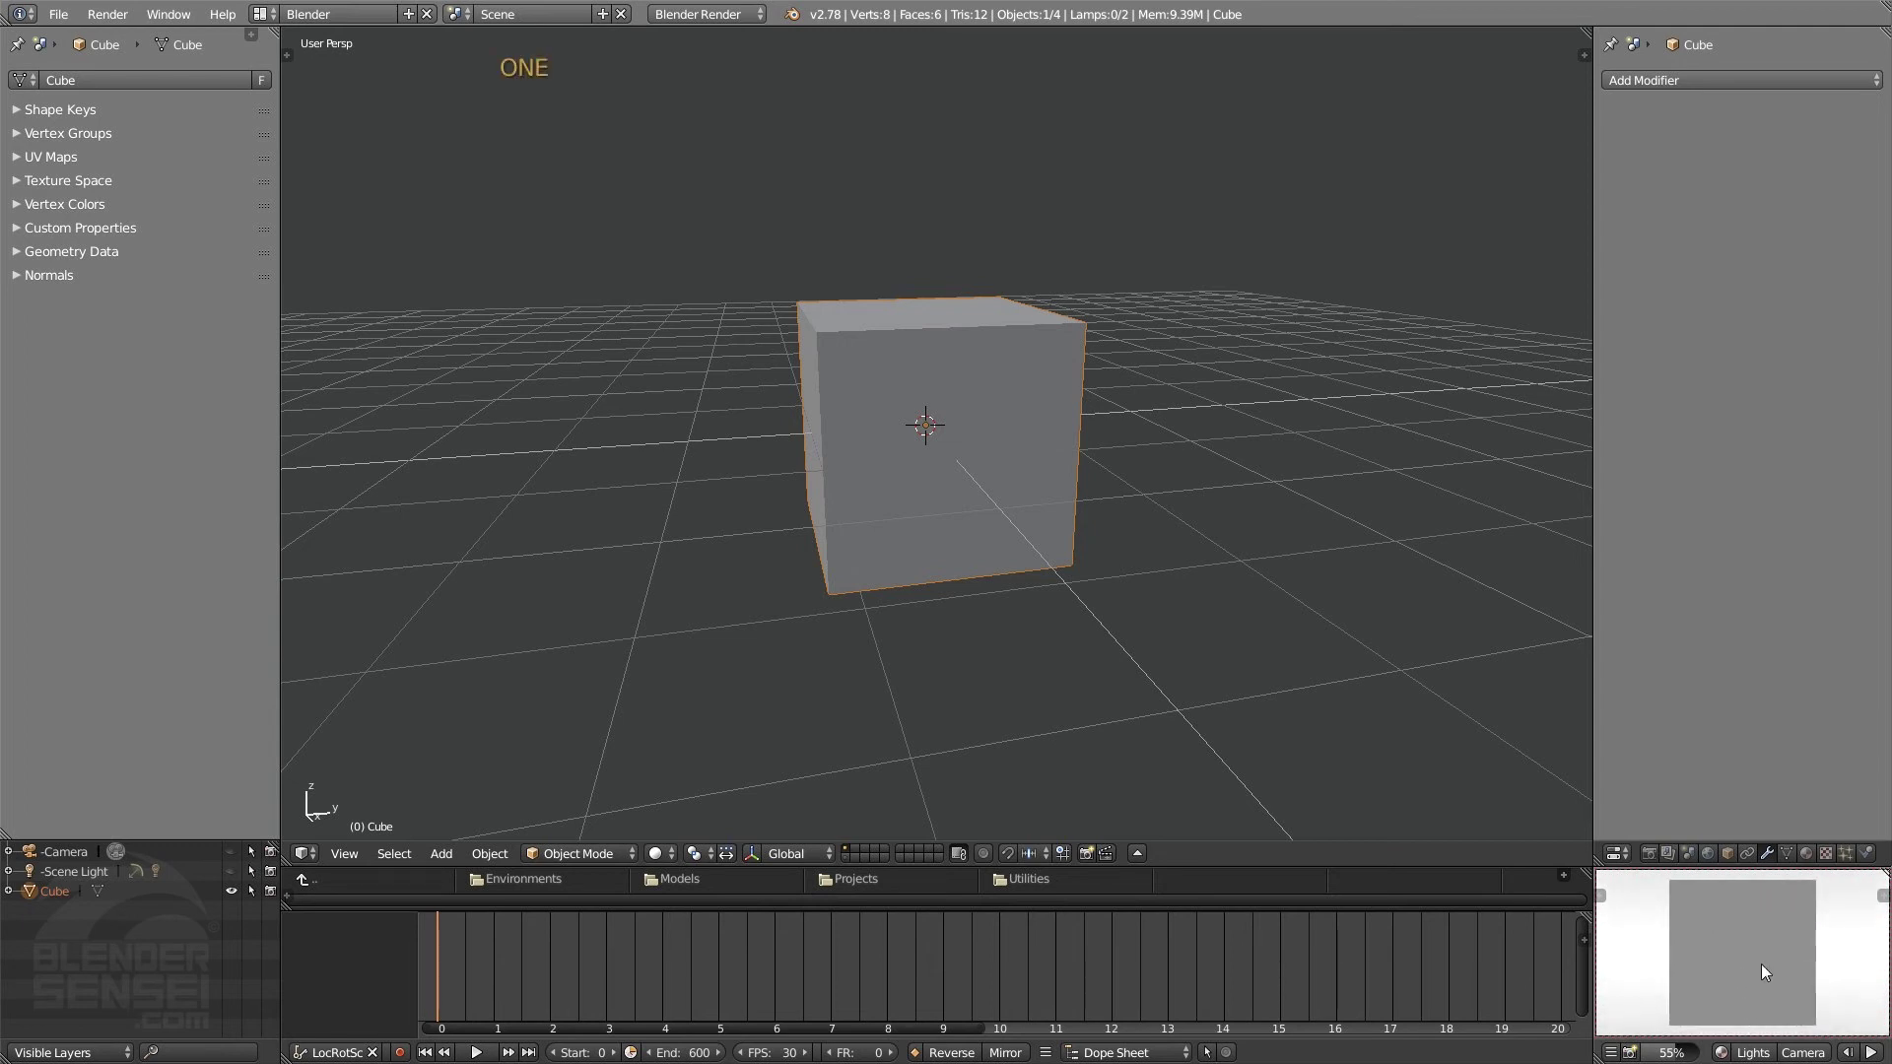
{"action": "key", "text": "2"}
{"action": "key", "text": "3"}
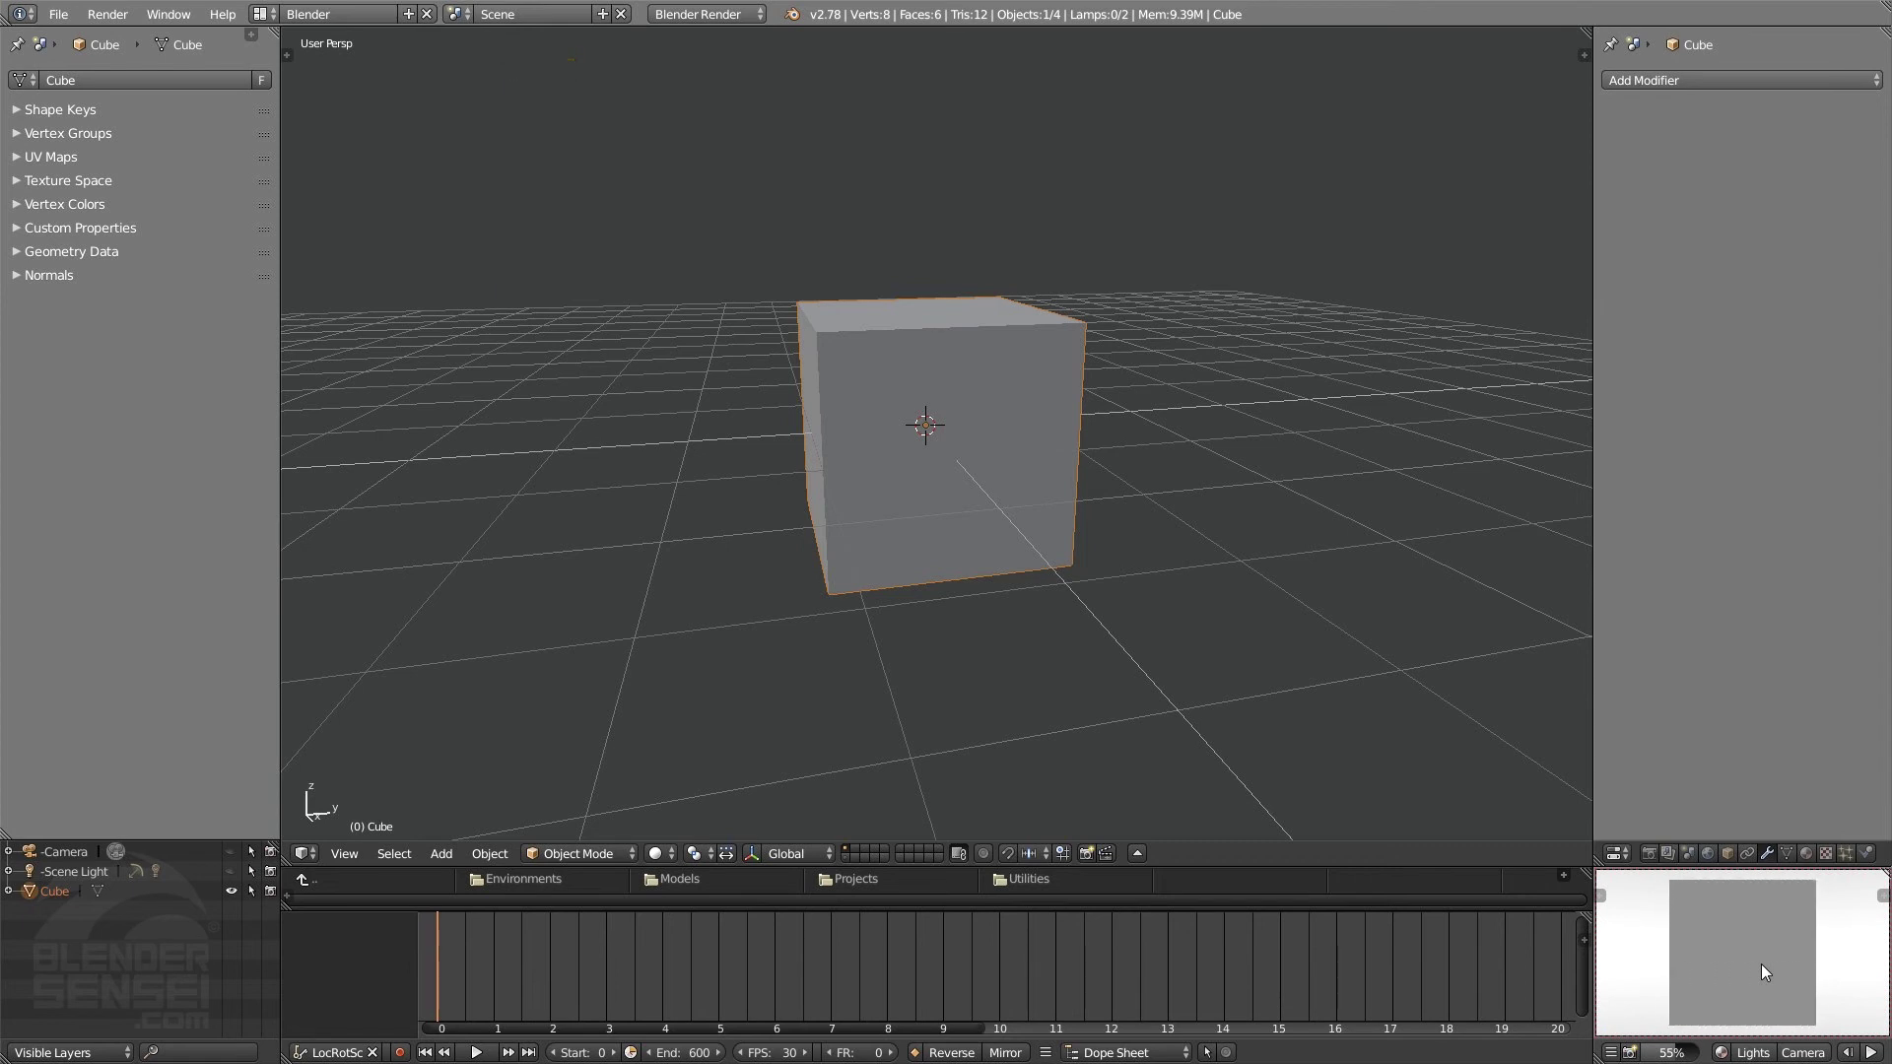
{"action": "key", "text": "4"}
{"action": "key", "text": "5"}
{"action": "key", "text": "6"}
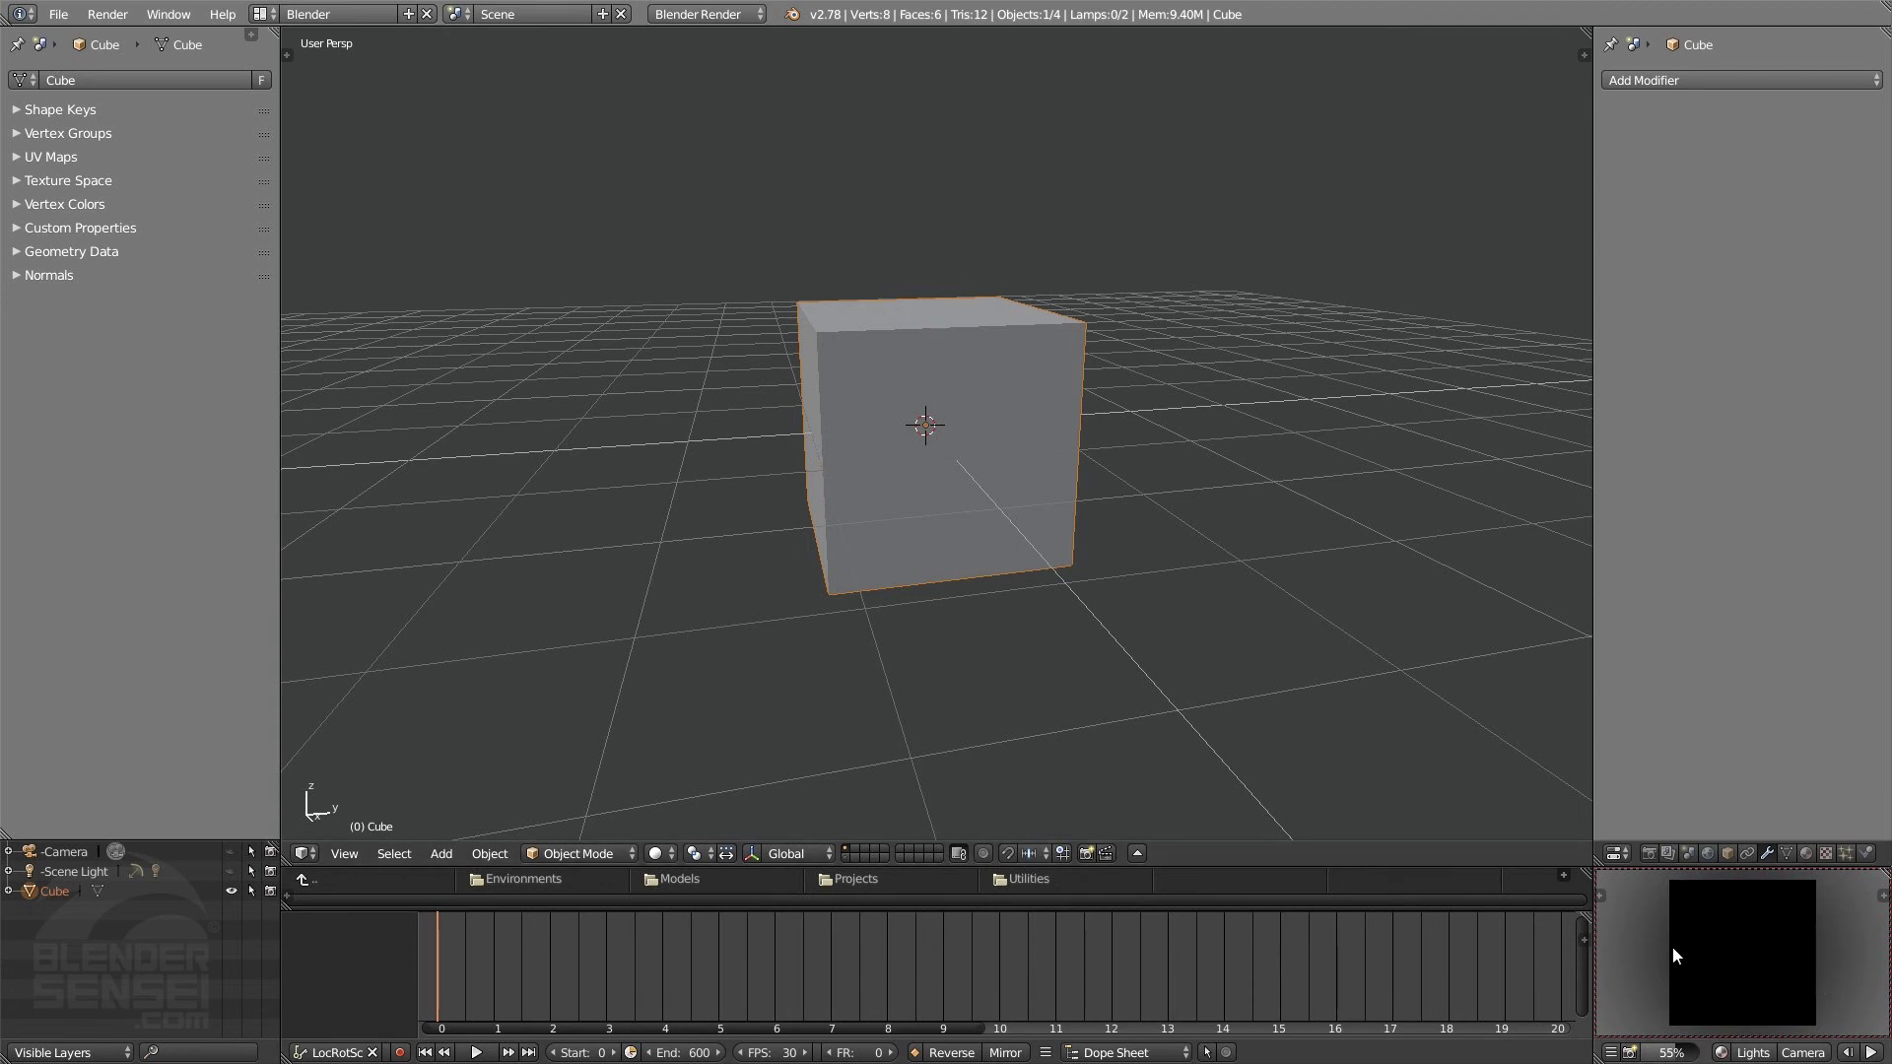
- Orbit the preview, return it to a straight-on front view and zoom out so the cube shows as a square
{"action": "middle_click", "coordinate": [1692, 911]}
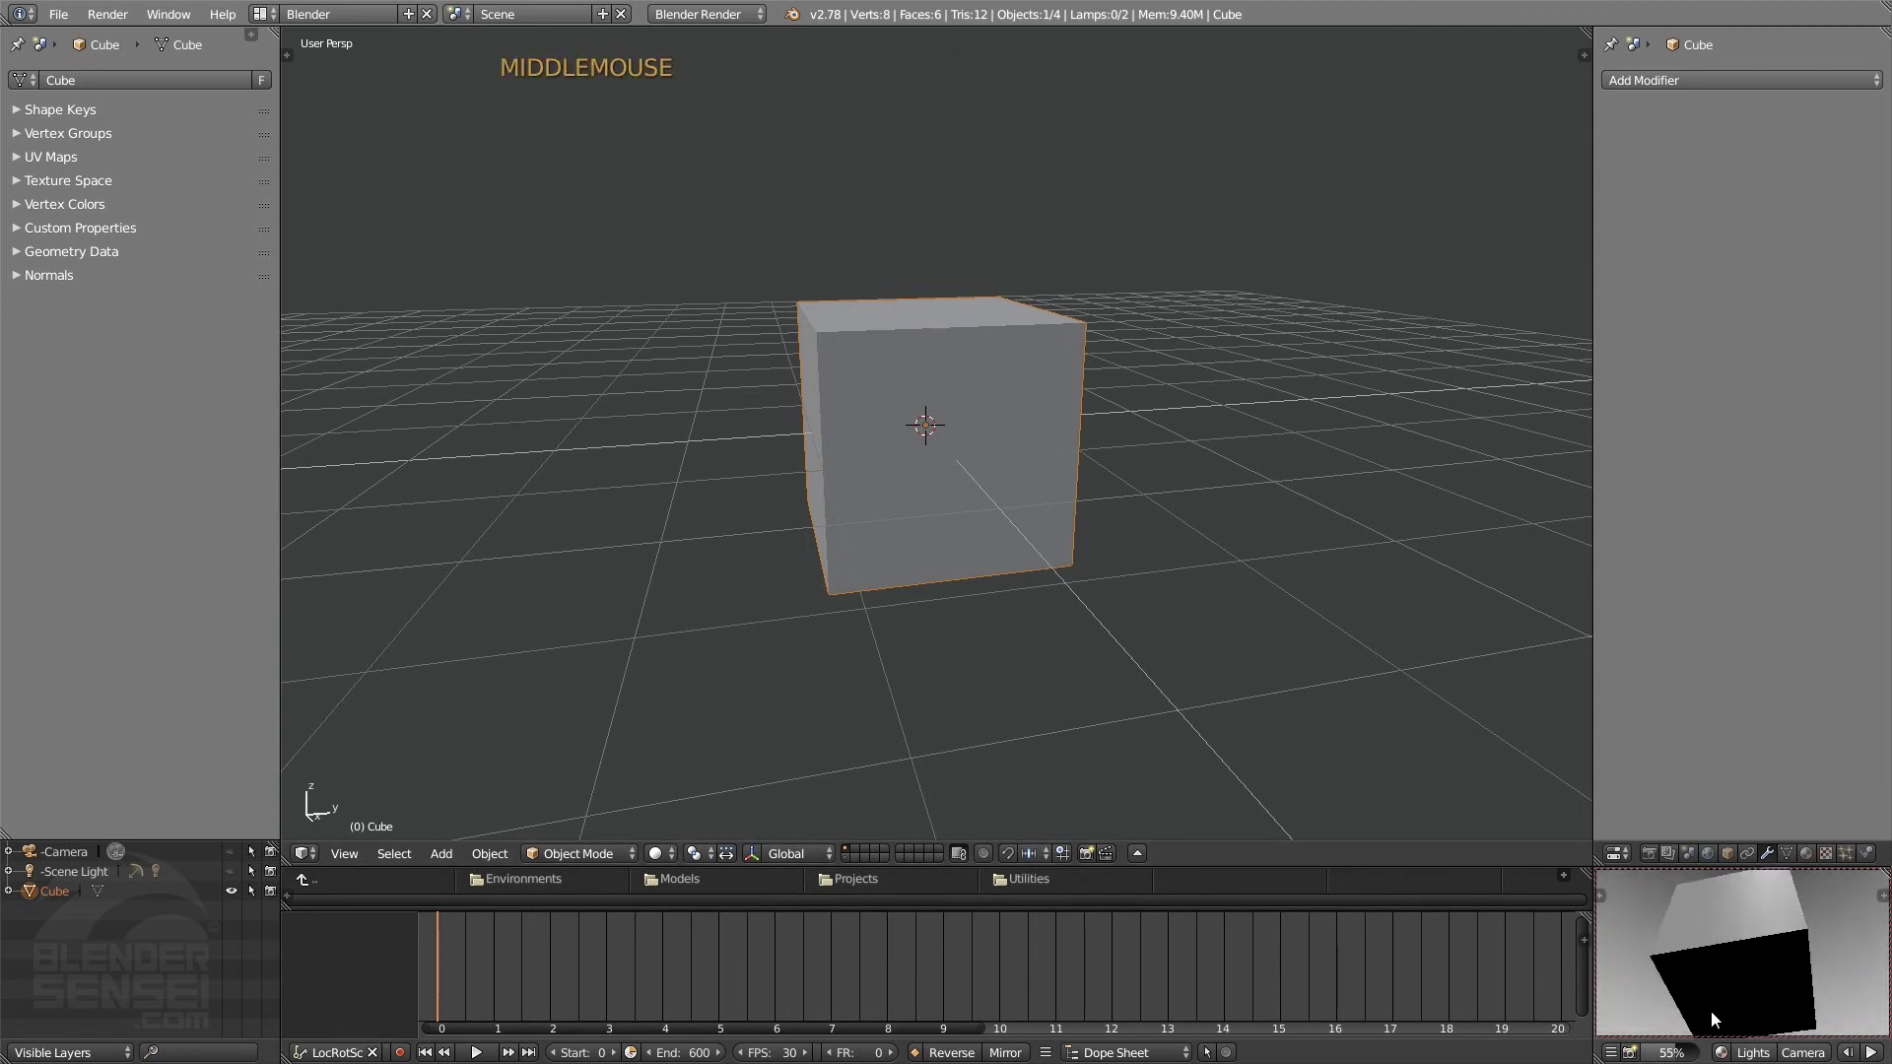
{"action": "key", "text": "1"}
{"action": "scroll", "scroll_direction": "down", "scroll_amount": 3}
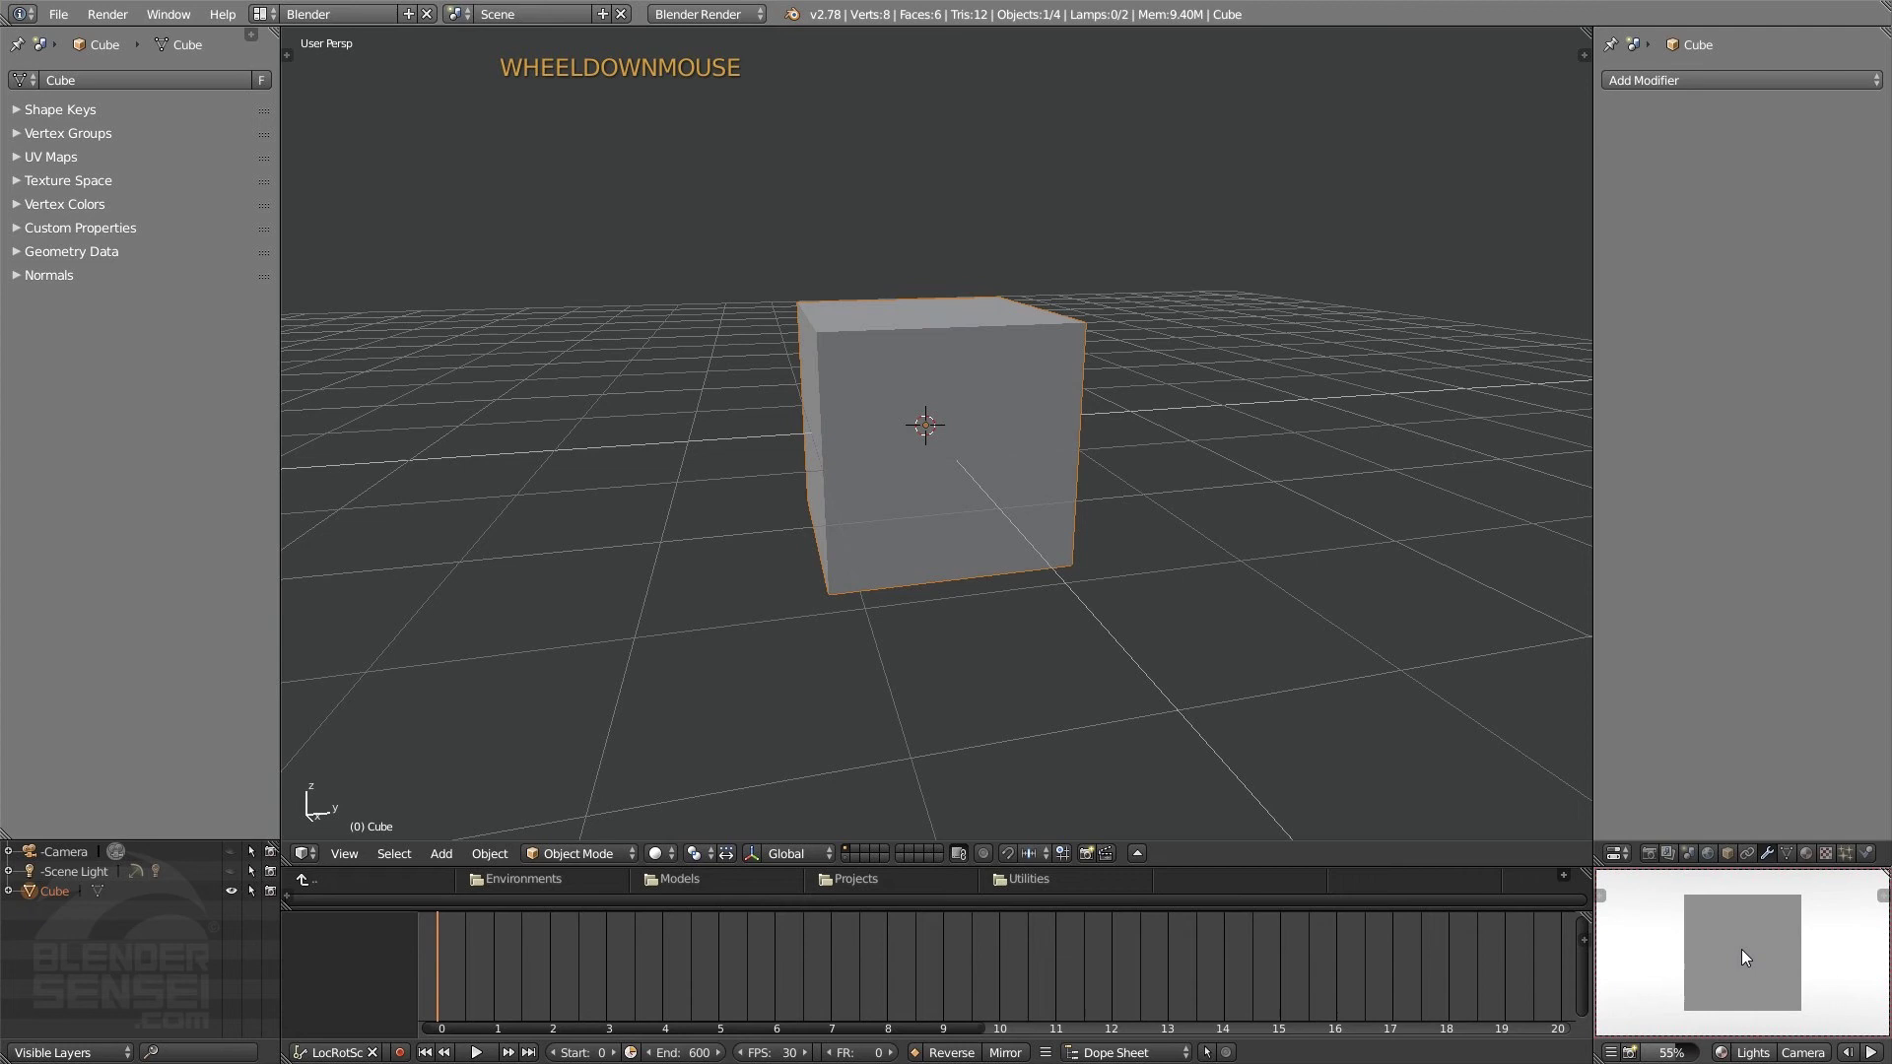
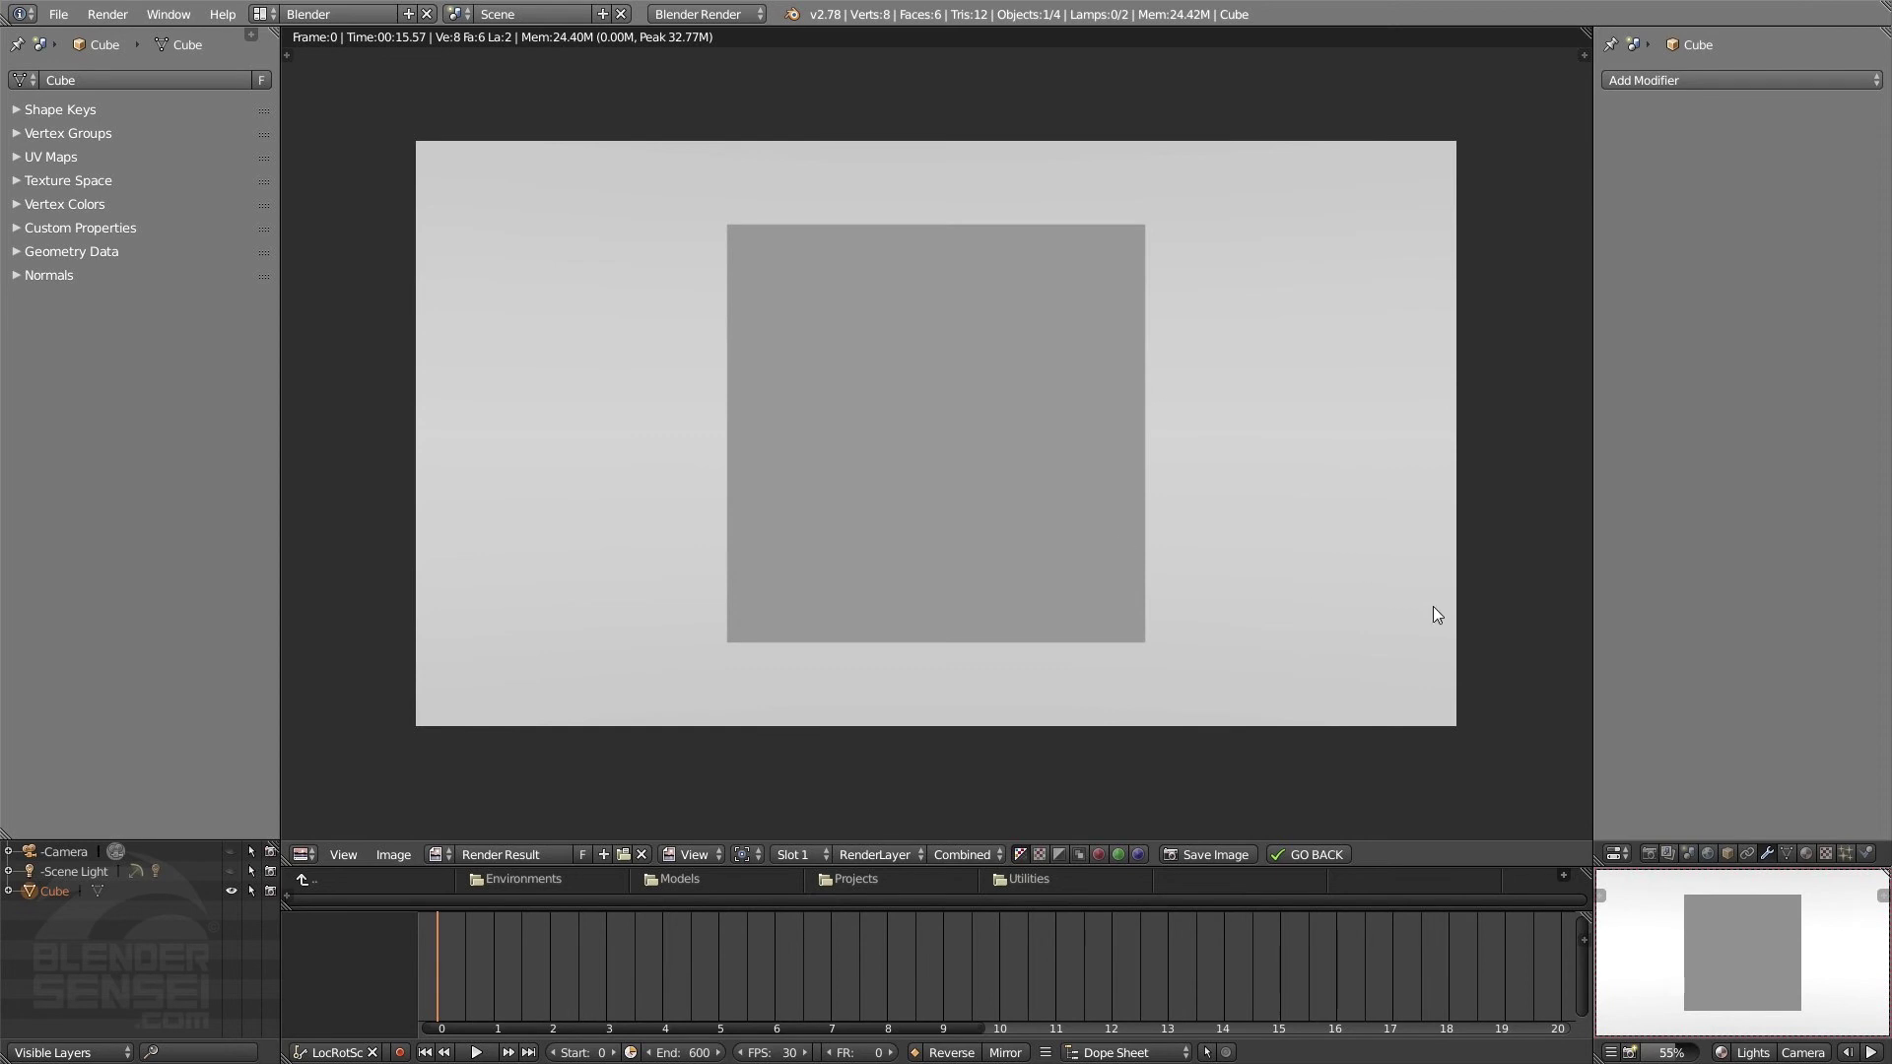
{"action": "left_click", "coordinate": [1330, 860]}
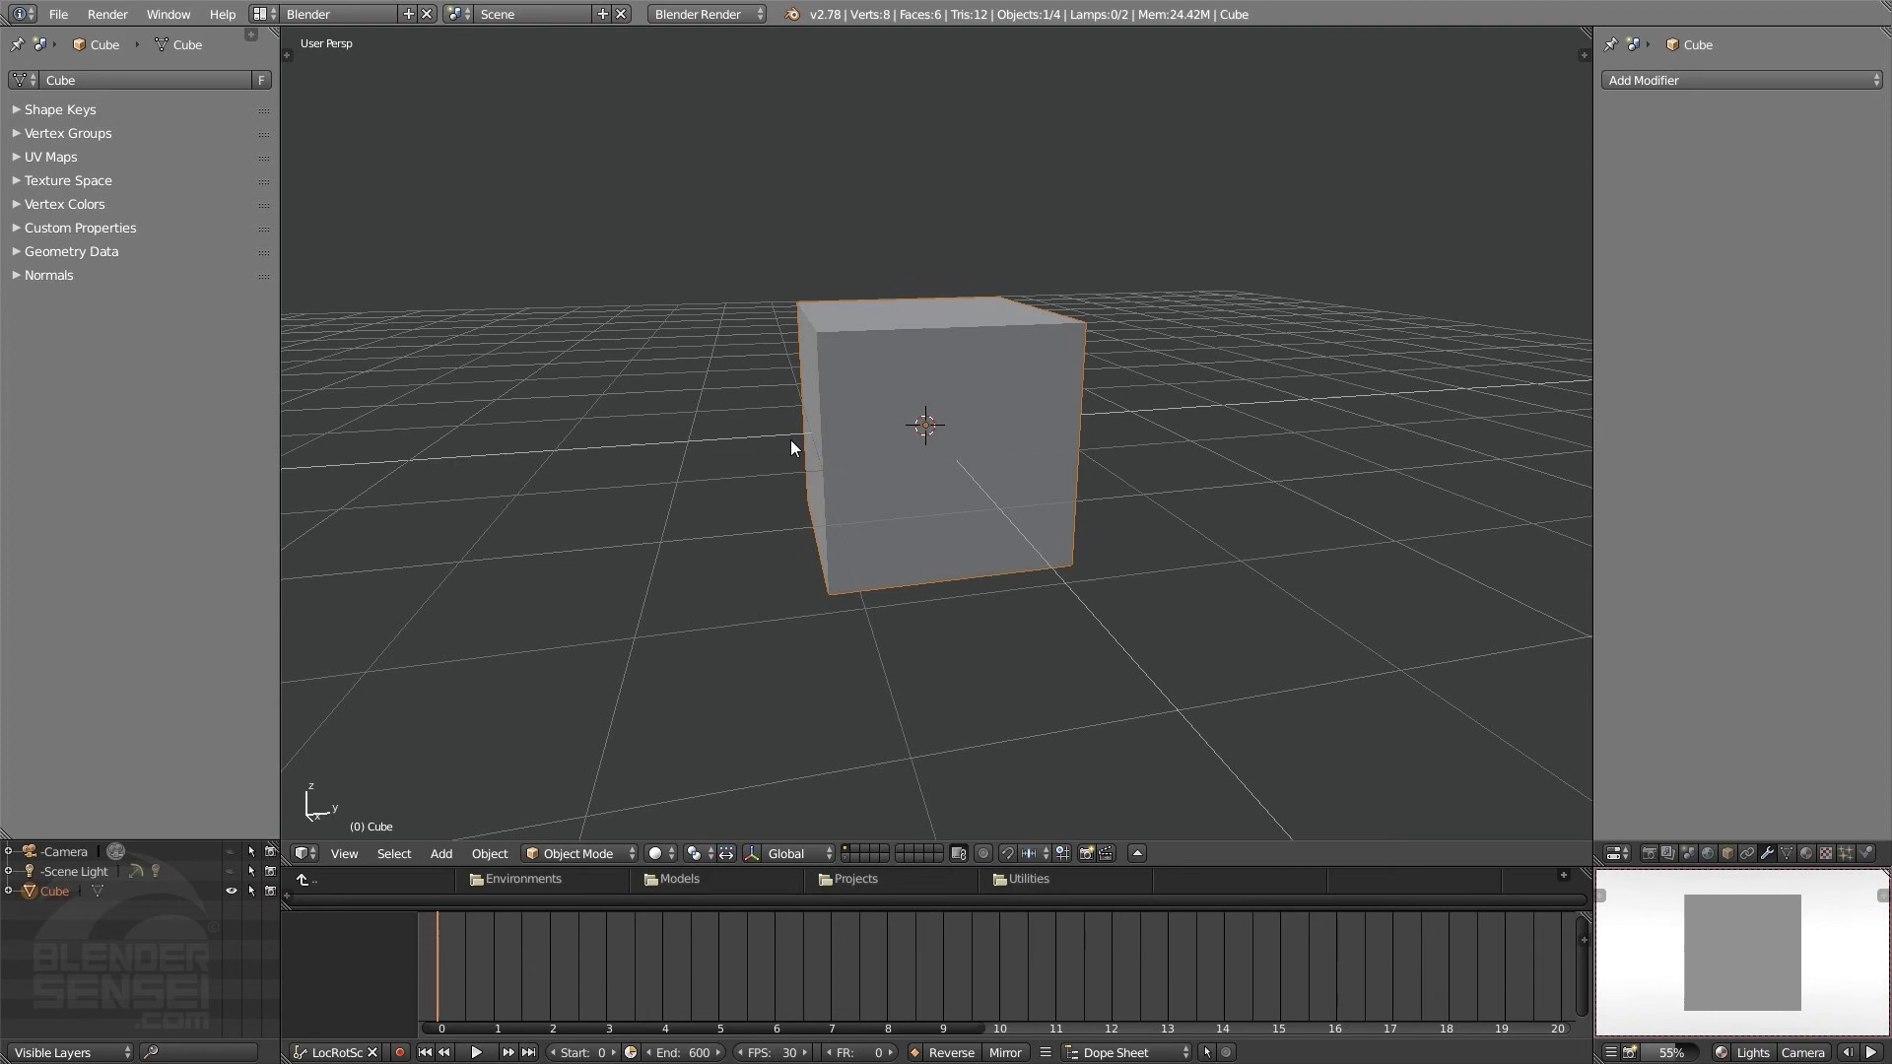
- Orbit the main view to look down on the cube and zoom in until its face fills the viewport
{"action": "middle_click", "coordinate": [771, 447]}
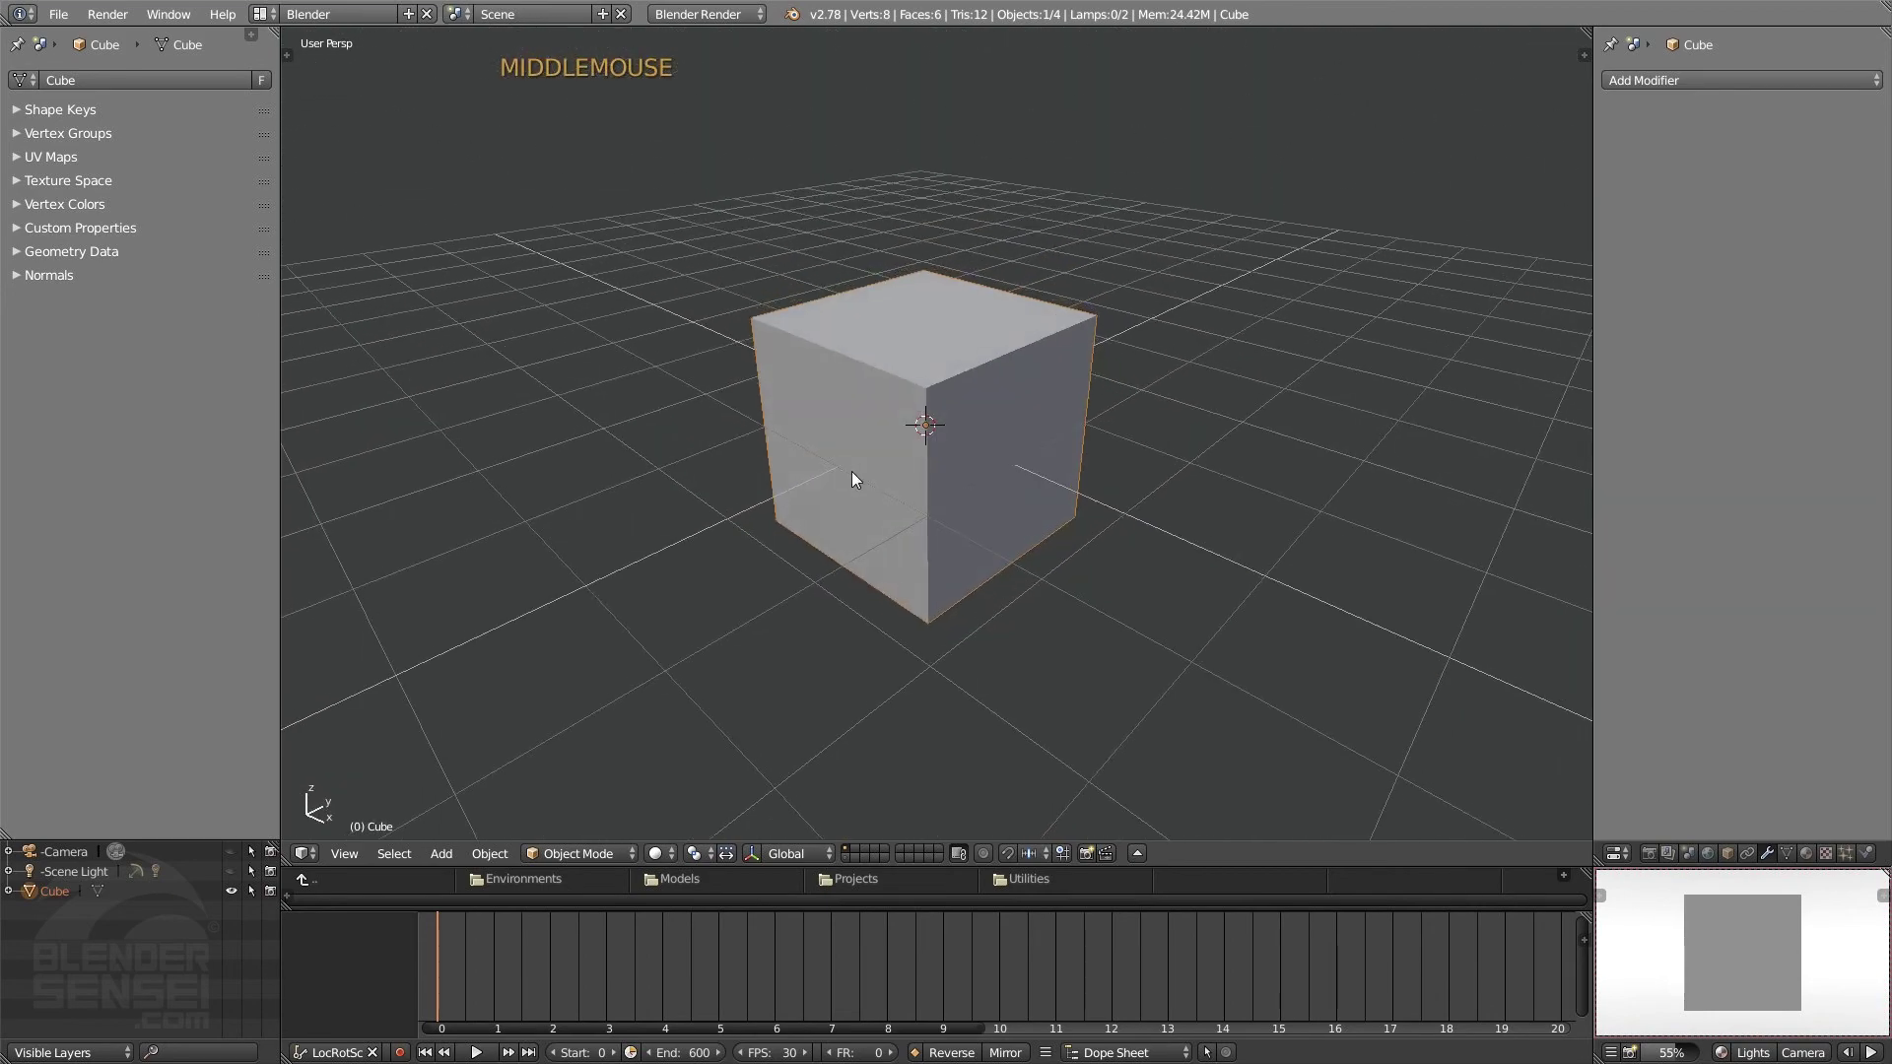
{"action": "middle_click", "coordinate": [1265, 444]}
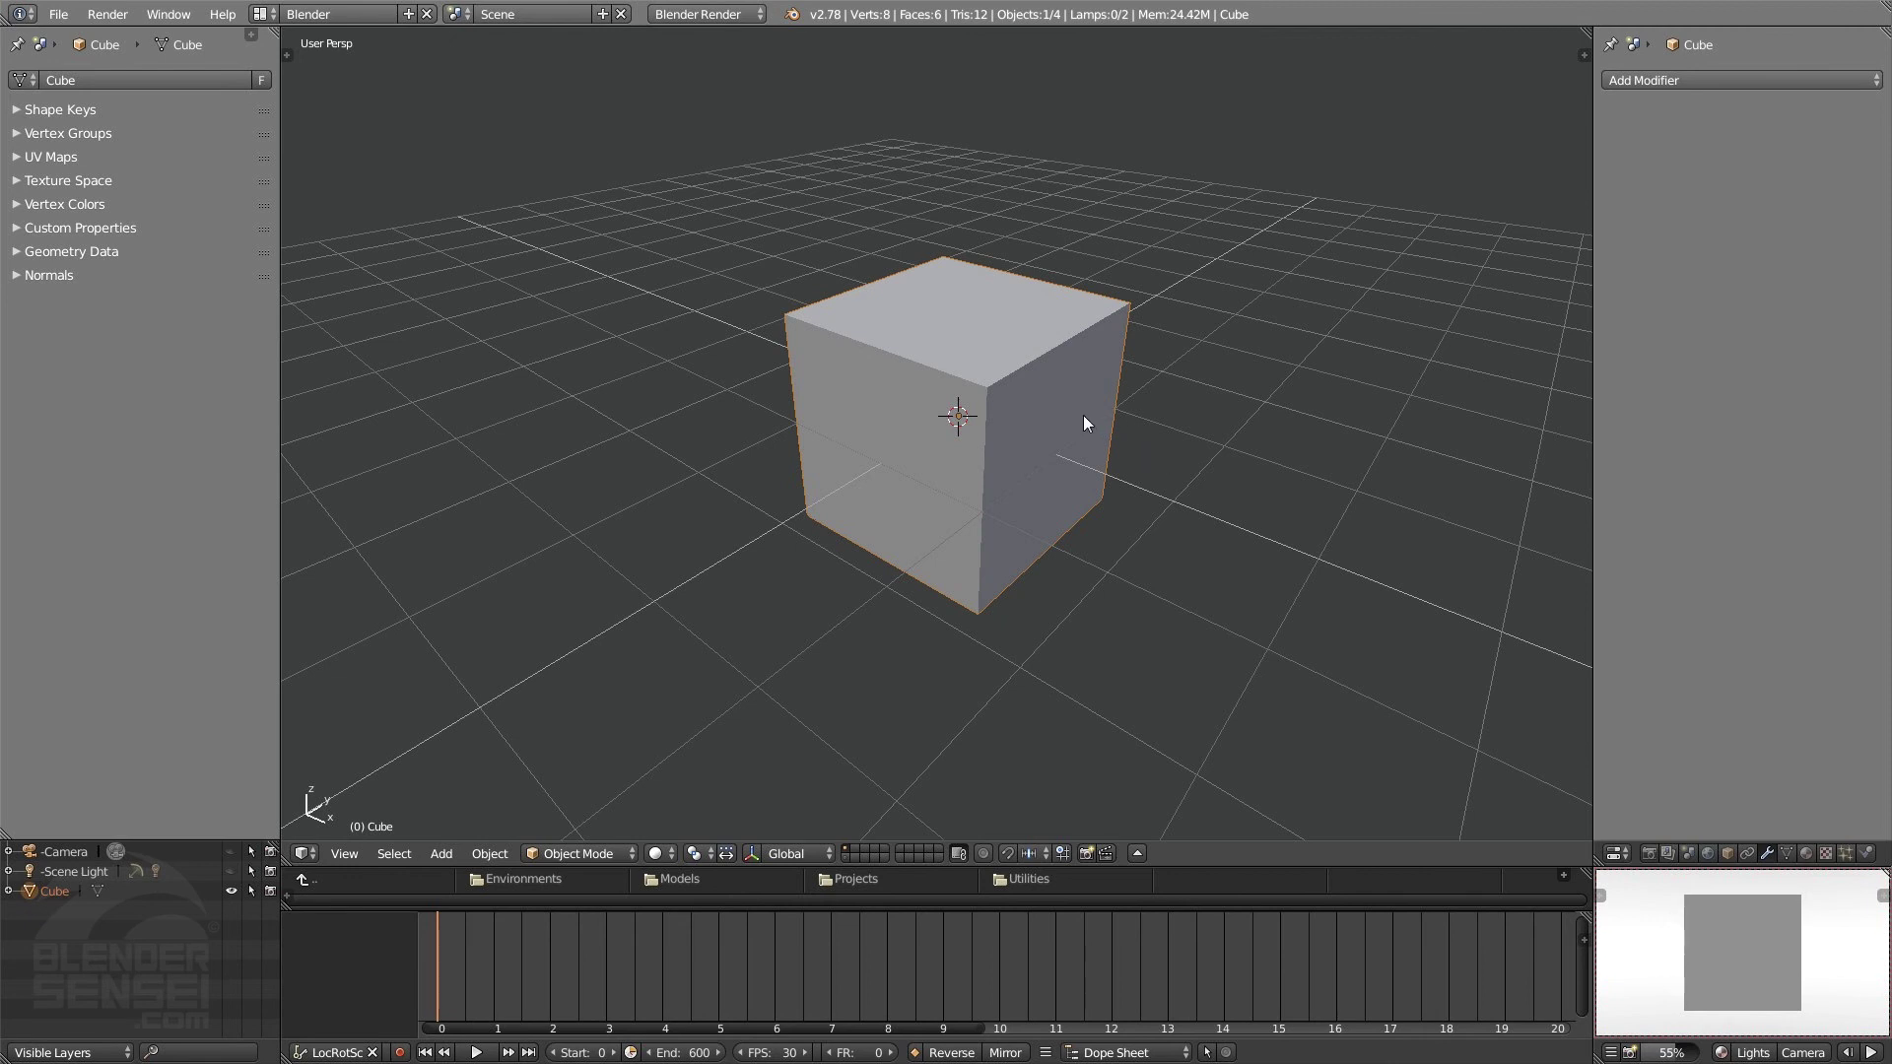
{"action": "scroll", "scroll_direction": "up", "scroll_amount": 3}
{"action": "scroll", "scroll_direction": "down", "scroll_amount": 3}
{"action": "scroll", "scroll_direction": "up", "scroll_amount": 3}
{"action": "scroll", "scroll_direction": "down", "scroll_amount": 3}
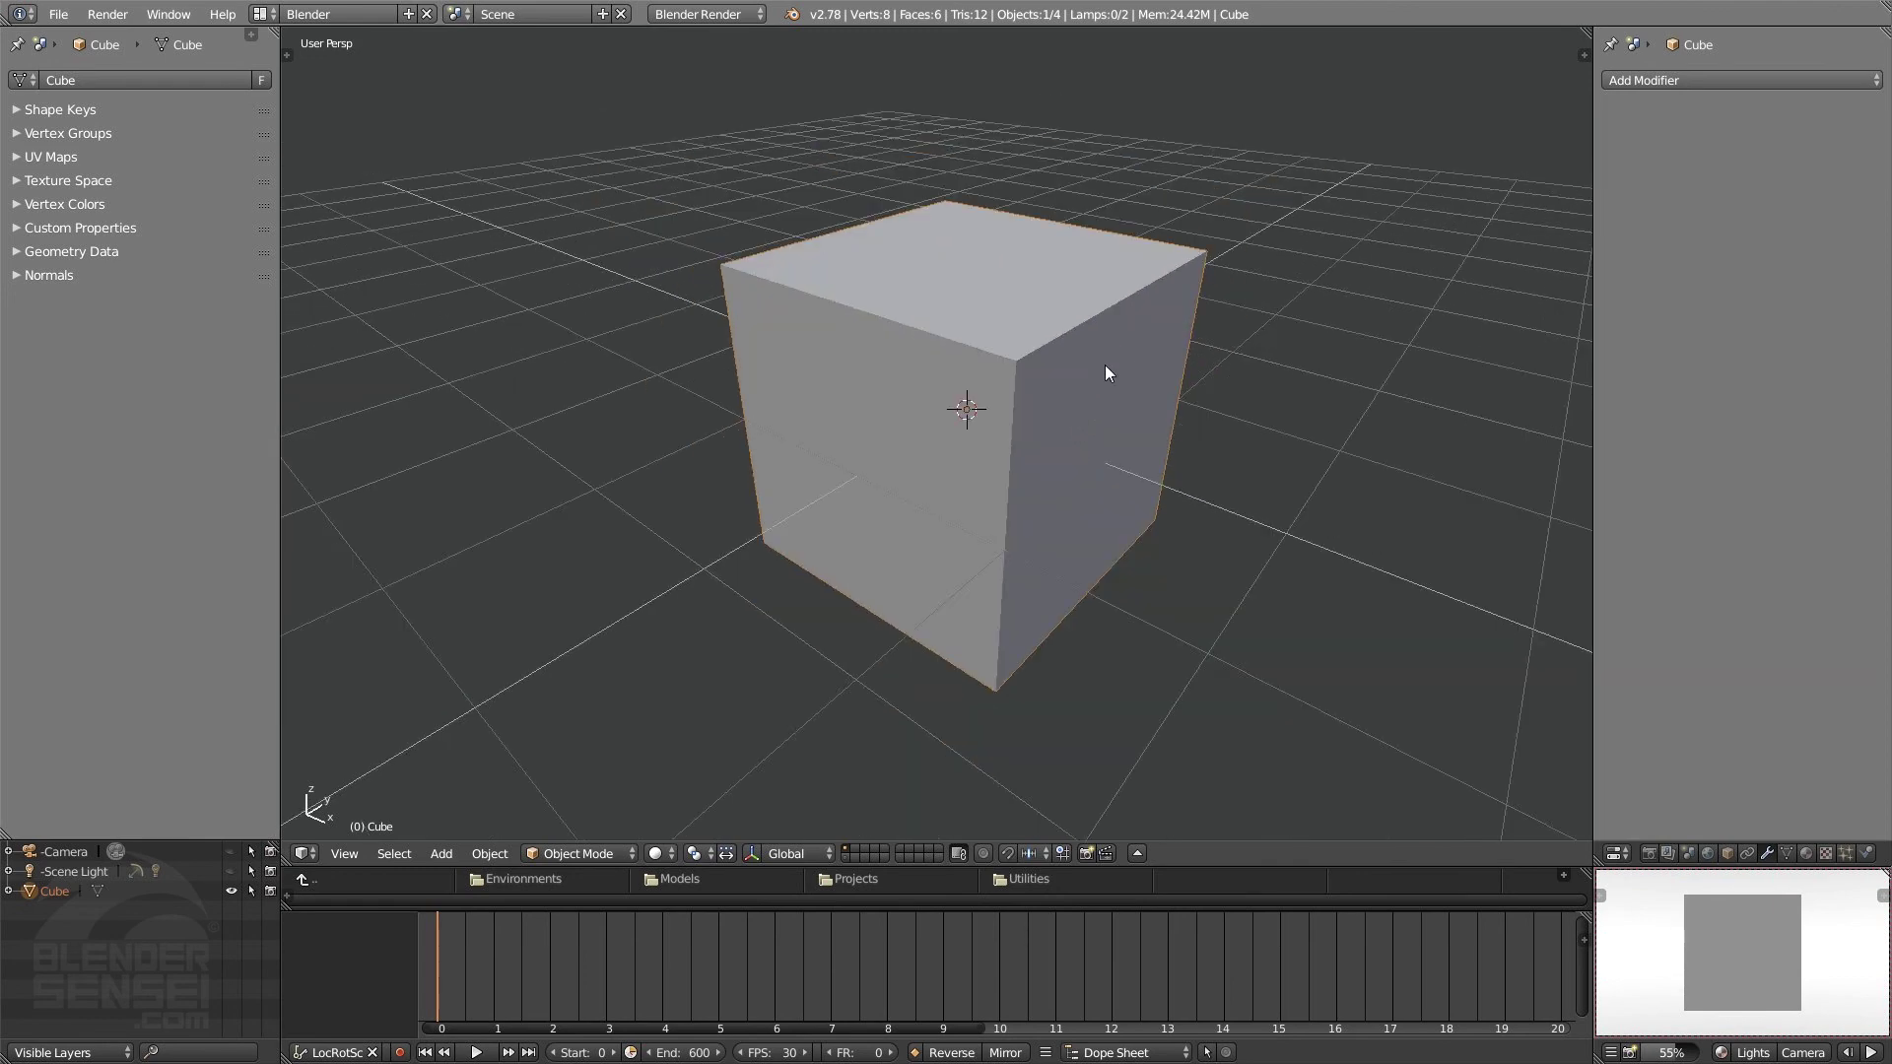
{"action": "middle_click", "coordinate": [1044, 381]}
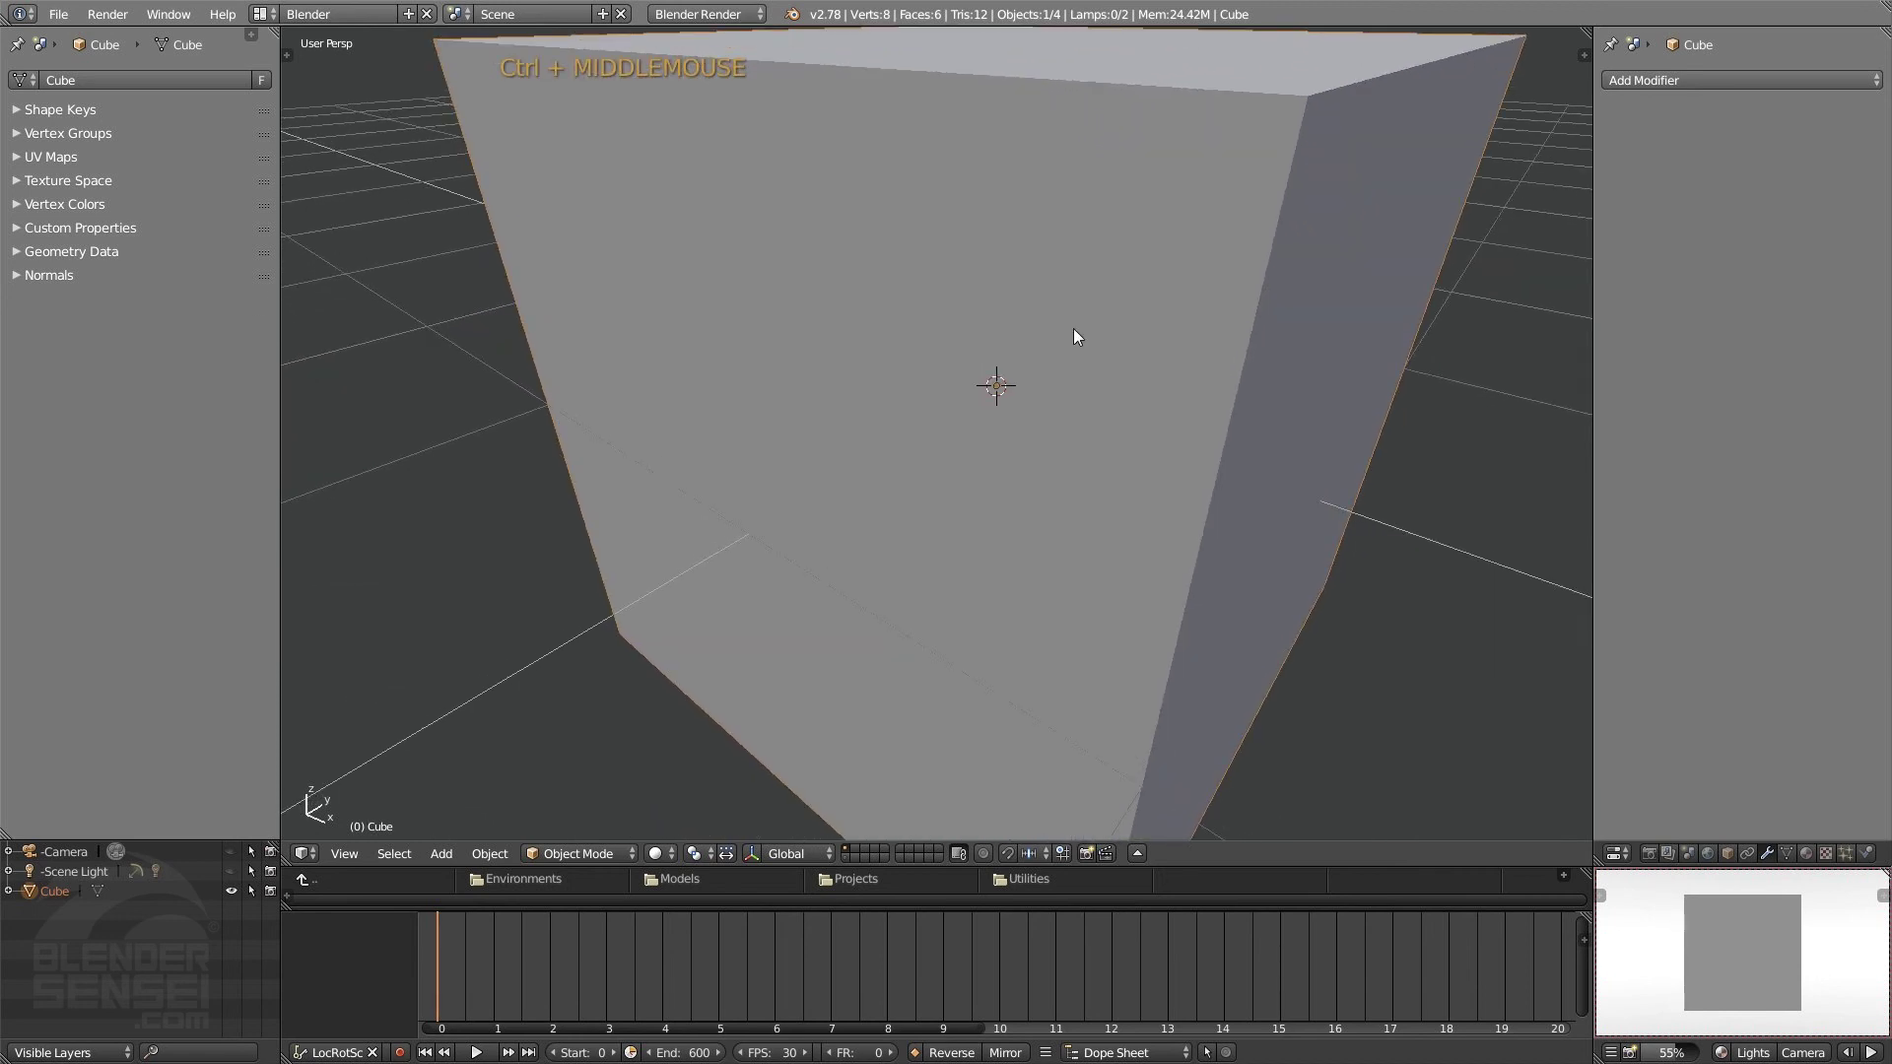